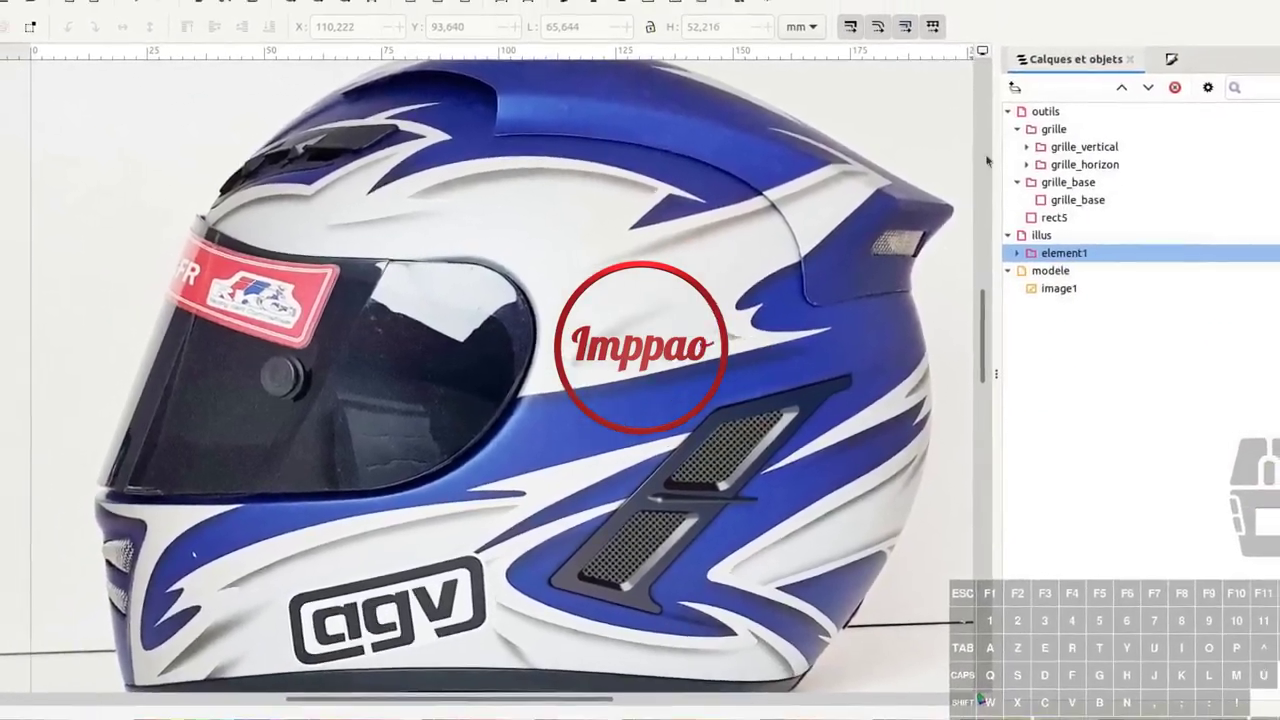
Pan the canvas toward the top of the helmet to reach the spoiler
{"action": "middle_click", "coordinate": [651, 541]}
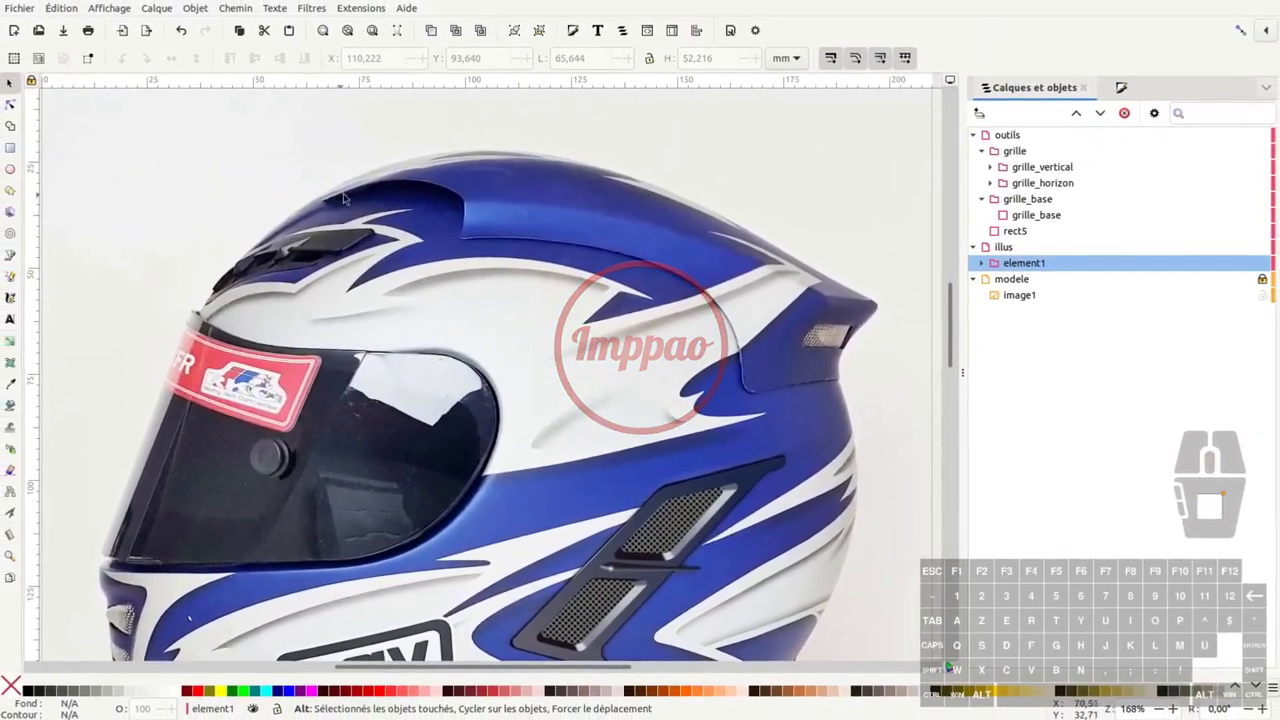
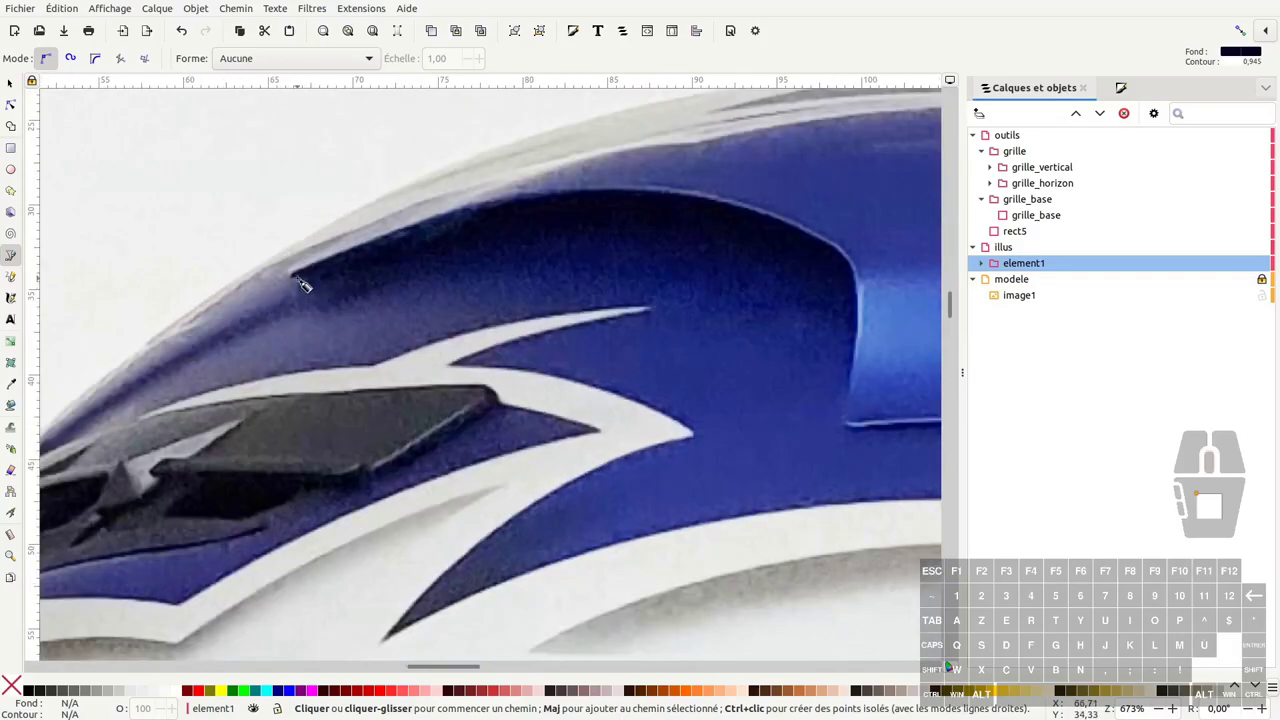
Place straight-edged outline points around the spoiler's front tip, top edge and rear edge as path32
{"action": "left_click", "coordinate": [299, 282]}
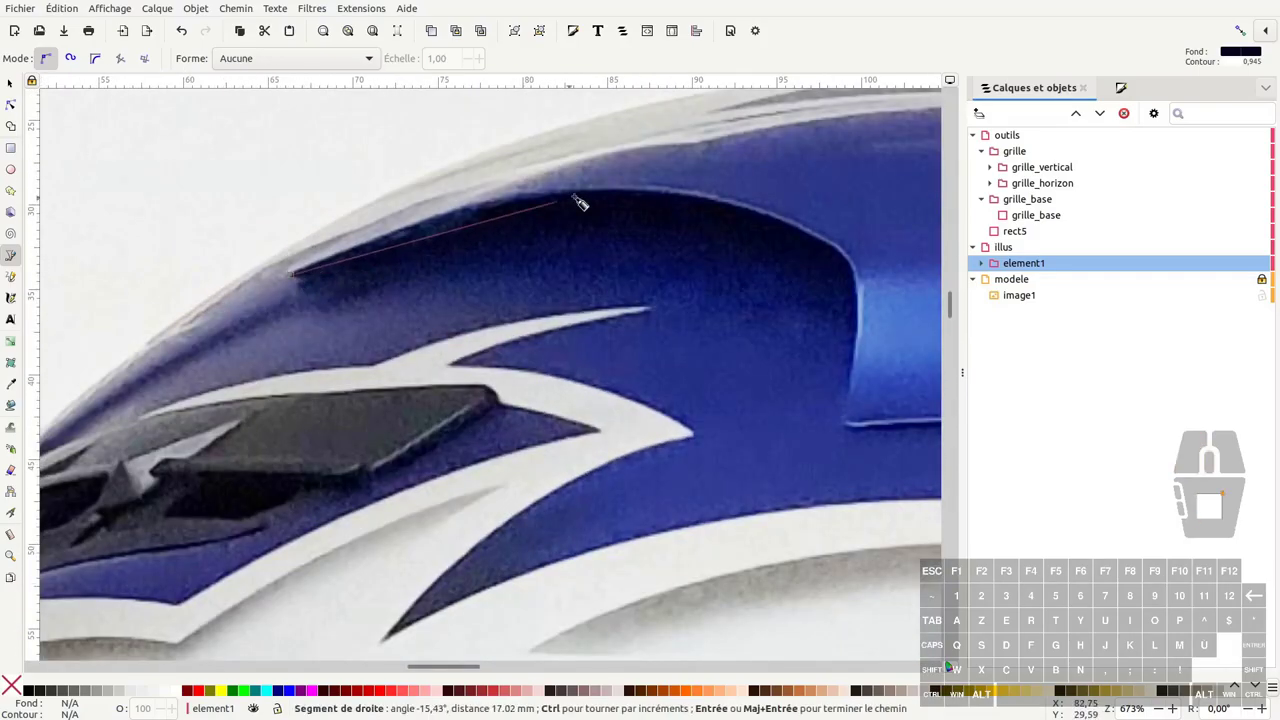
{"action": "left_click", "coordinate": [568, 185]}
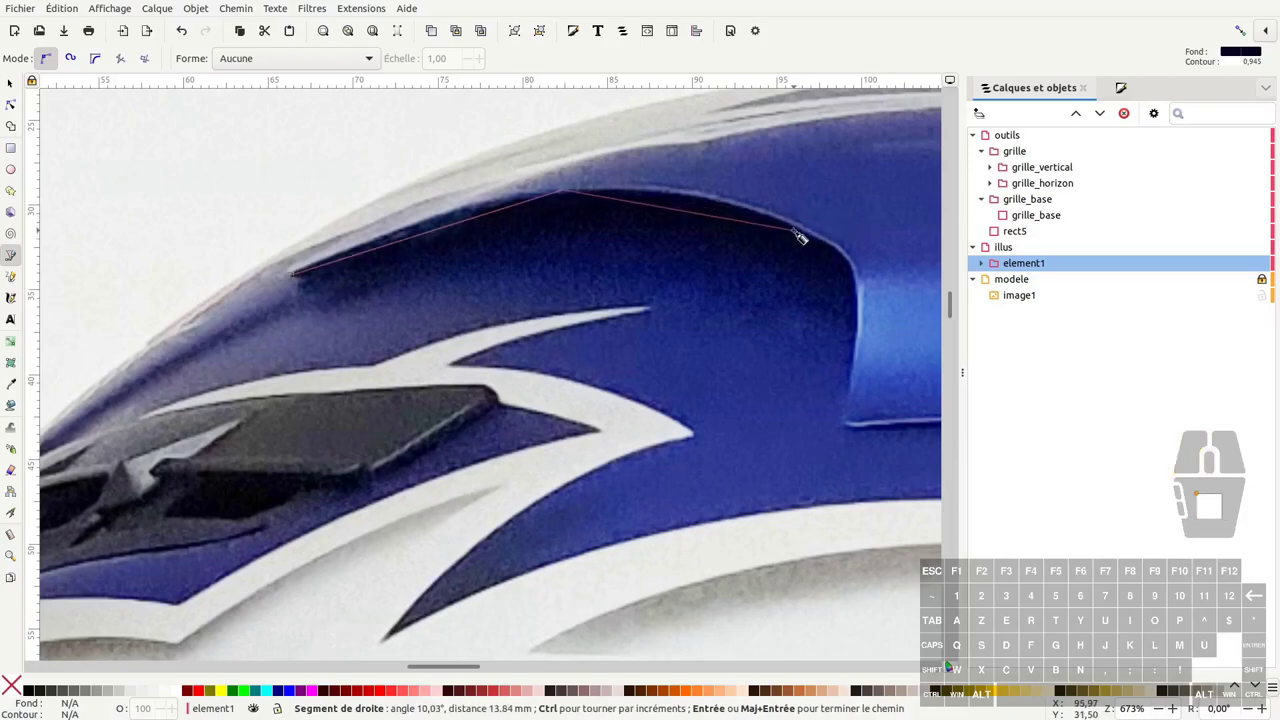
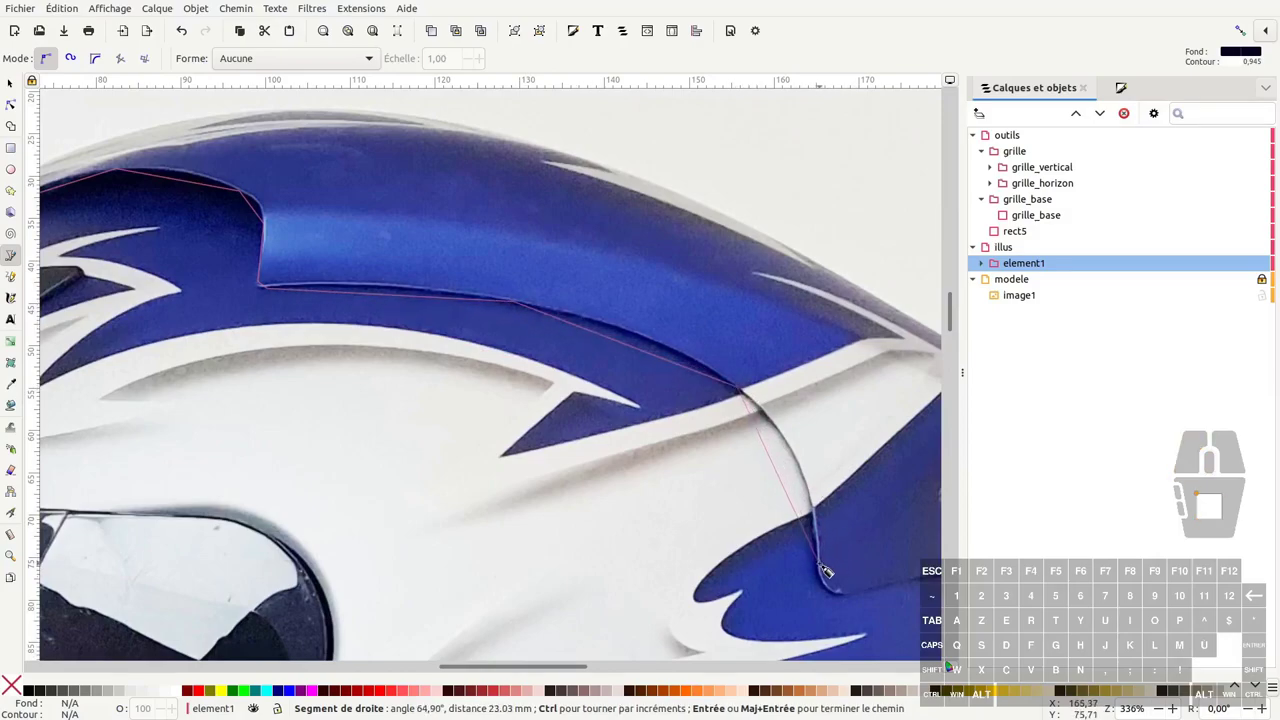
{"action": "left_click", "coordinate": [827, 576]}
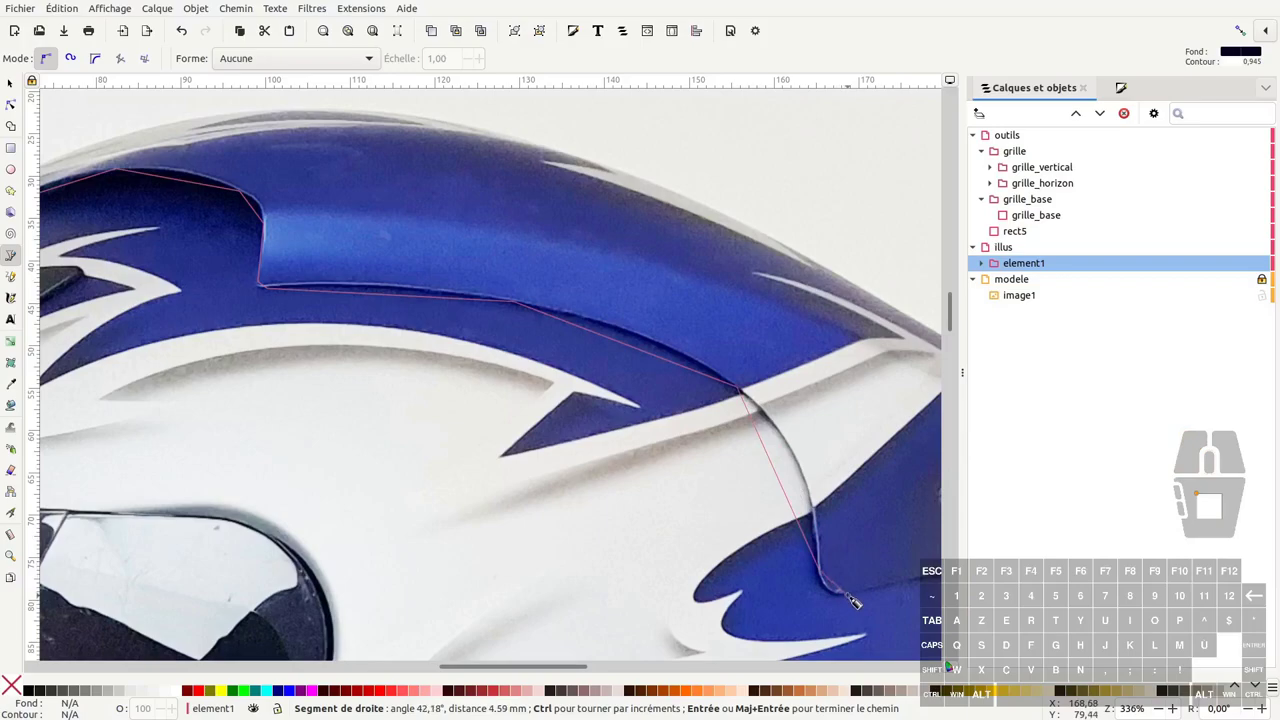
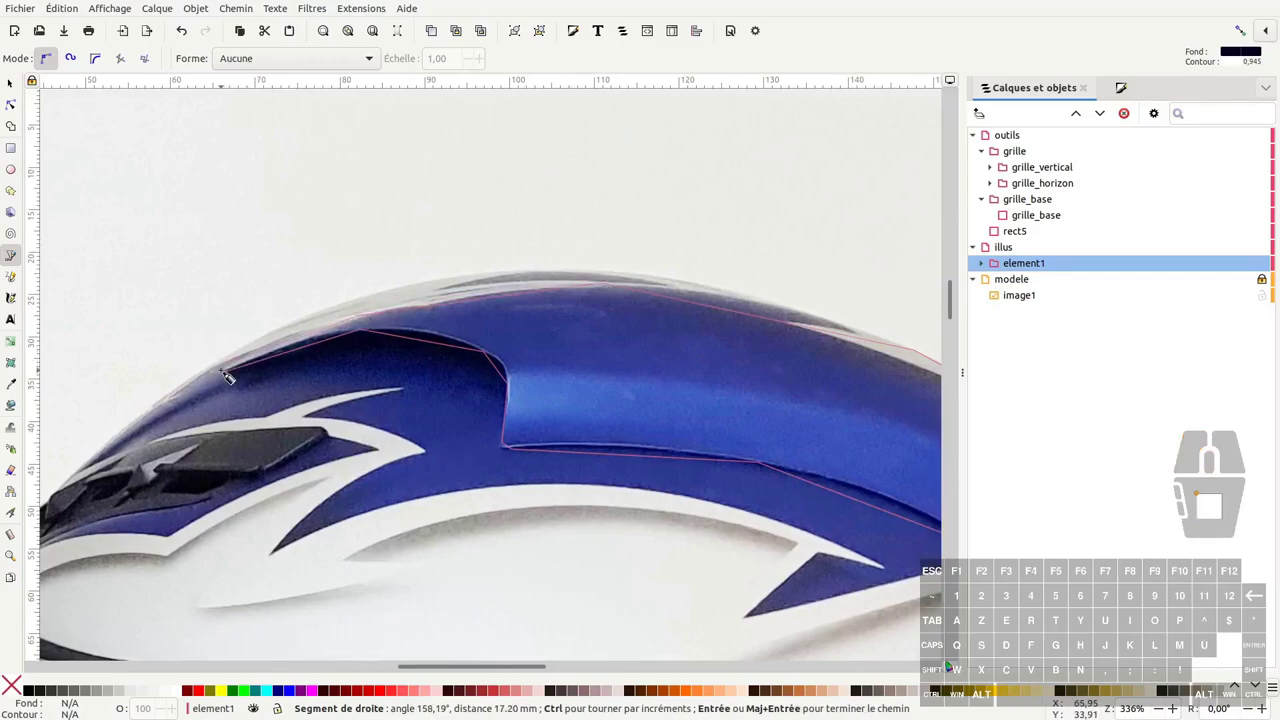
{"action": "left_click", "coordinate": [154, 423]}
{"action": "scroll", "scroll_direction": "up", "scroll_amount": 3}
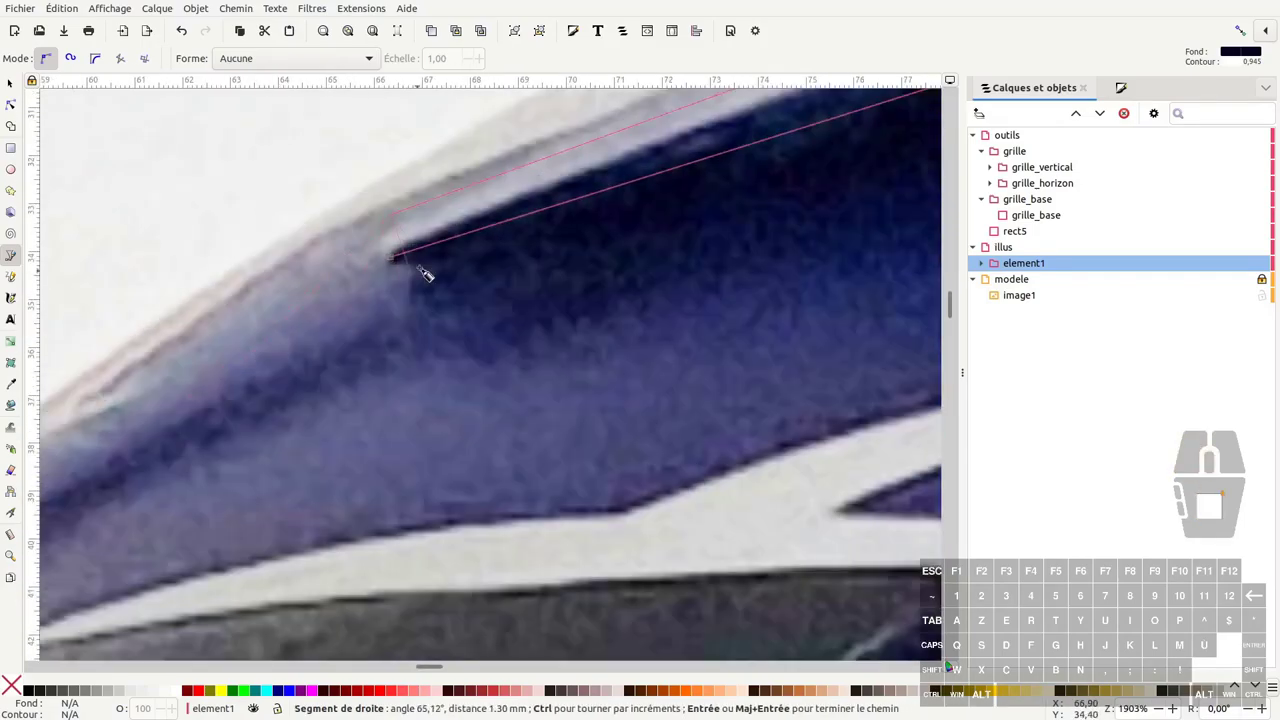
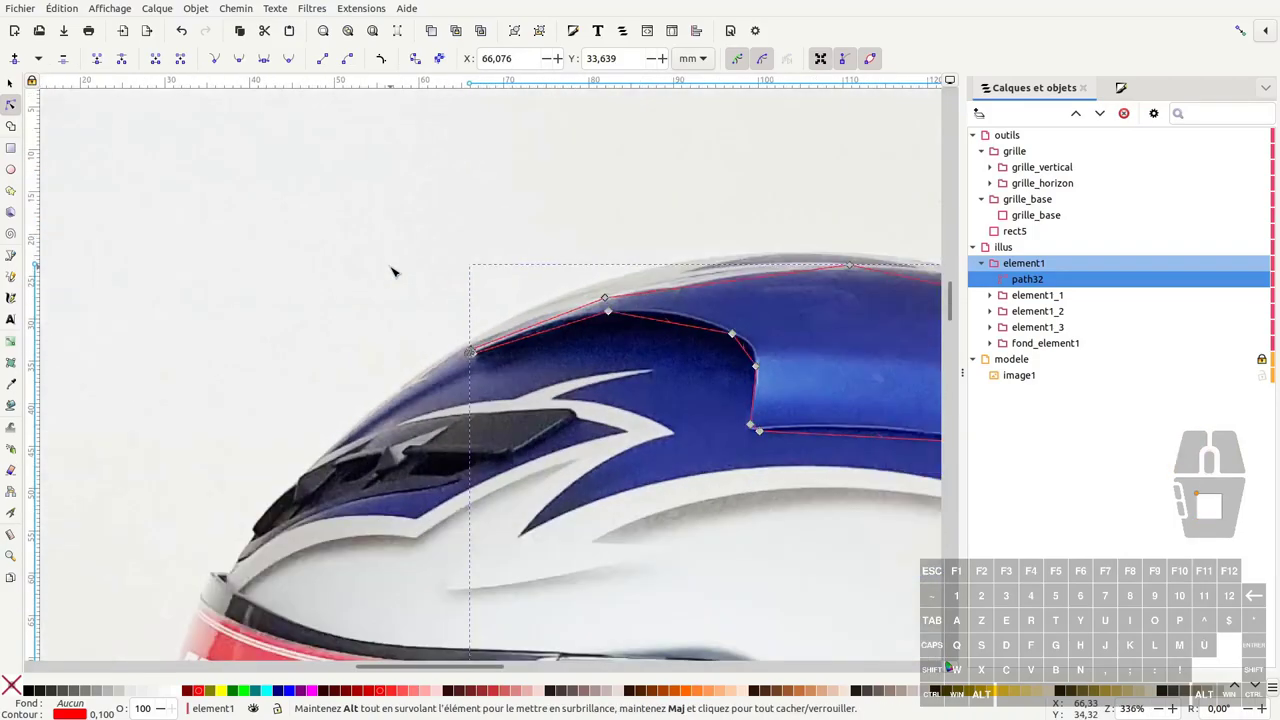
Select path32's nodes and remove the redundant node on the notch curve
{"action": "middle_click", "coordinate": [785, 412]}
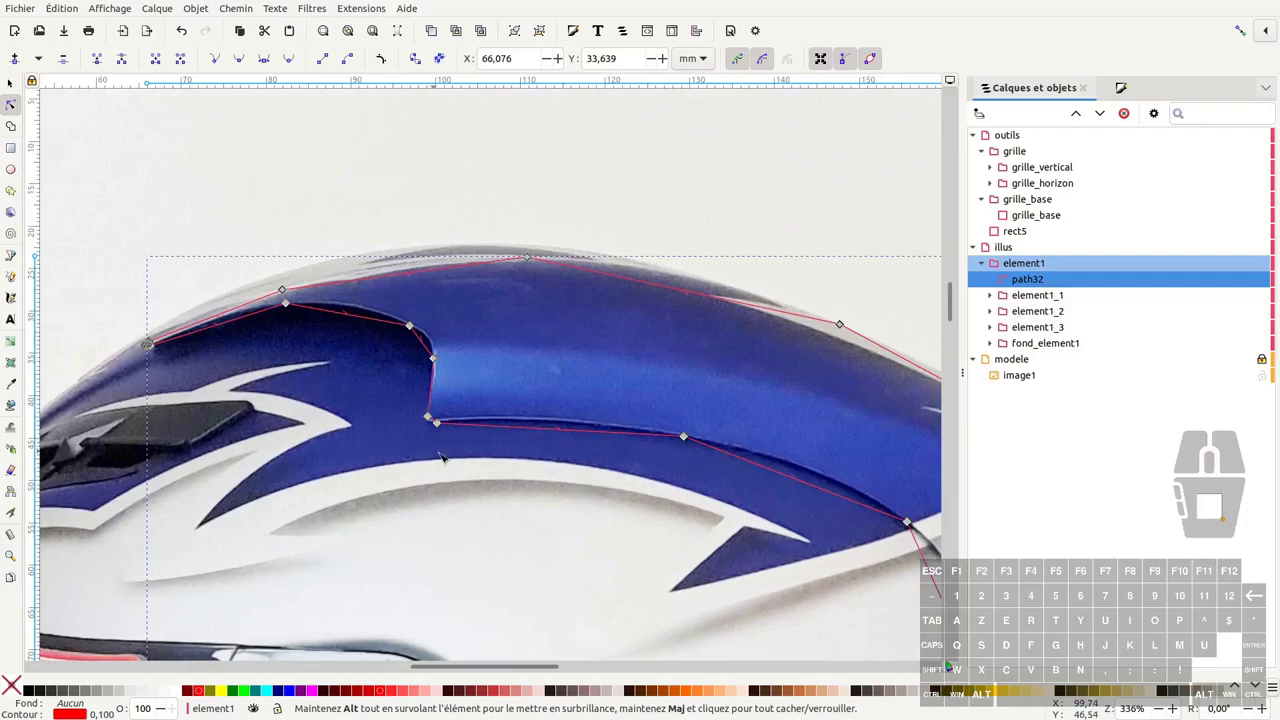
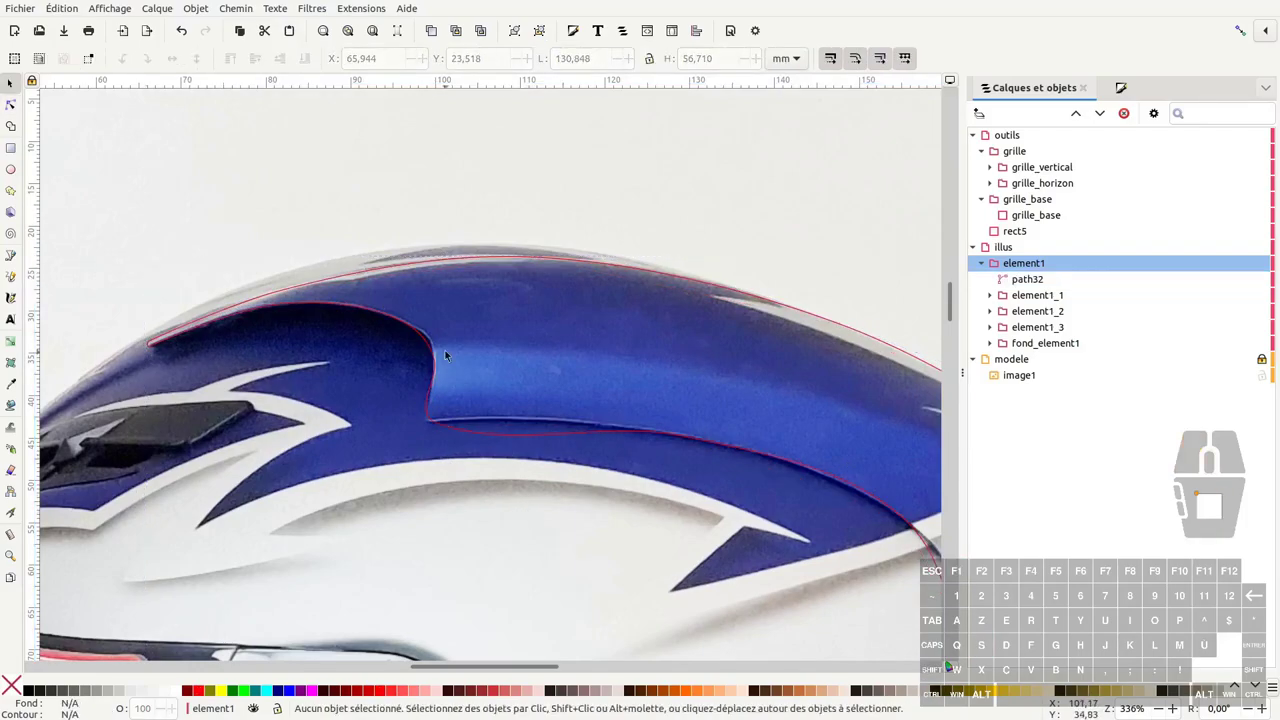
{"action": "middle_click", "coordinate": [435, 347]}
{"action": "scroll", "scroll_direction": "up", "scroll_amount": 3}
{"action": "middle_click", "coordinate": [437, 347]}
{"action": "middle_click", "coordinate": [437, 347]}
{"action": "left_click", "coordinate": [434, 353]}
{"action": "key", "text": "a"}
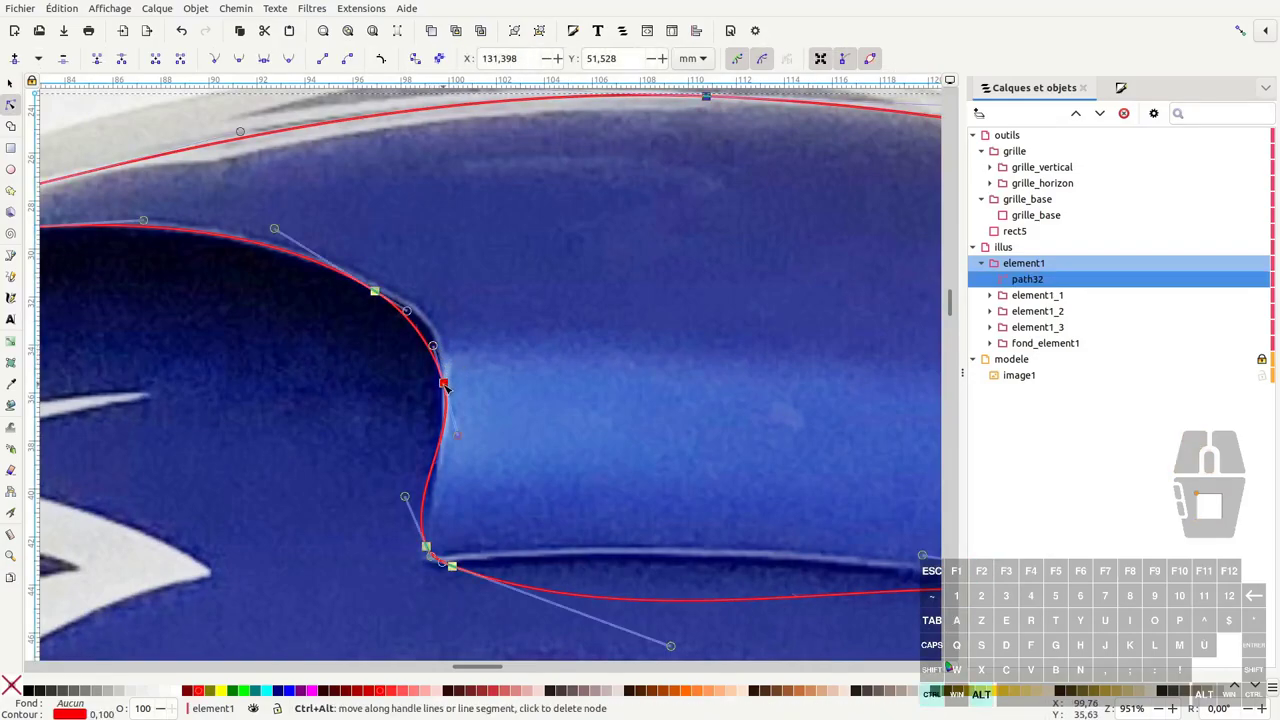
{"action": "left_click", "coordinate": [446, 386]}
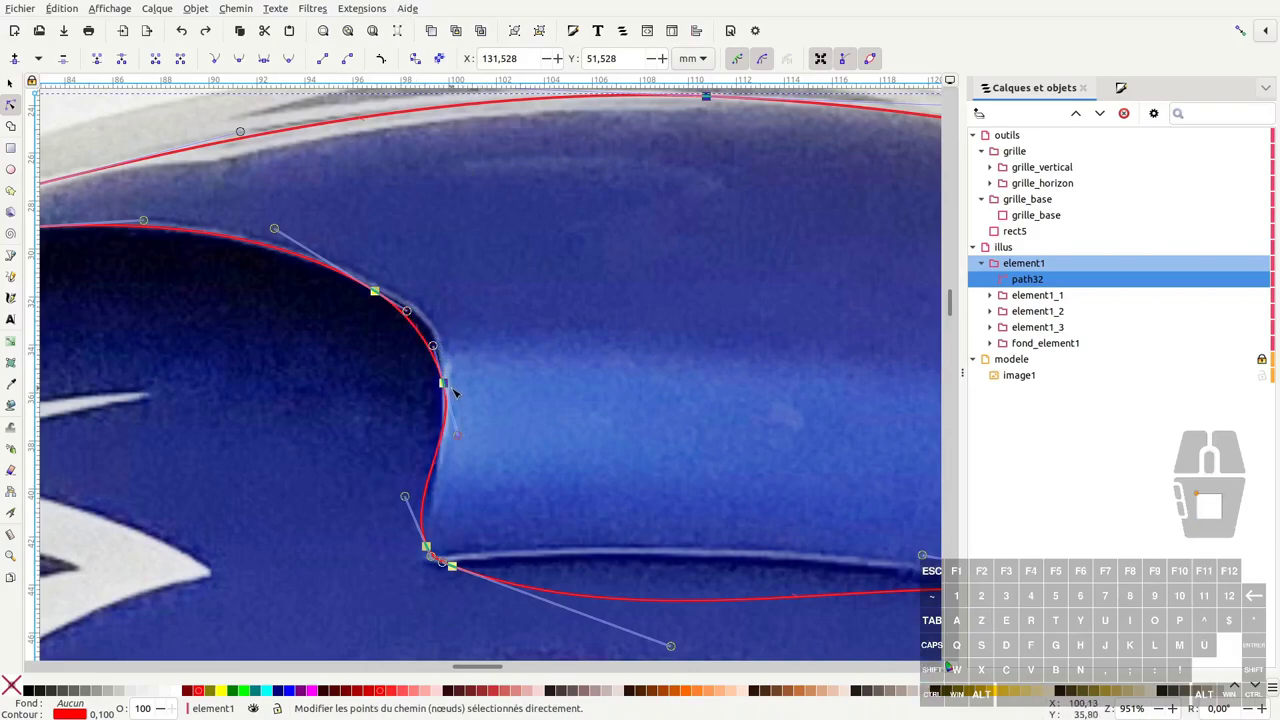
{"action": "left_click", "coordinate": [467, 383]}
{"action": "left_click", "coordinate": [451, 388]}
{"action": "left_click", "coordinate": [443, 383]}
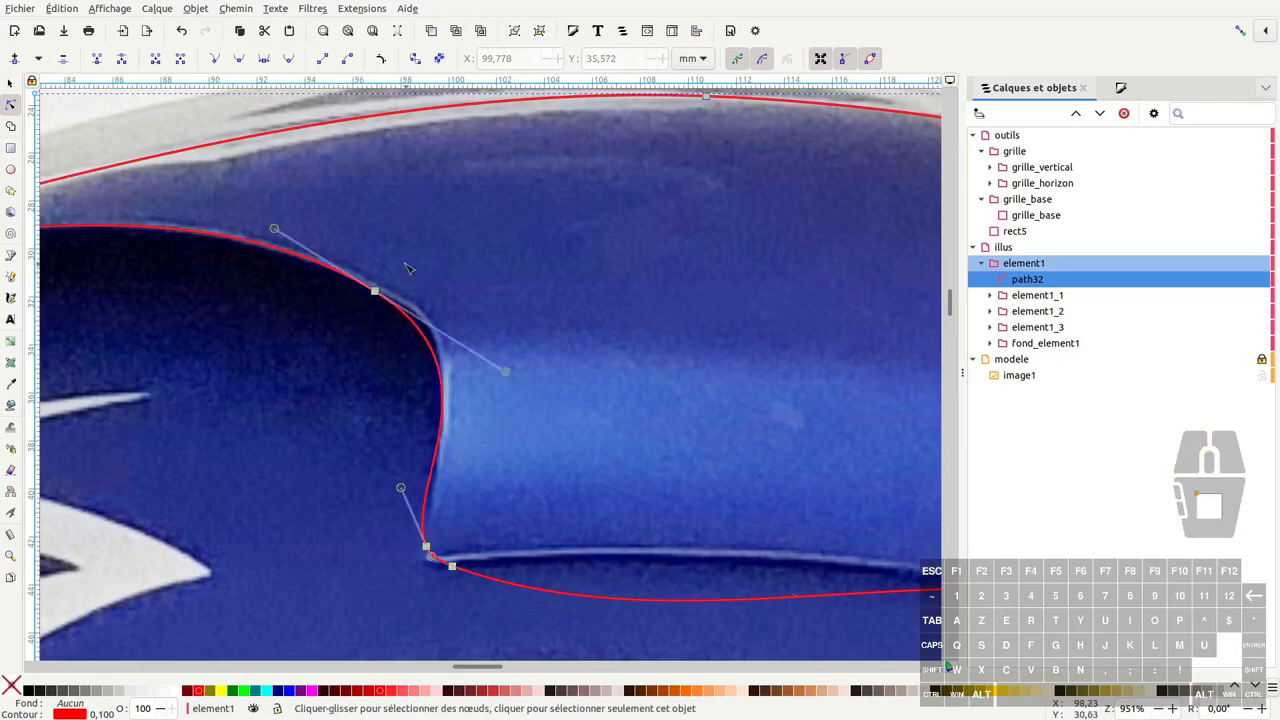
Bend the notch curve so its top and bottom segments hug the spoiler edge
{"action": "left_click", "coordinate": [379, 295]}
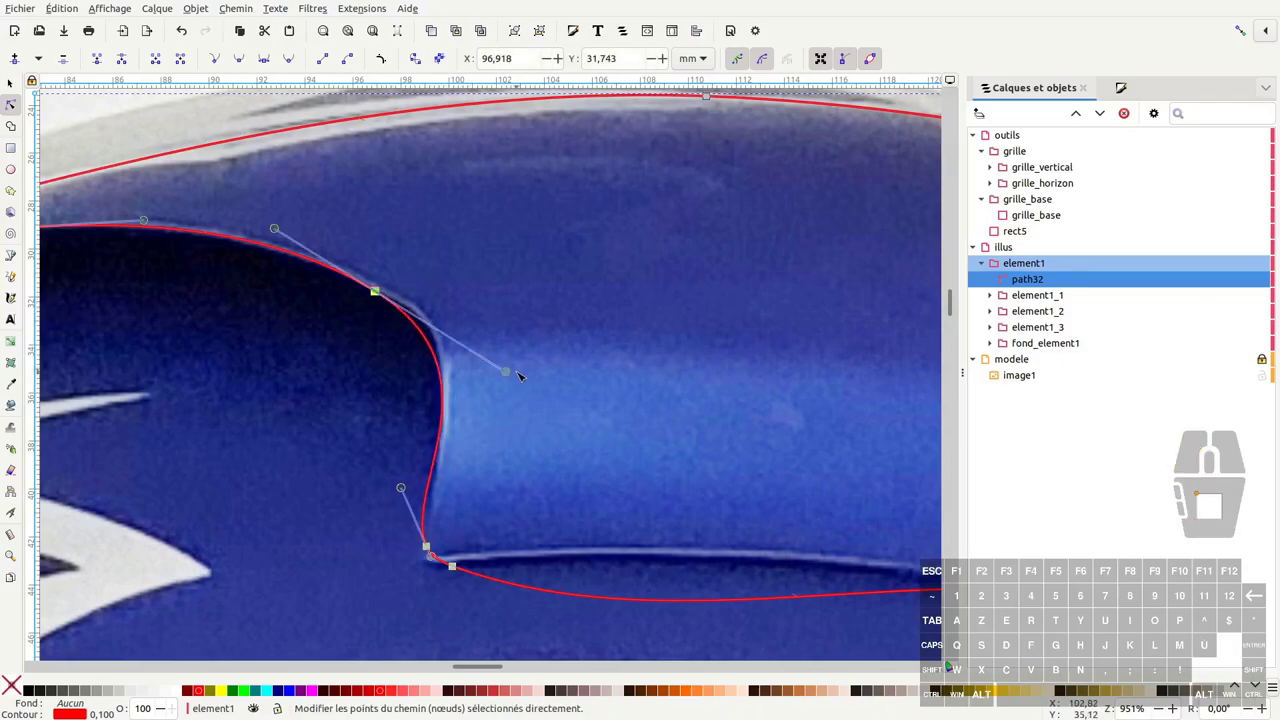
{"action": "left_click_drag", "start_coordinate": [509, 376], "coordinate": [510, 352]}
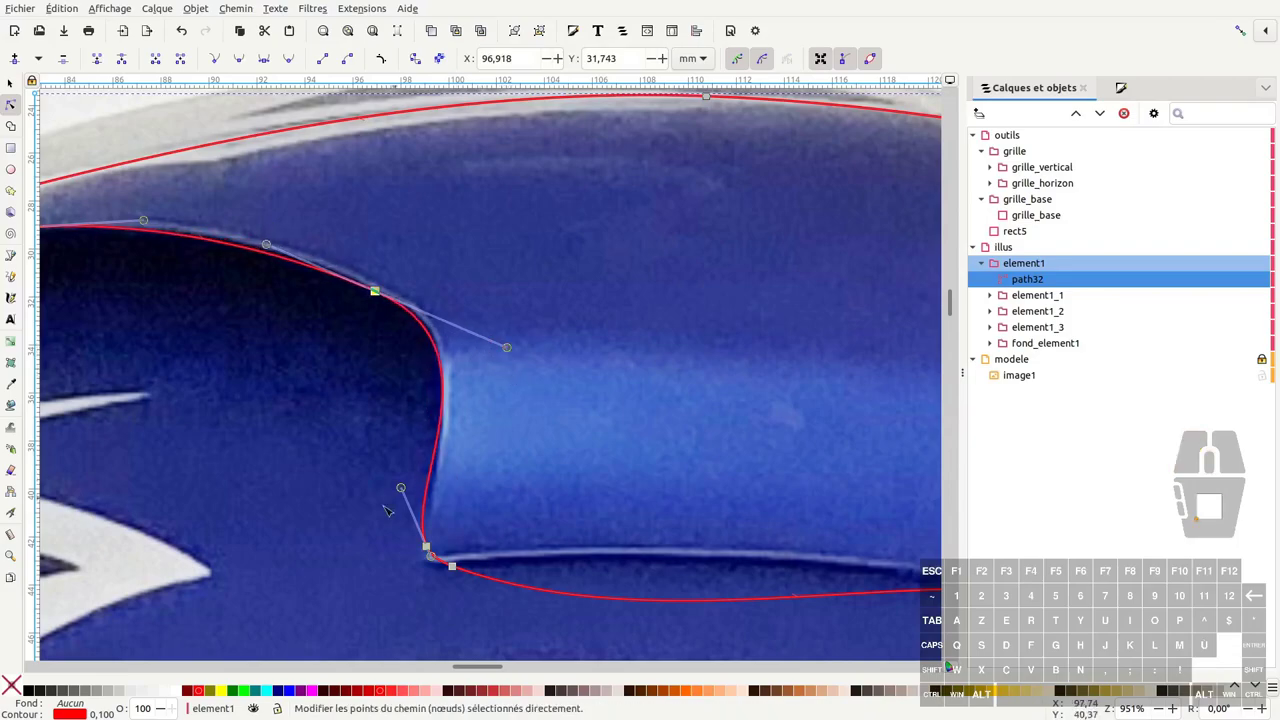
{"action": "left_click", "coordinate": [404, 491]}
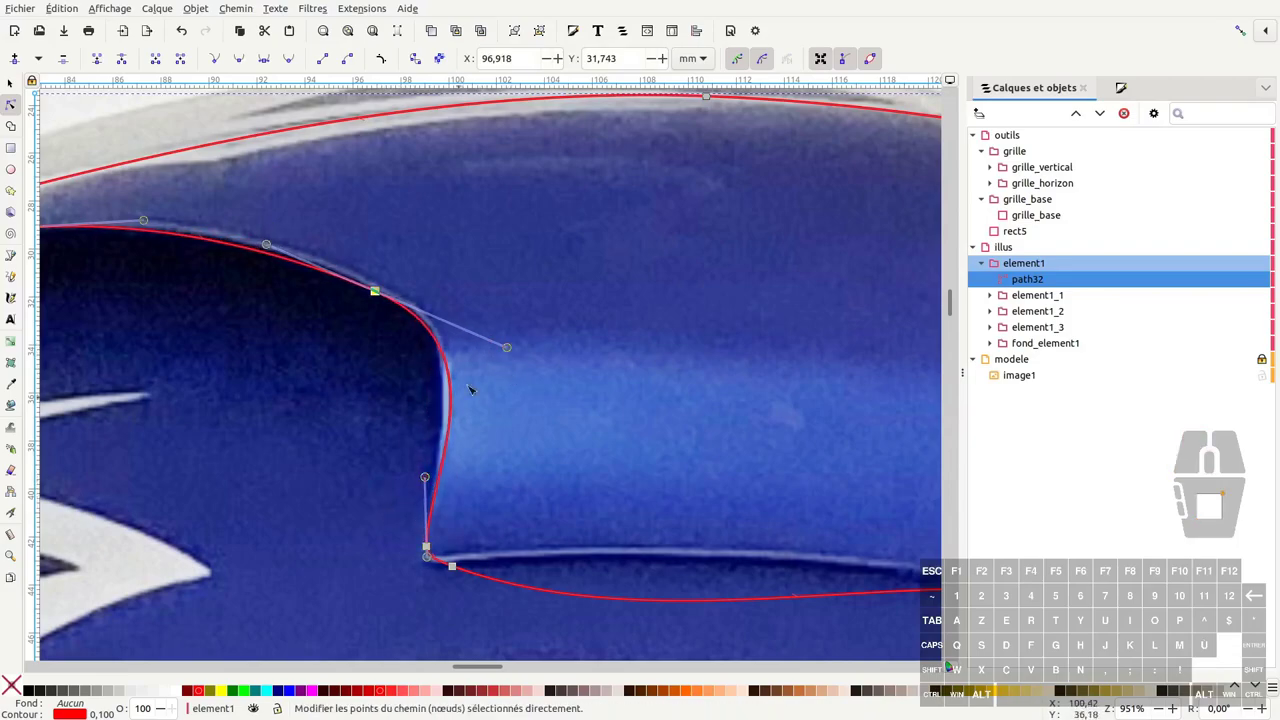
{"action": "left_click_drag", "start_coordinate": [509, 350], "coordinate": [480, 339]}
{"action": "left_click", "coordinate": [399, 271]}
{"action": "left_click", "coordinate": [379, 293]}
{"action": "left_click", "coordinate": [482, 337]}
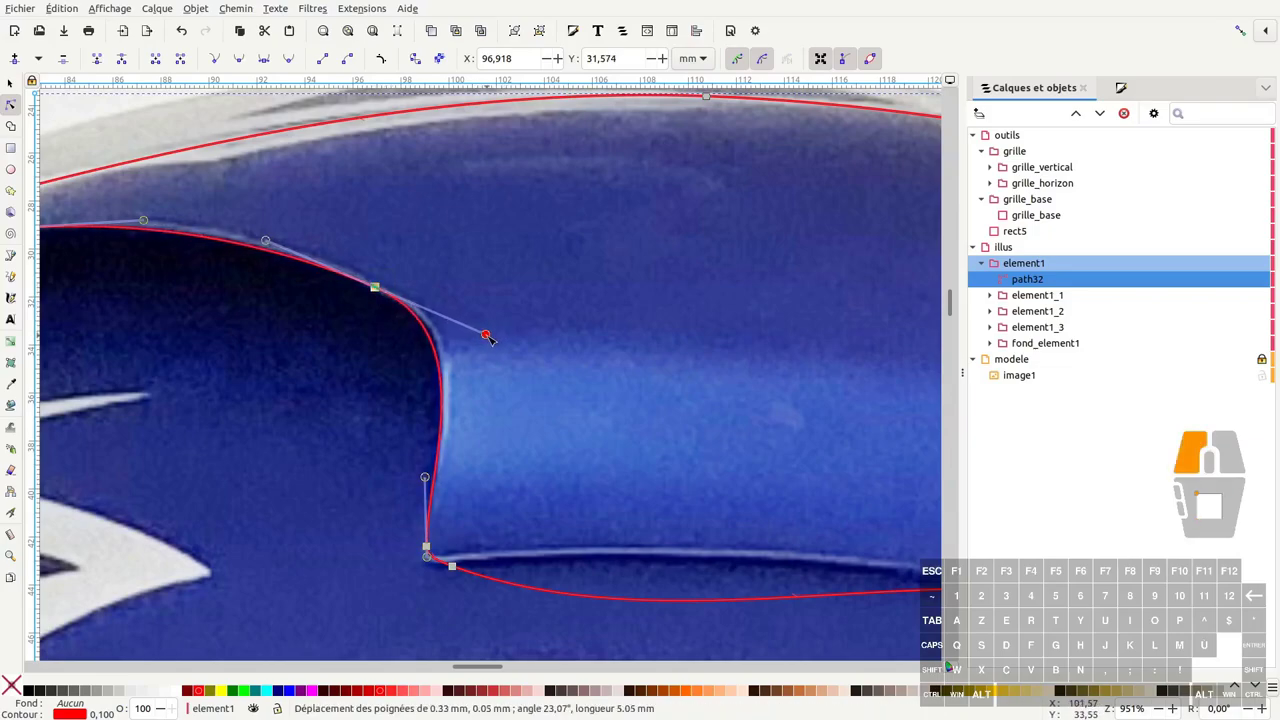
Fit the lower edge to the spoiler's underside and curve the rear edge to follow it
{"action": "middle_click", "coordinate": [535, 484]}
{"action": "left_click", "coordinate": [445, 404]}
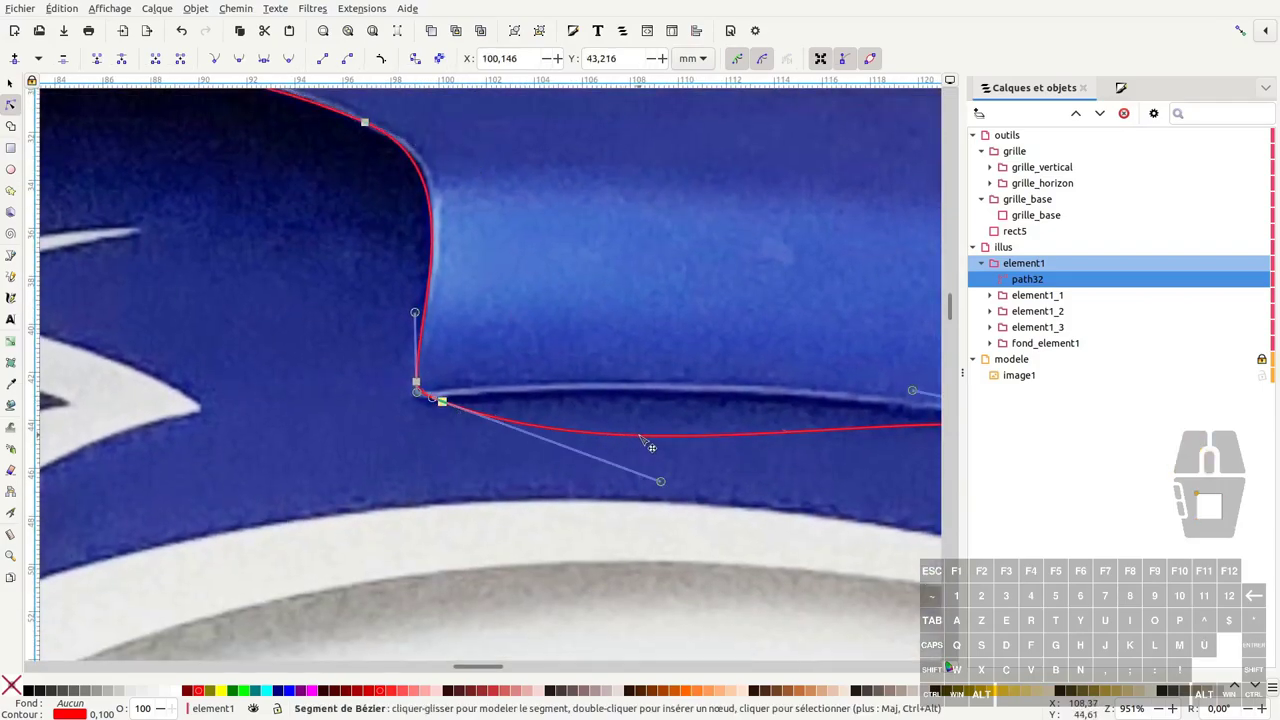
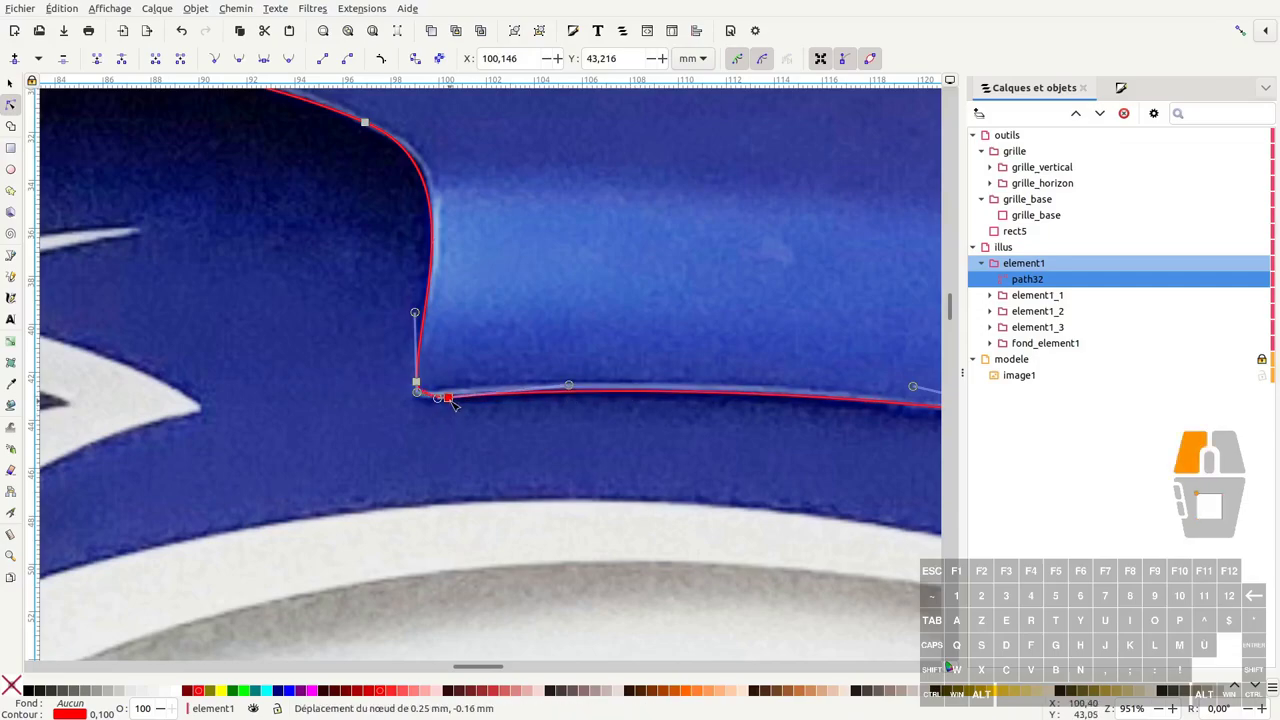
{"action": "left_click_drag", "start_coordinate": [442, 403], "coordinate": [423, 404]}
{"action": "left_click", "coordinate": [582, 424]}
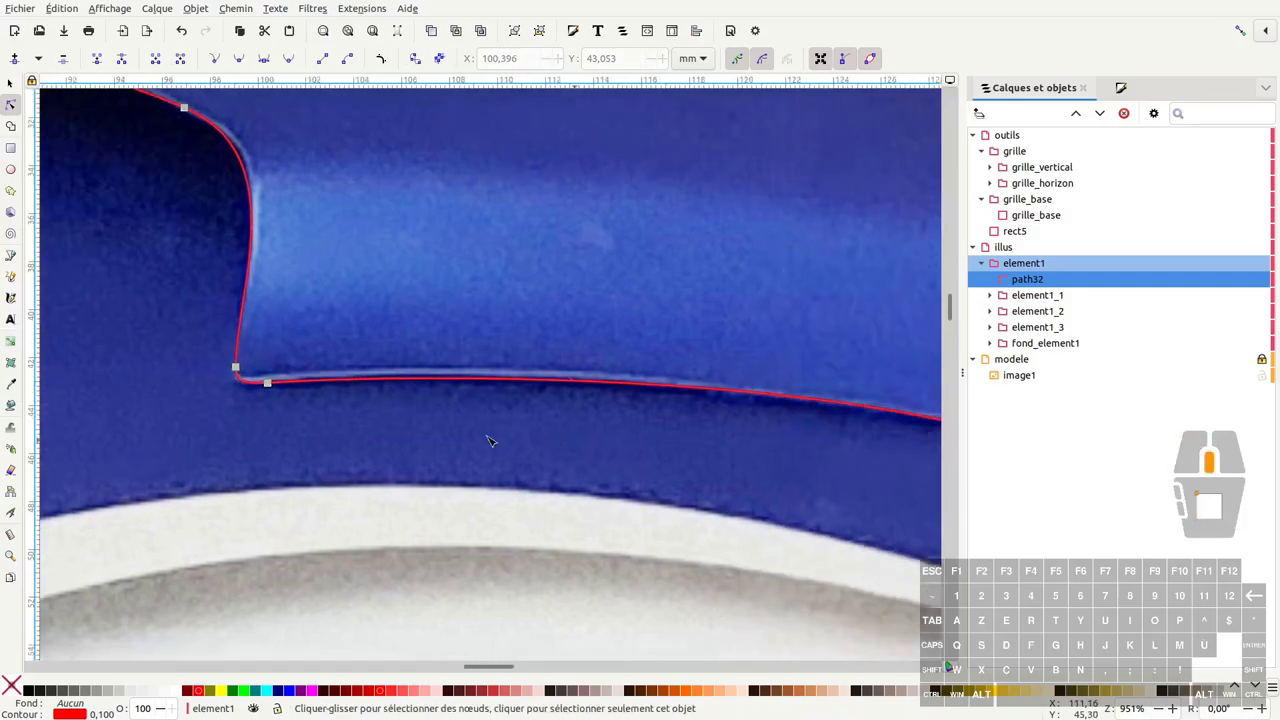
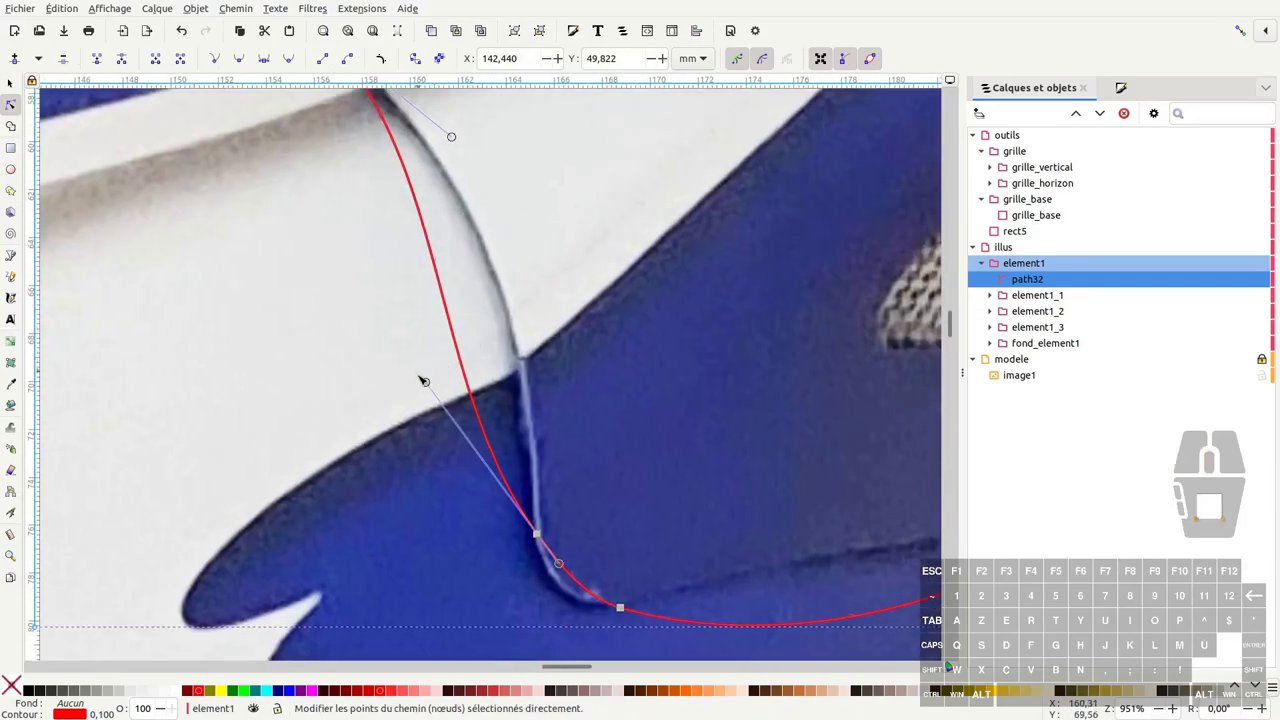
{"action": "left_click_drag", "start_coordinate": [426, 385], "coordinate": [516, 260]}
Shape the bottom curve along the underside toward the spoiler's rear tip
{"action": "middle_click", "coordinate": [709, 567]}
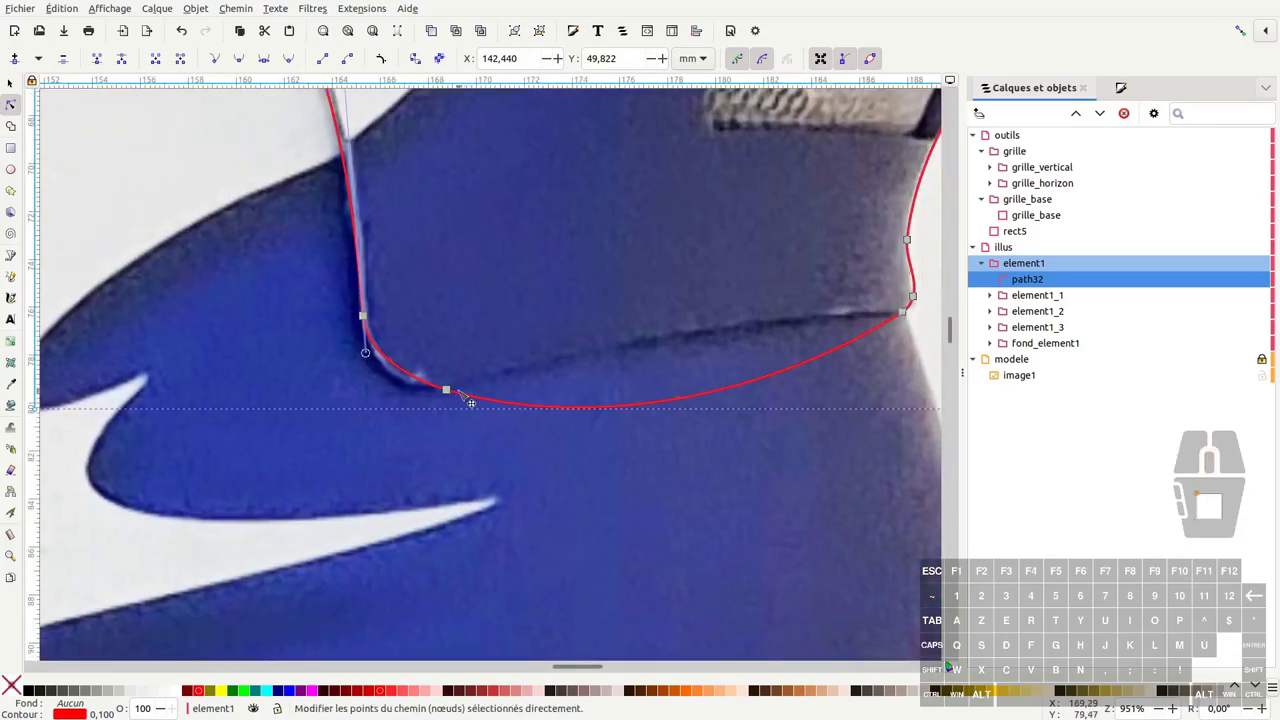
{"action": "left_click", "coordinate": [450, 393]}
{"action": "left_click_drag", "start_coordinate": [415, 384], "coordinate": [399, 394]}
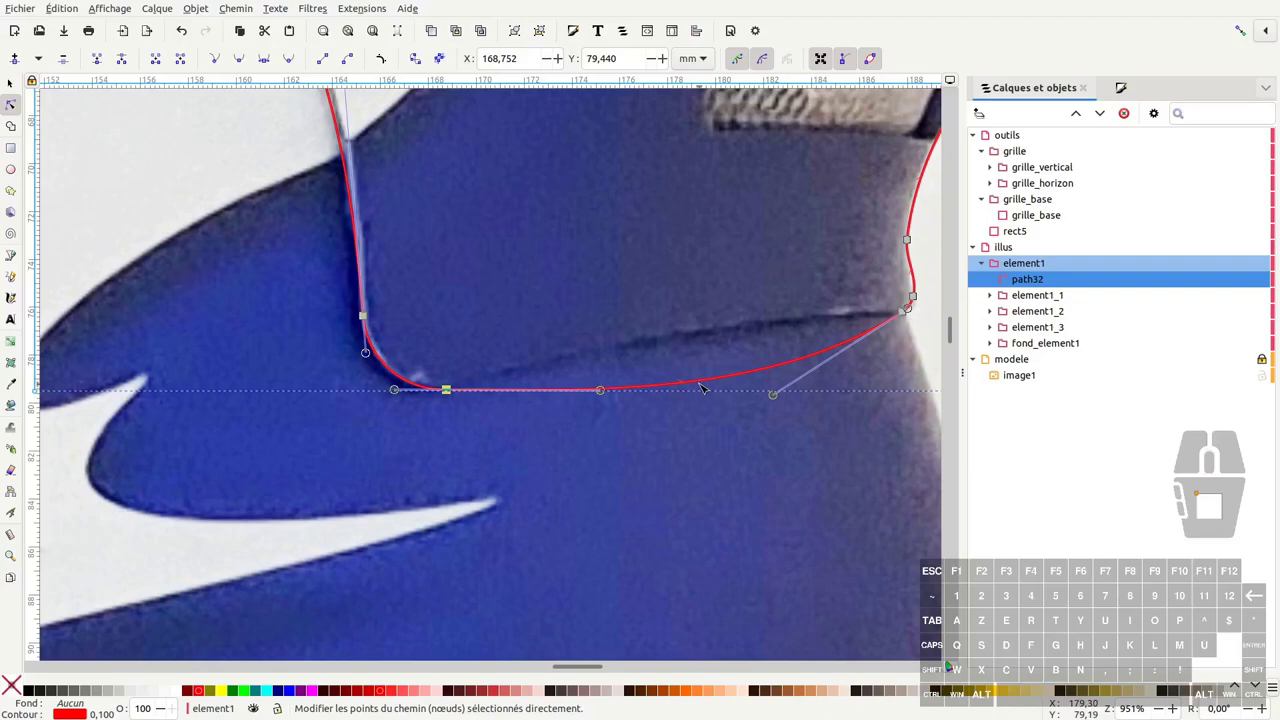
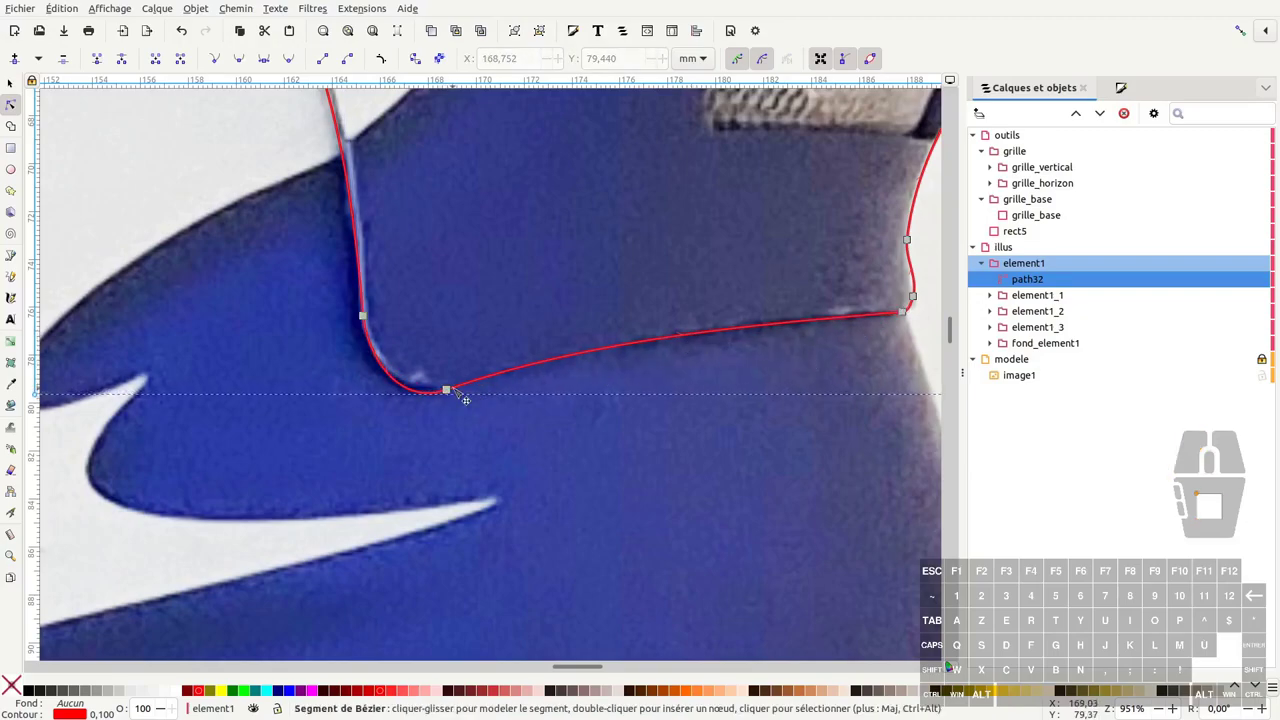
{"action": "left_click_drag", "start_coordinate": [451, 393], "coordinate": [463, 388]}
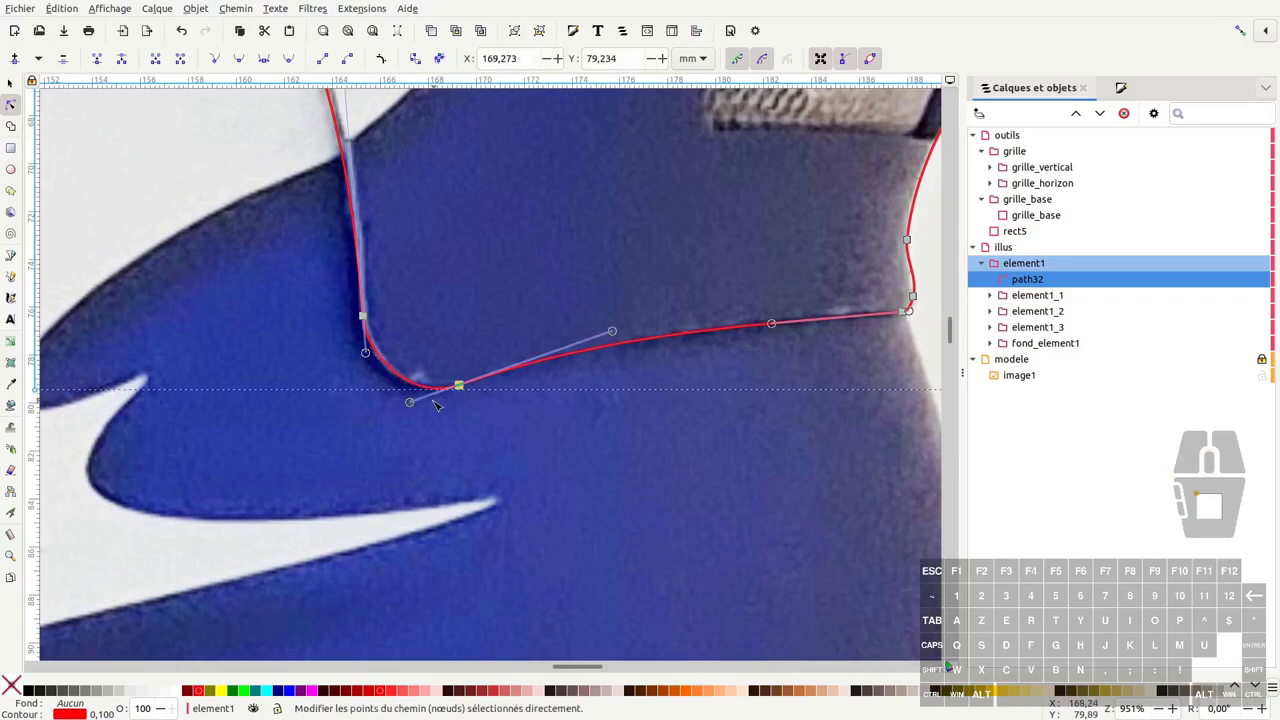
{"action": "left_click", "coordinate": [413, 408]}
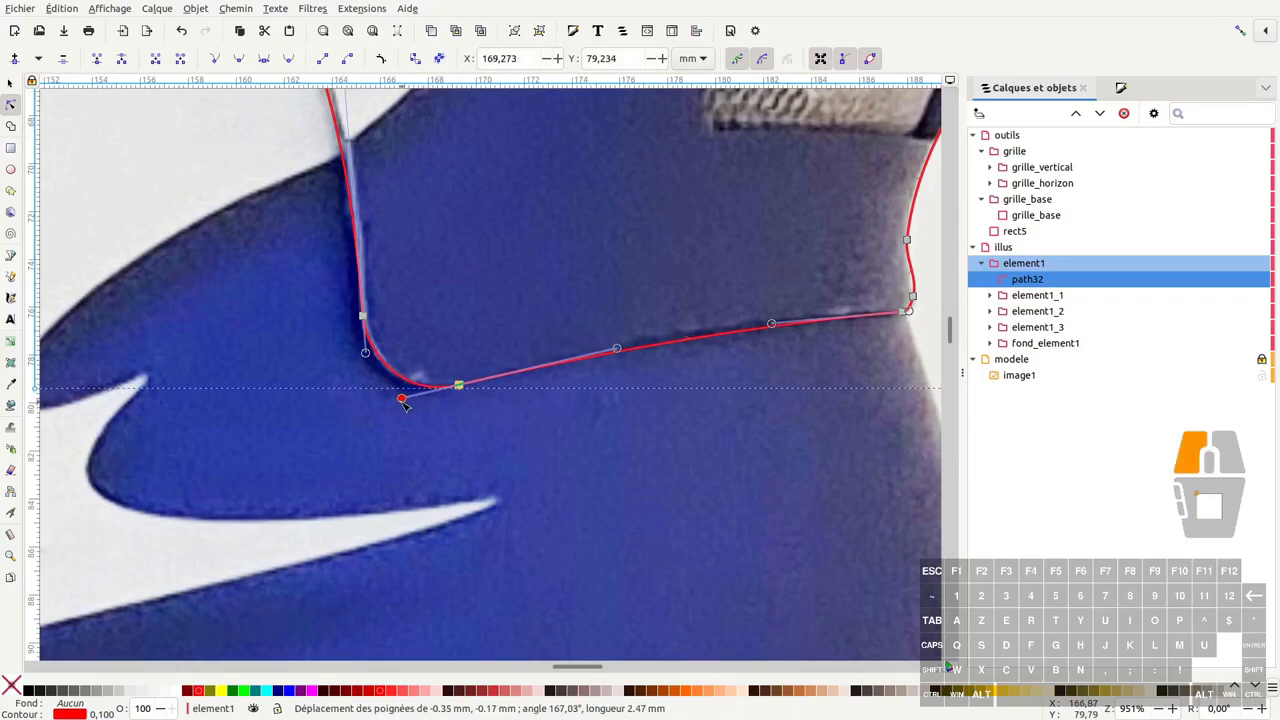
{"action": "middle_click", "coordinate": [659, 327]}
{"action": "middle_click", "coordinate": [631, 261]}
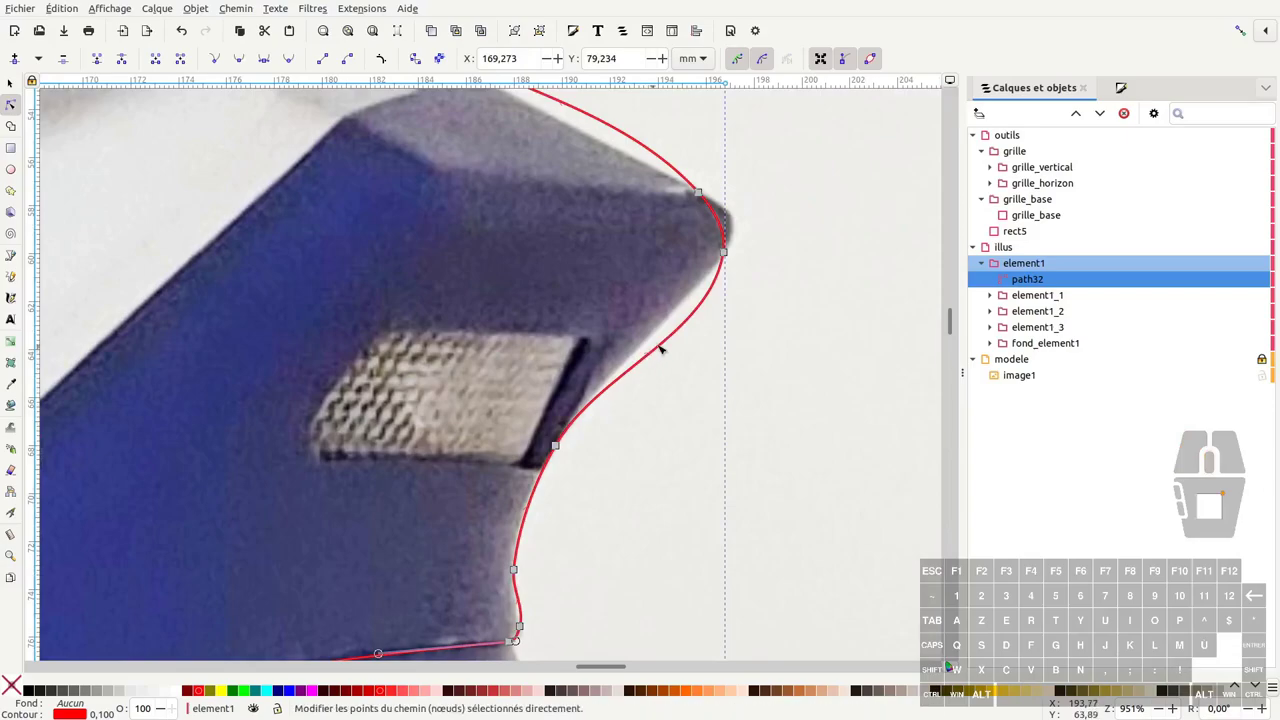
{"action": "key", "text": "ctrl+a"}
{"action": "left_click", "coordinate": [493, 494]}
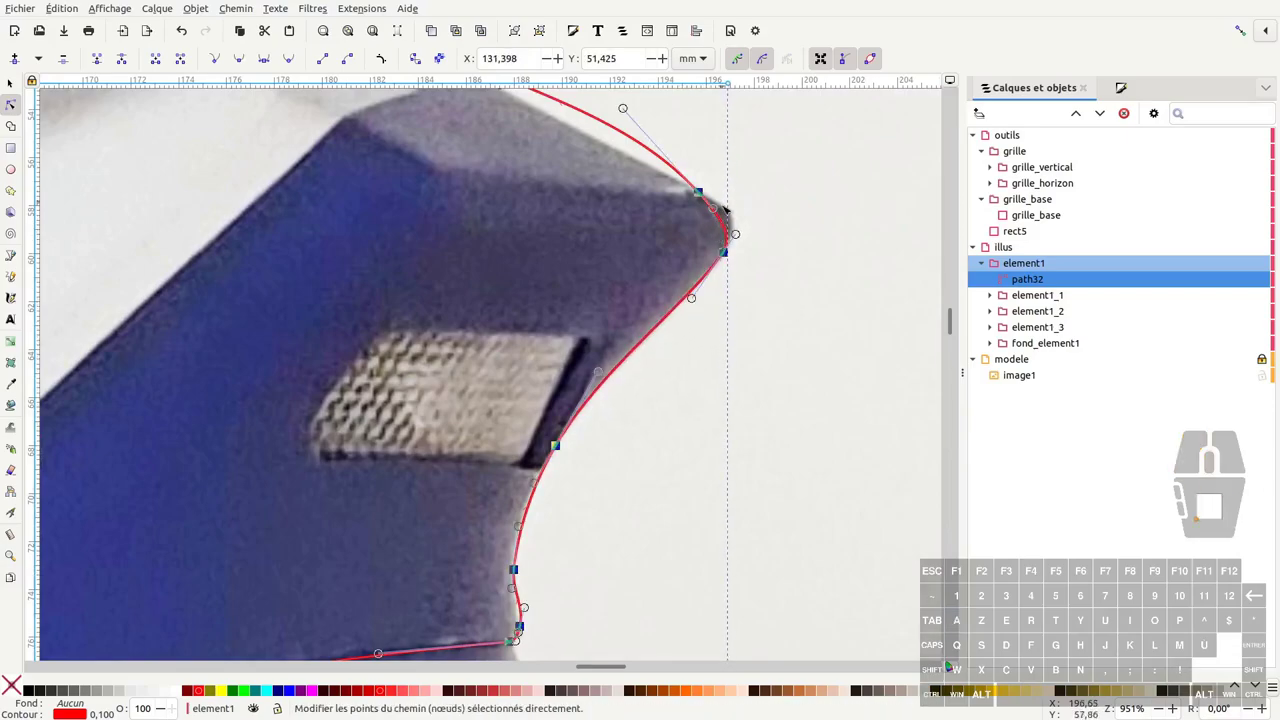
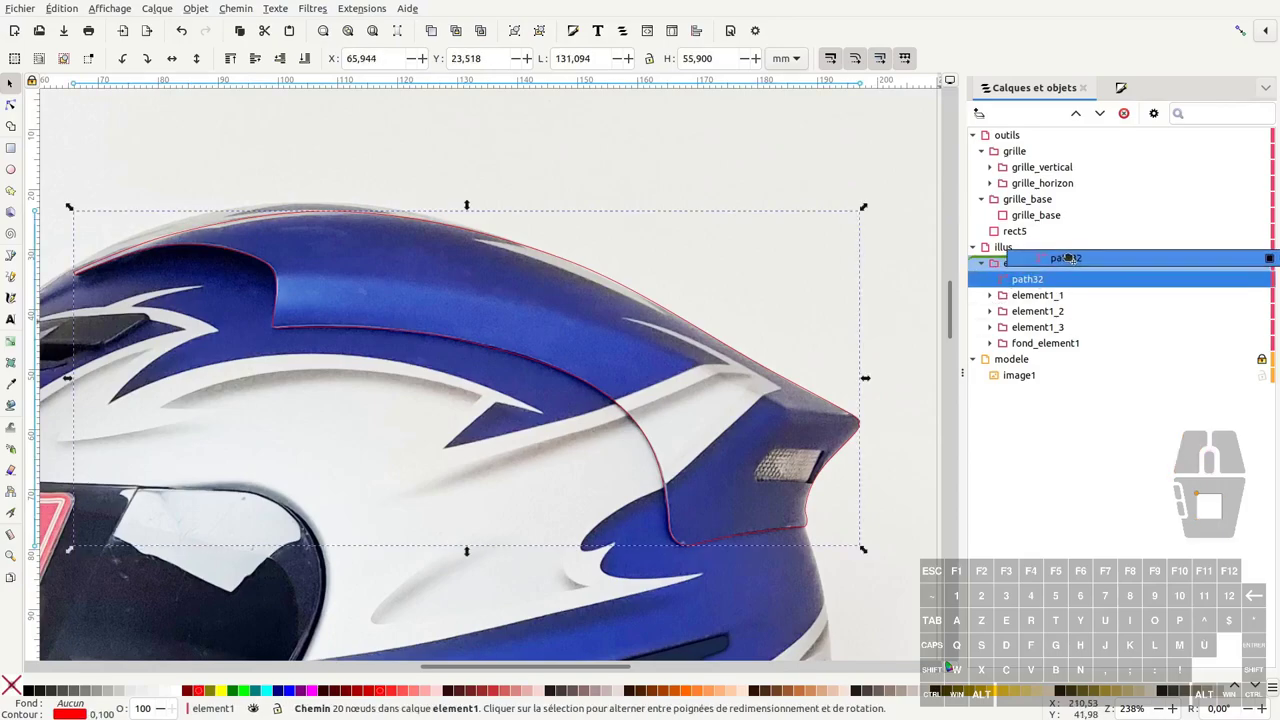
Move path32 directly into the illus layer, collapse element1 and lock it
{"action": "left_click", "coordinate": [48, 368]}
{"action": "left_click", "coordinate": [1046, 279]}
{"action": "left_click", "coordinate": [1269, 279]}
{"action": "left_click", "coordinate": [48, 368]}
{"action": "left_click", "coordinate": [48, 368]}
{"action": "middle_click", "coordinate": [48, 368]}
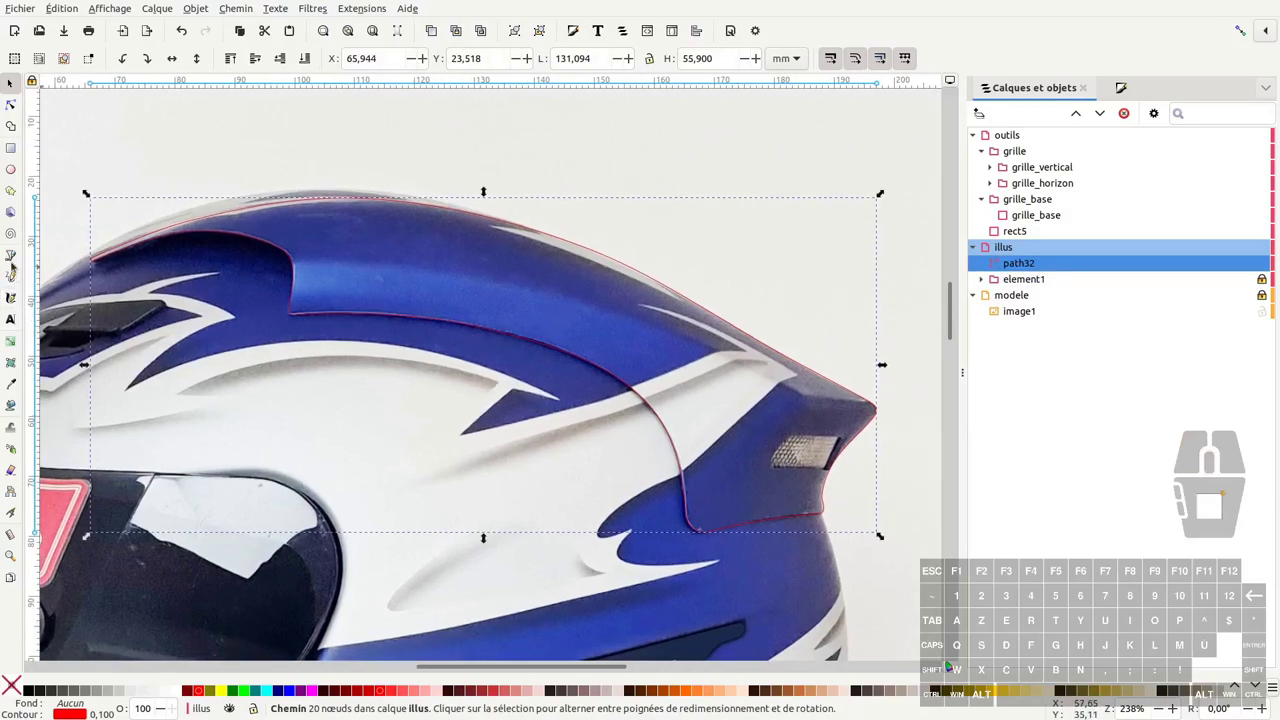
Draw a rough closed polygon path33 around the spoiler from front end to rear tip and back
{"action": "left_click", "coordinate": [15, 256]}
{"action": "left_click", "coordinate": [81, 278]}
{"action": "left_click", "coordinate": [81, 278]}
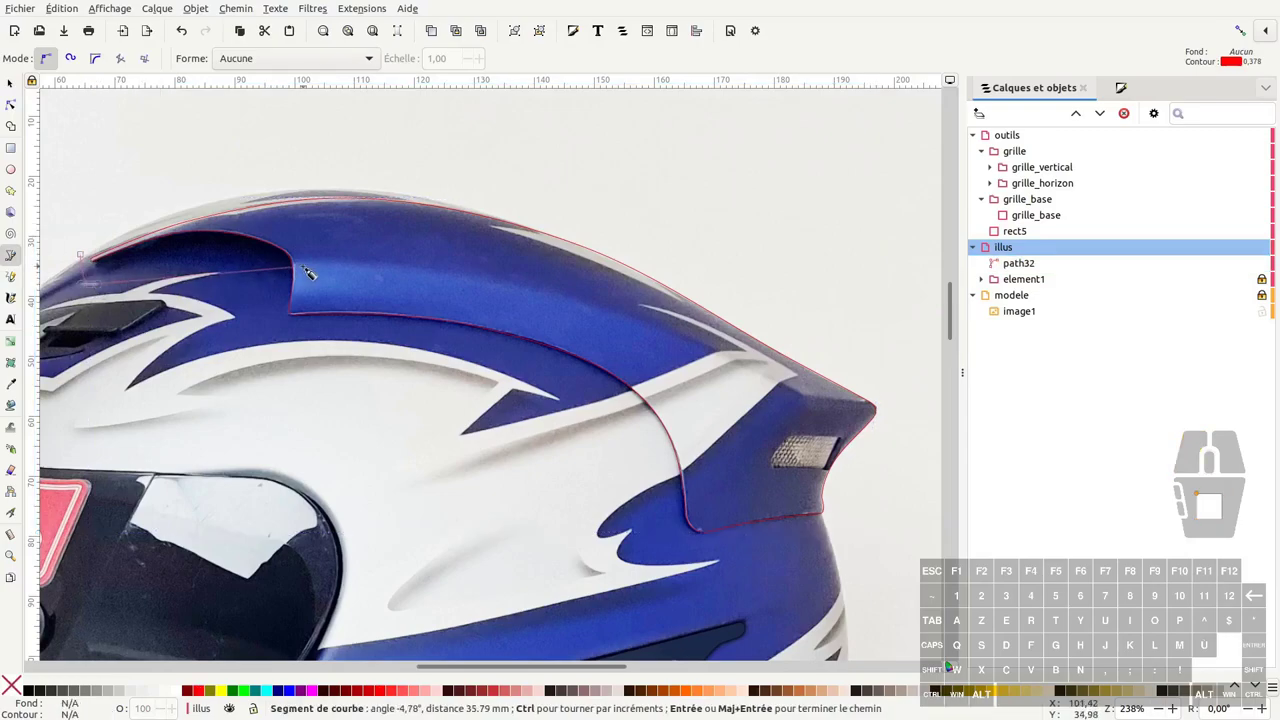
{"action": "left_click", "coordinate": [68, 284]}
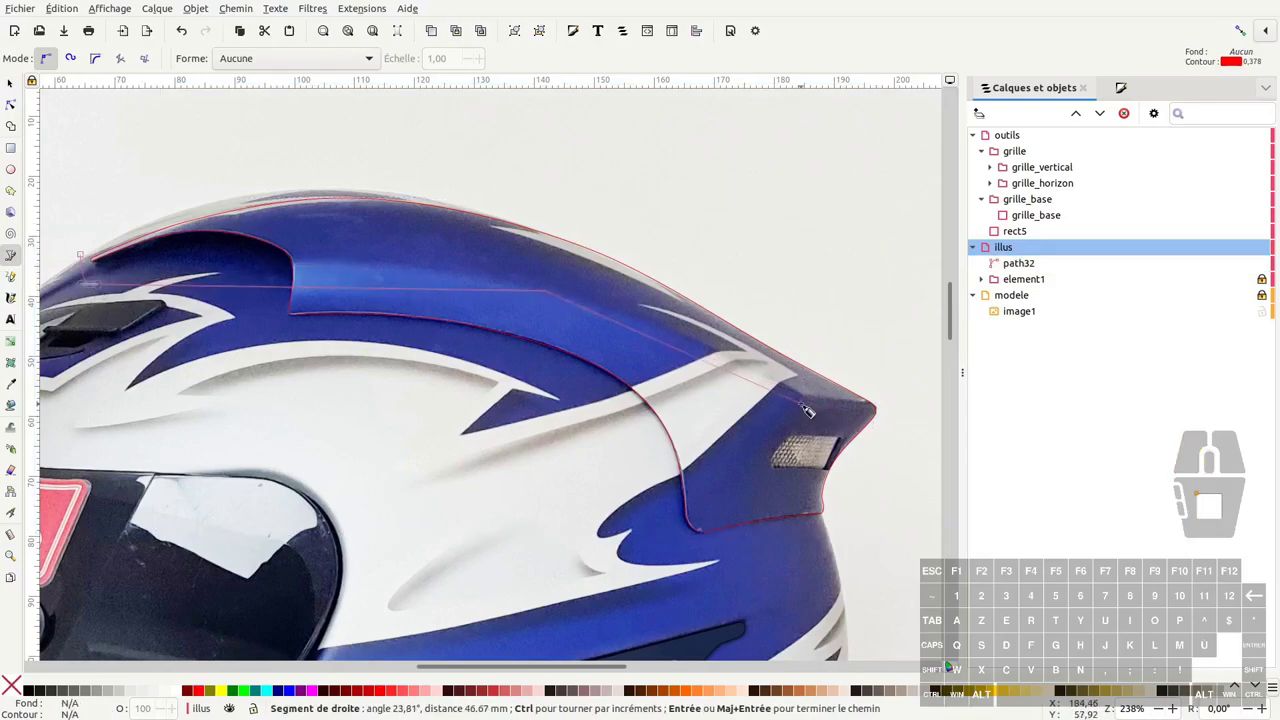
{"action": "left_click", "coordinate": [68, 284]}
{"action": "left_click", "coordinate": [68, 284]}
{"action": "left_click", "coordinate": [68, 284]}
{"action": "left_click", "coordinate": [68, 284]}
{"action": "left_click", "coordinate": [68, 284]}
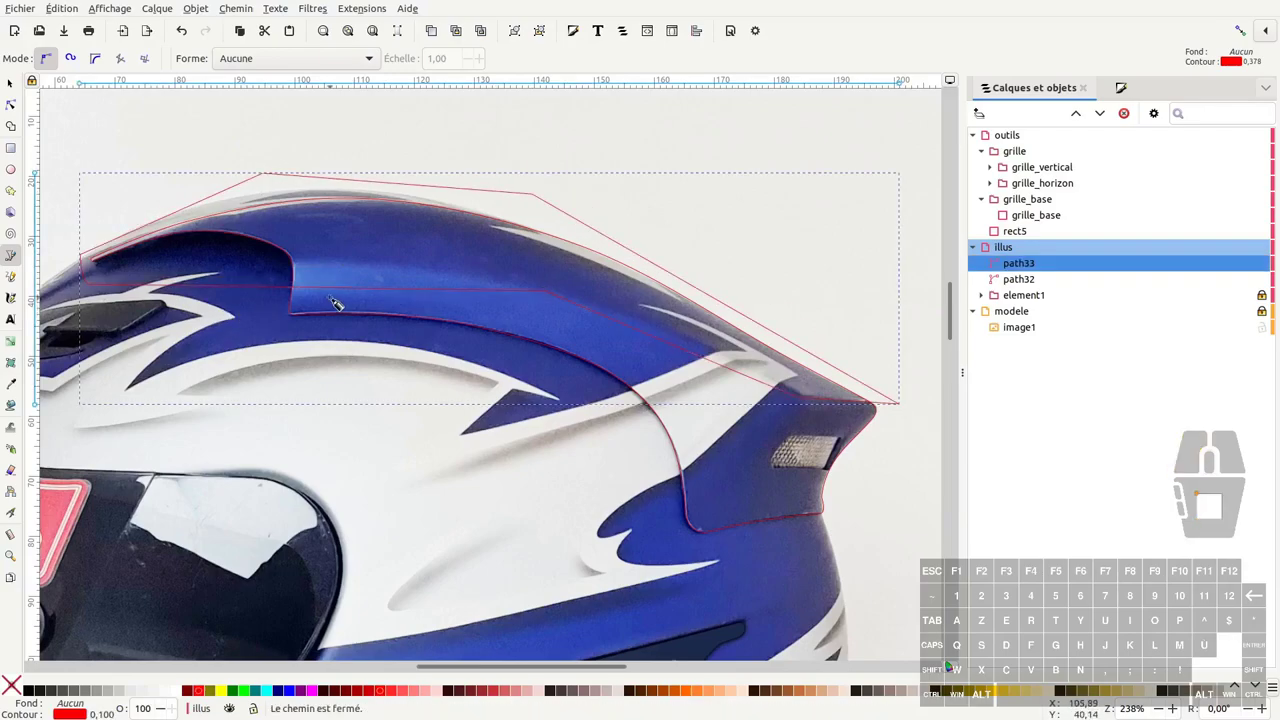
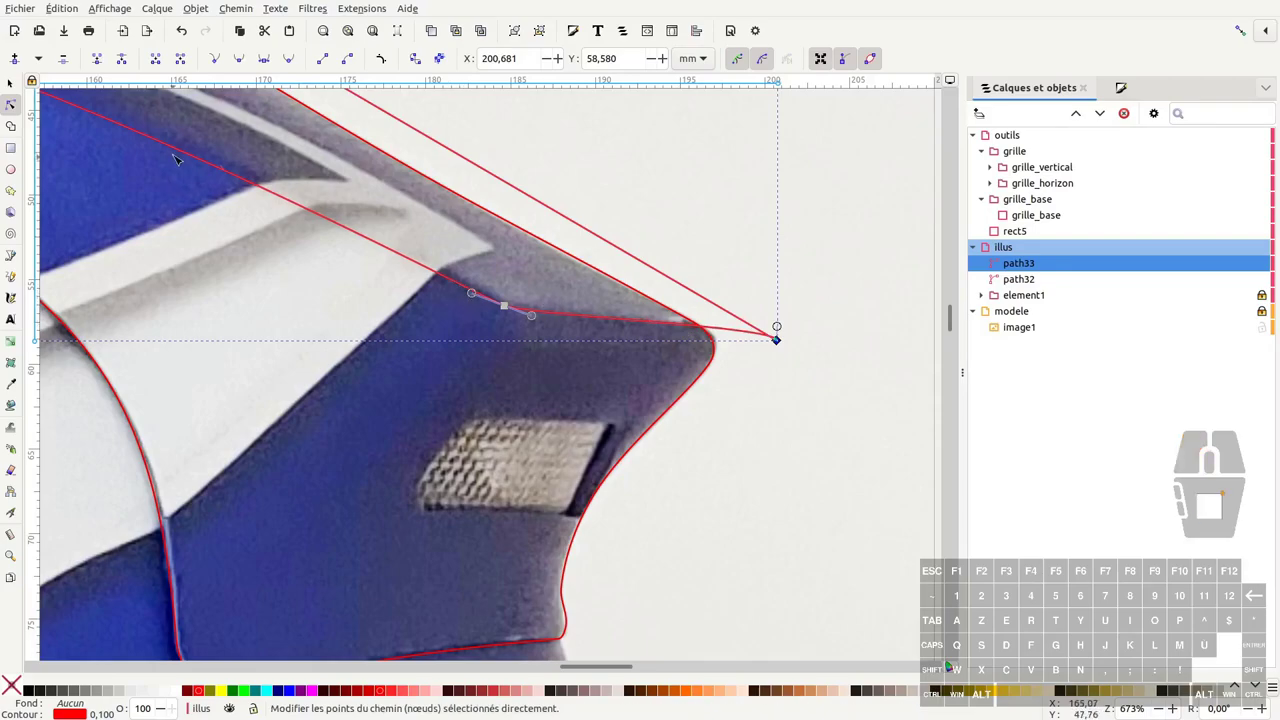
Select path33's node at the spoiler's rear tip for reshaping
{"action": "left_click", "coordinate": [528, 625]}
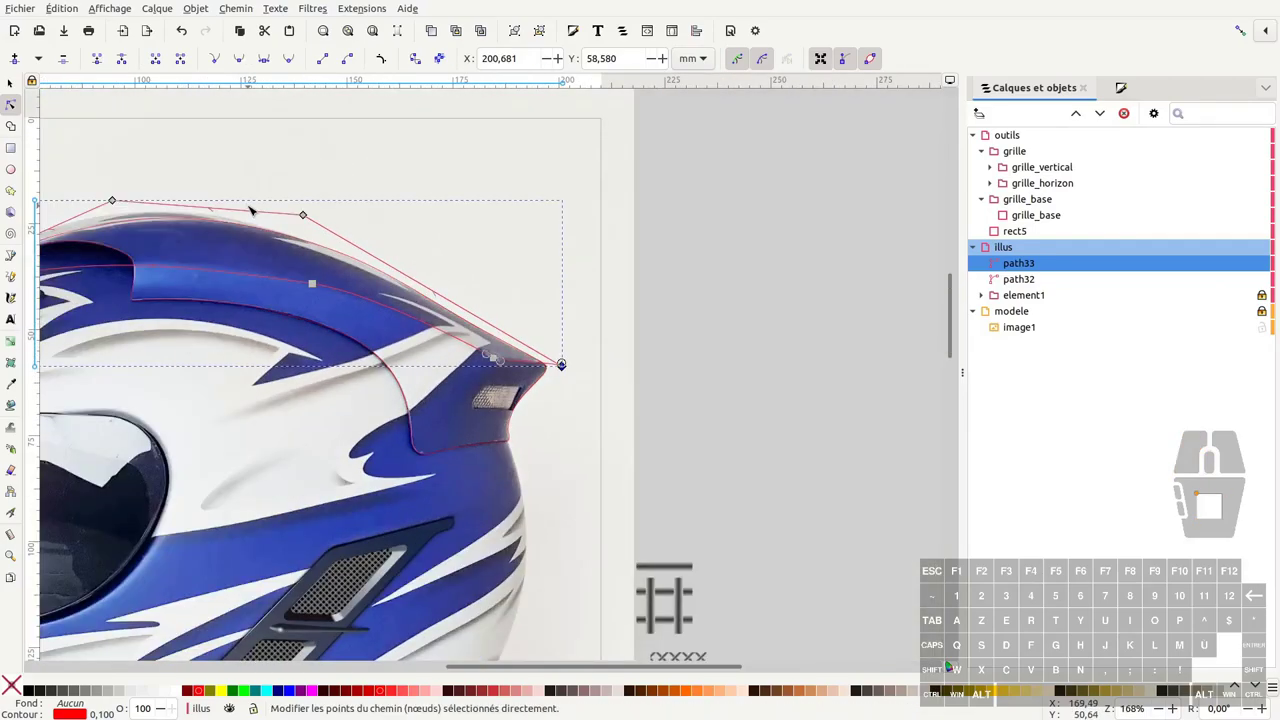
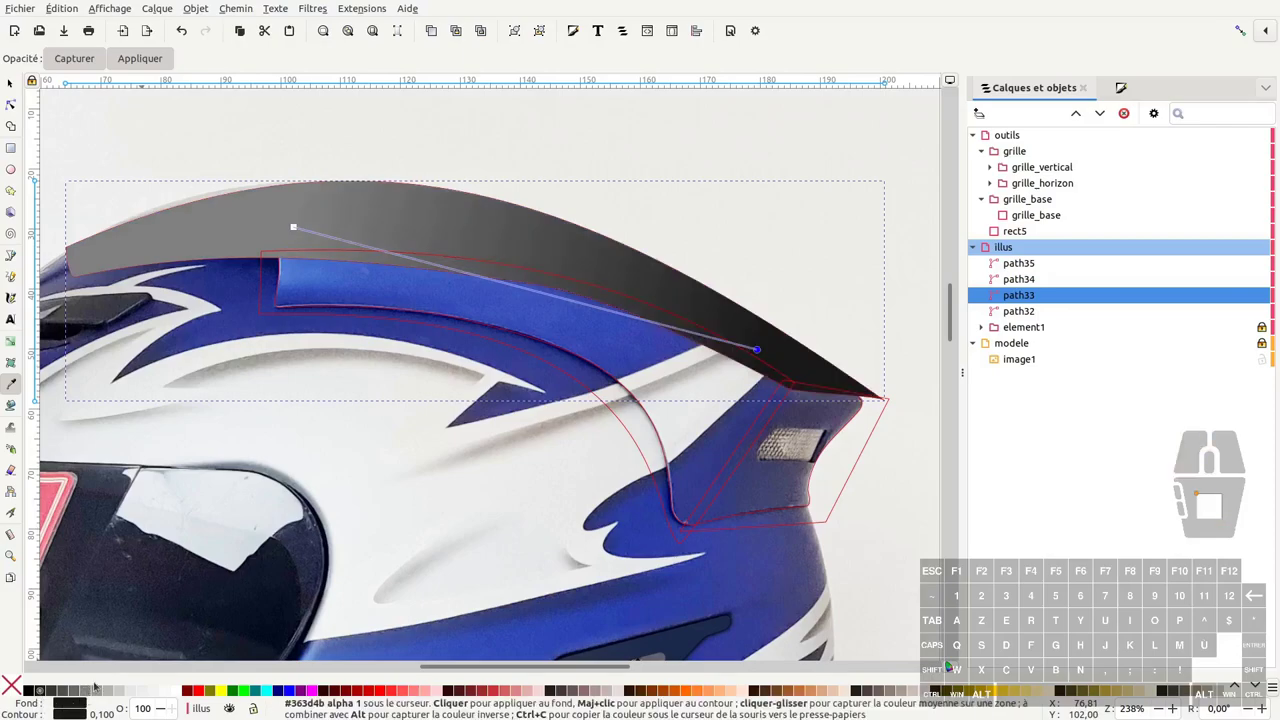
Switch to node editing and select the top strip's nodes, then the side piece path34
{"action": "key", "text": "F1"}
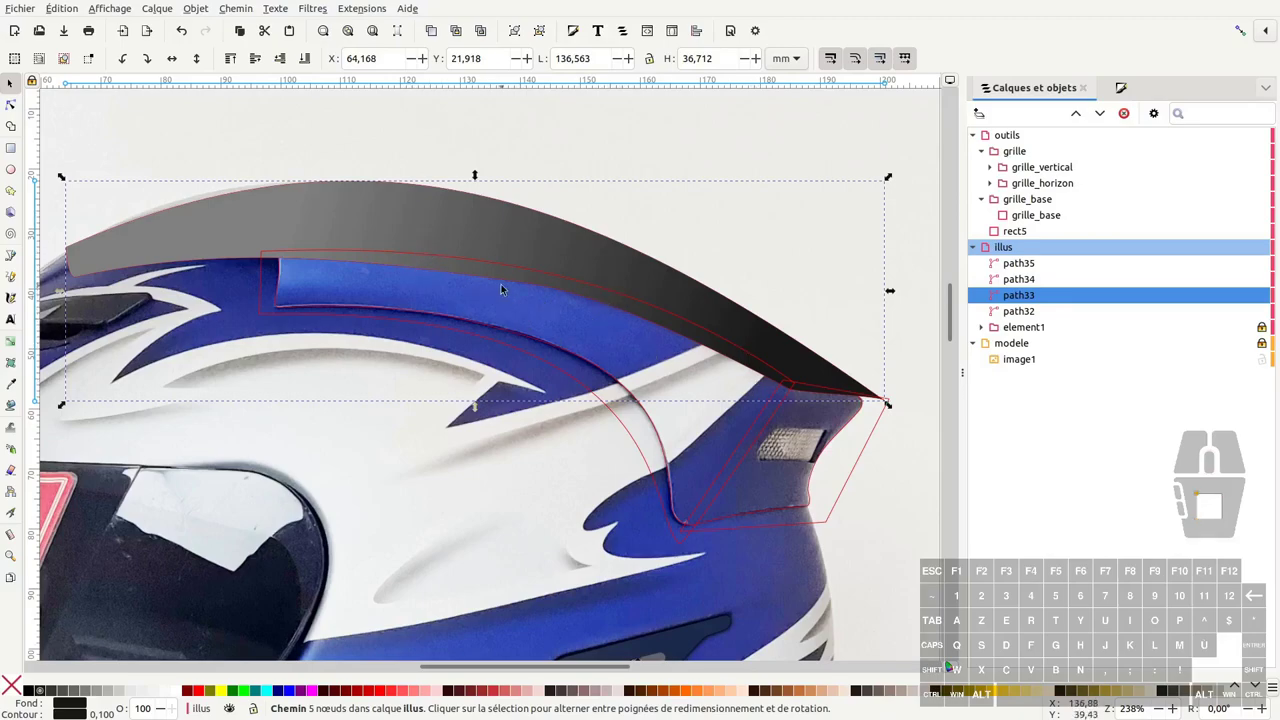
{"action": "middle_click", "coordinate": [635, 393]}
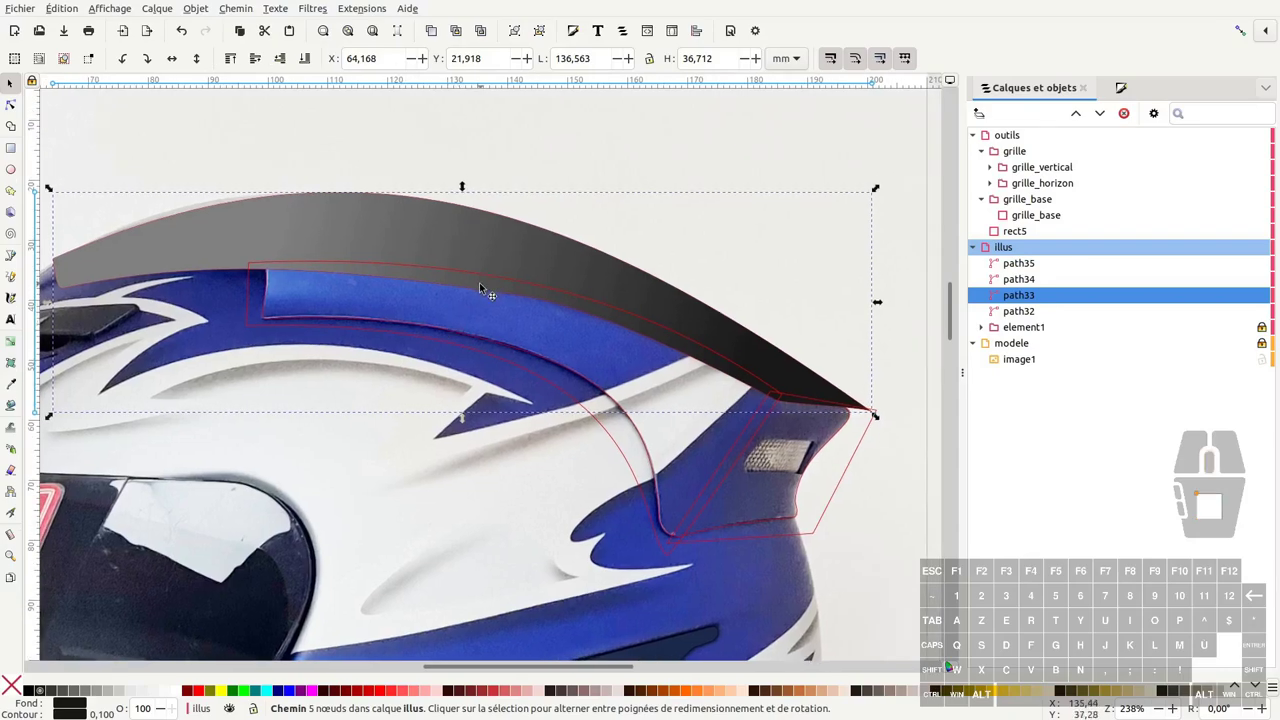
{"action": "key", "text": "F2"}
{"action": "left_click", "coordinate": [622, 404]}
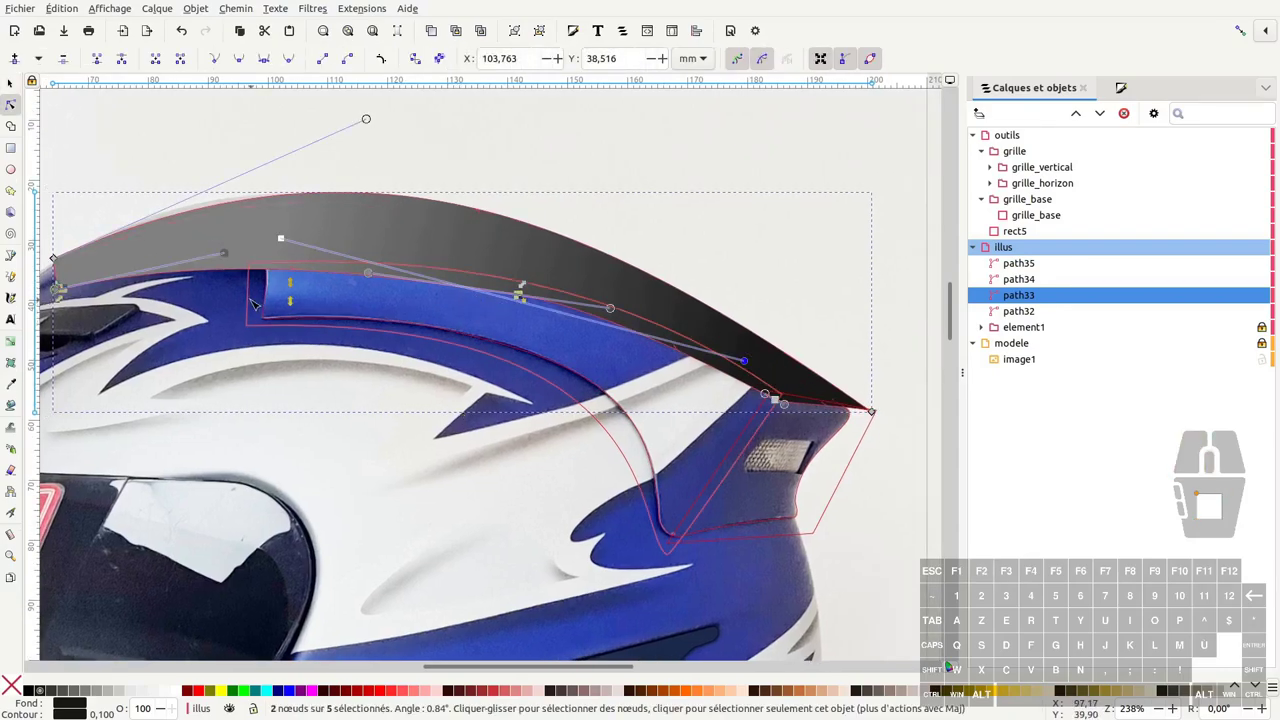
{"action": "left_click", "coordinate": [623, 405]}
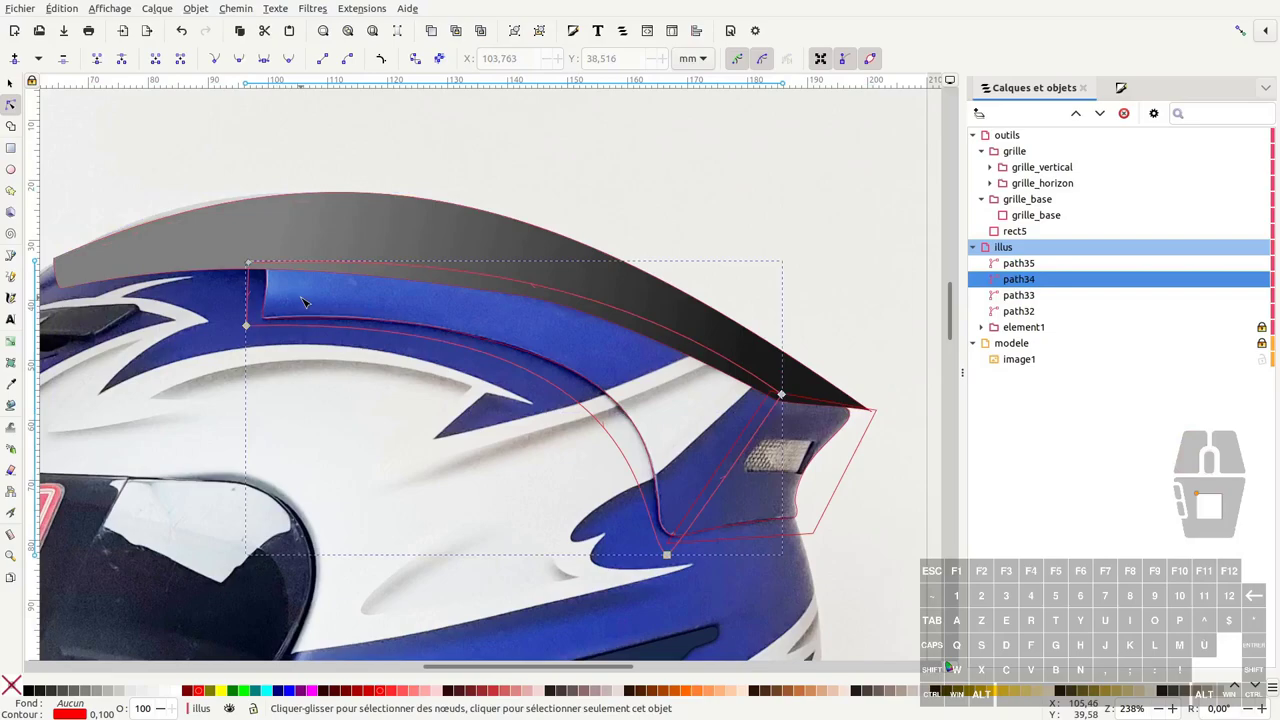
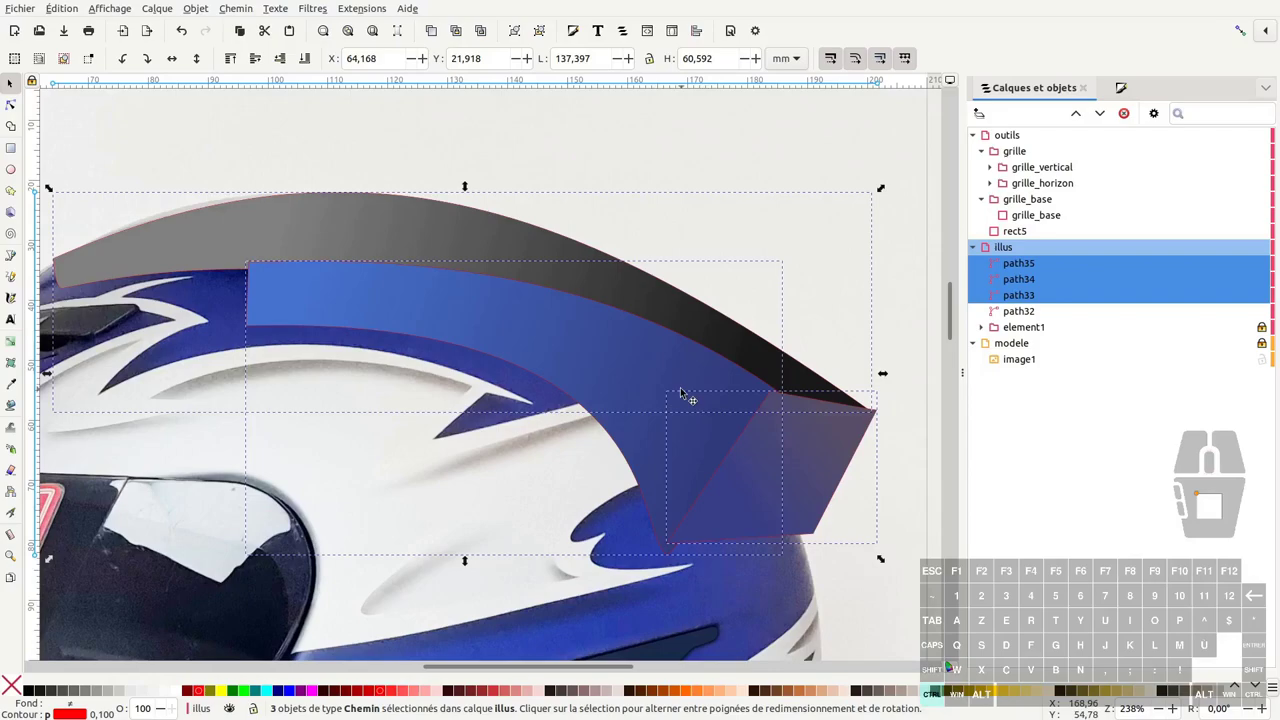
Group the three spoiler shapes as g40, hide it and rename path32 to fond_element2
{"action": "key", "text": "ctrl+g"}
{"action": "middle_click", "coordinate": [733, 410]}
{"action": "middle_click", "coordinate": [619, 379]}
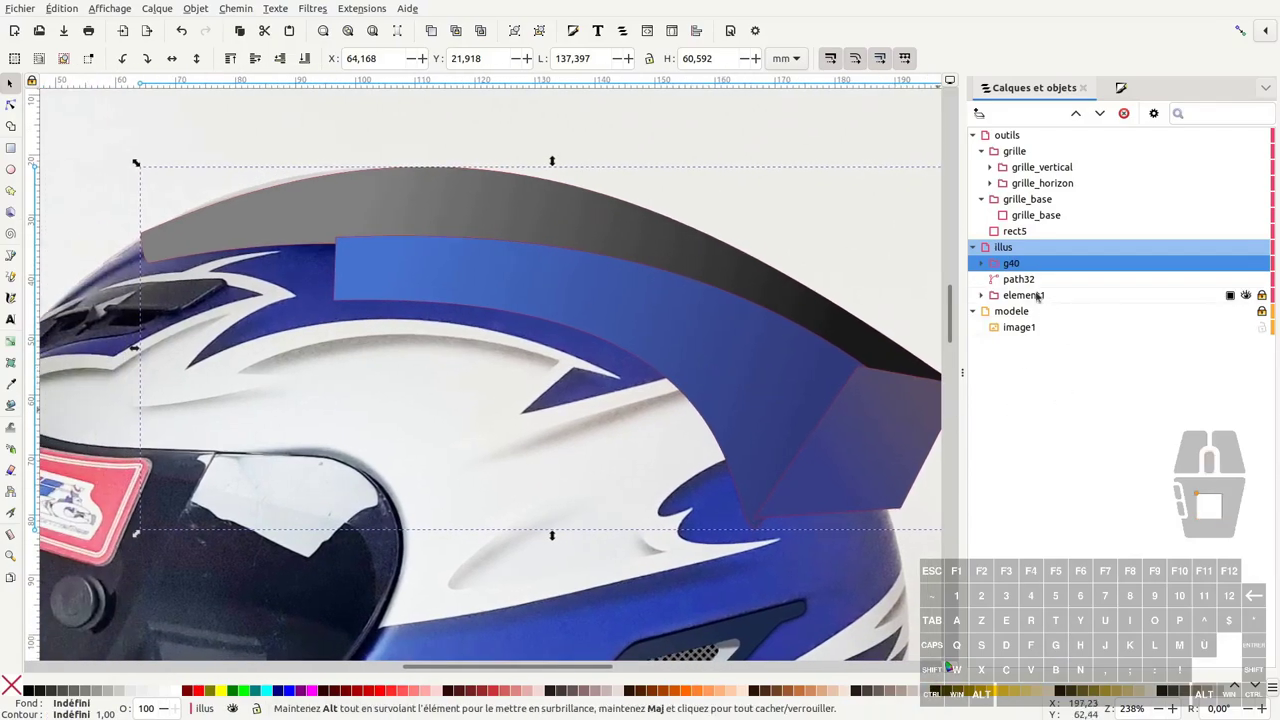
{"action": "left_click", "coordinate": [1032, 297]}
{"action": "left_click", "coordinate": [1029, 280]}
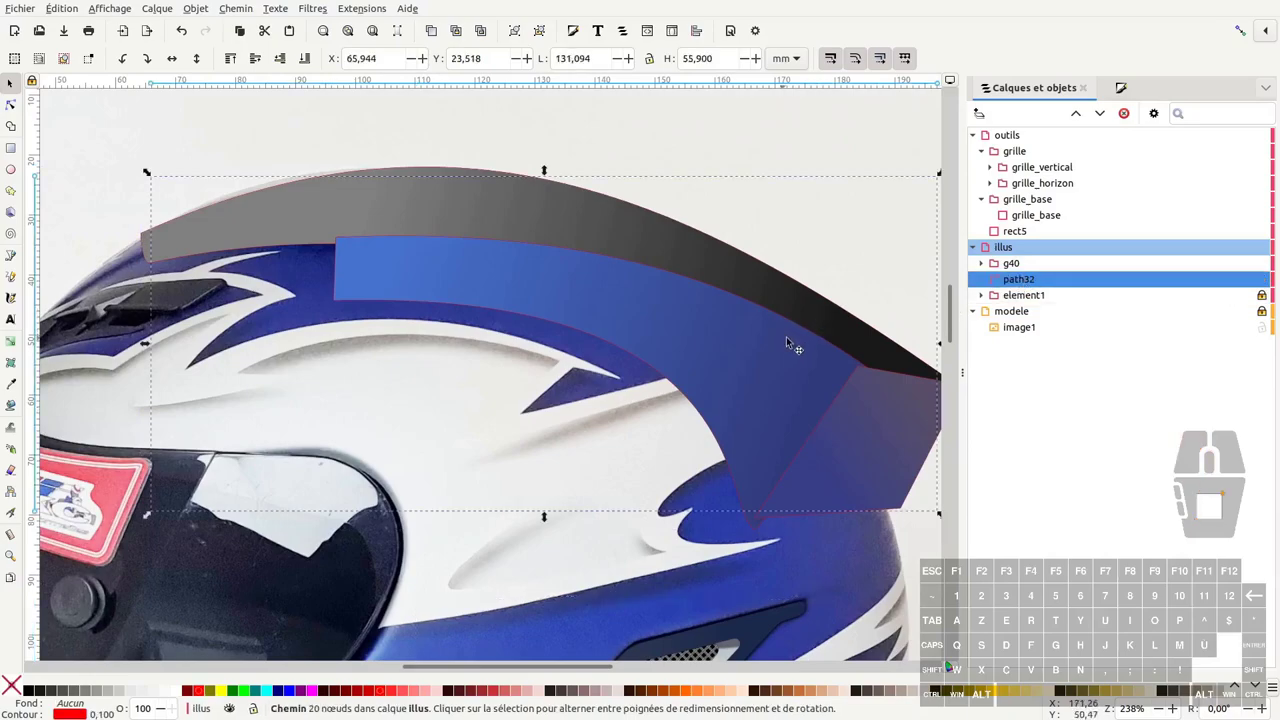
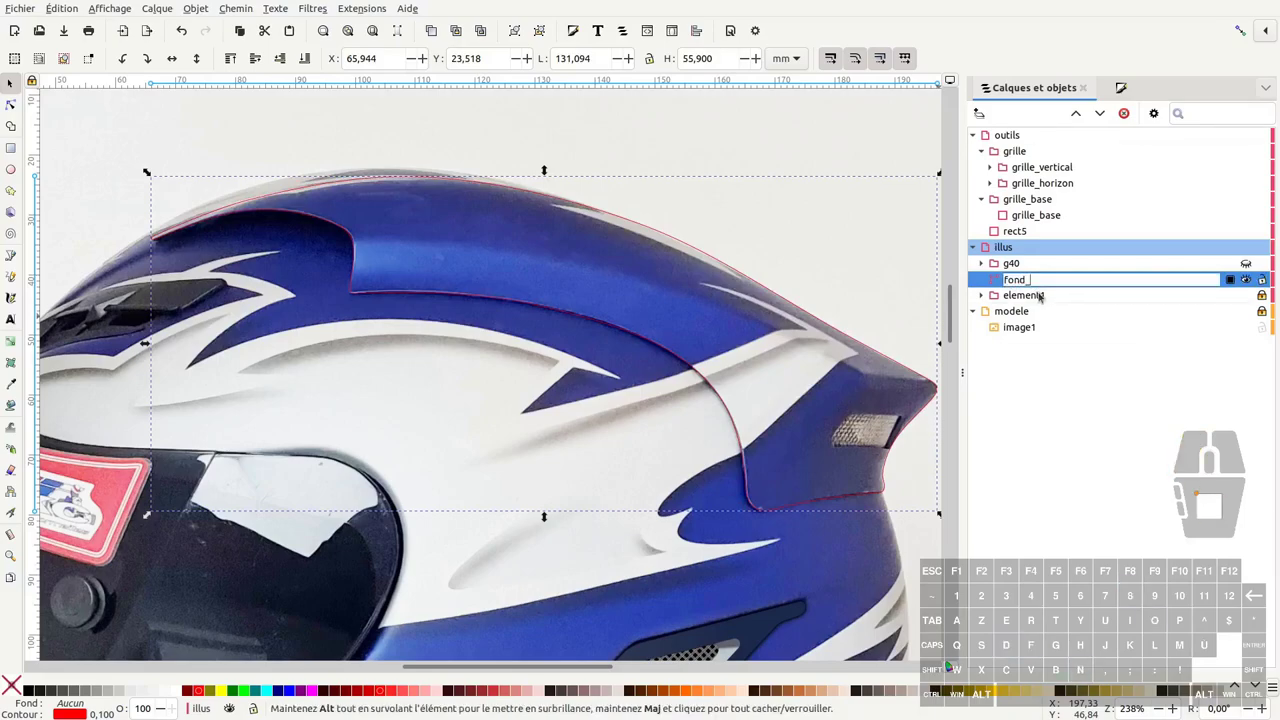
{"action": "key", "text": "BackSpace"}
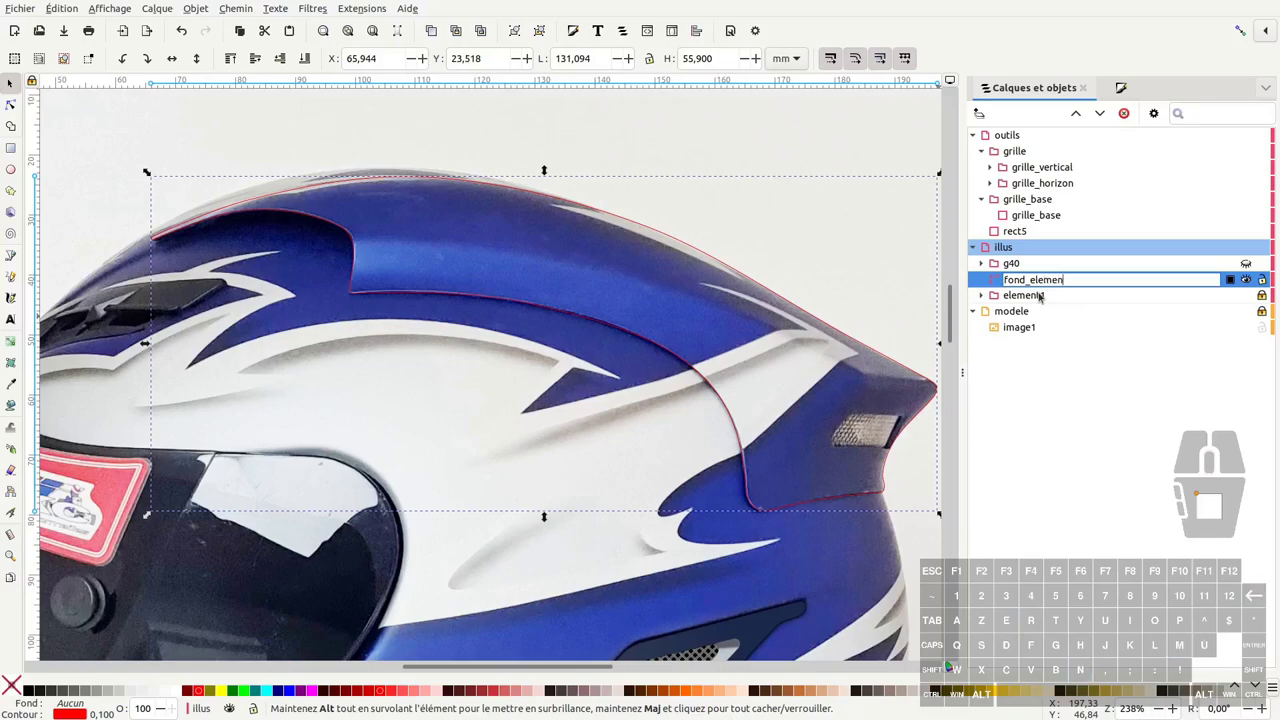
{"action": "key", "text": "Return"}
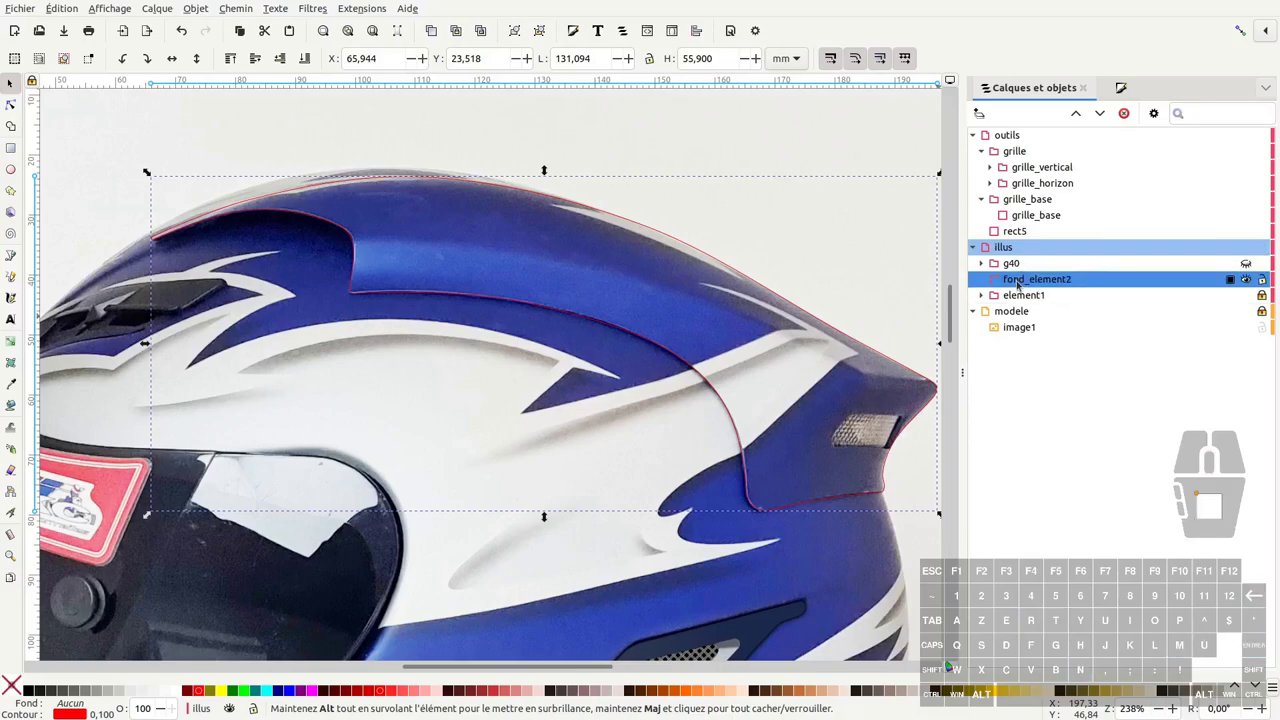
Wrap fond_element2 in a group of the same name and clone it as fond_element2_clone
{"action": "key", "text": "ctrl+g"}
{"action": "left_click", "coordinate": [983, 280]}
{"action": "double_click", "coordinate": [1046, 295]}
{"action": "key", "text": "ctrl+c"}
{"action": "double_click", "coordinate": [1019, 277]}
{"action": "key", "text": "ctrl+v"}
{"action": "key", "text": "Return"}
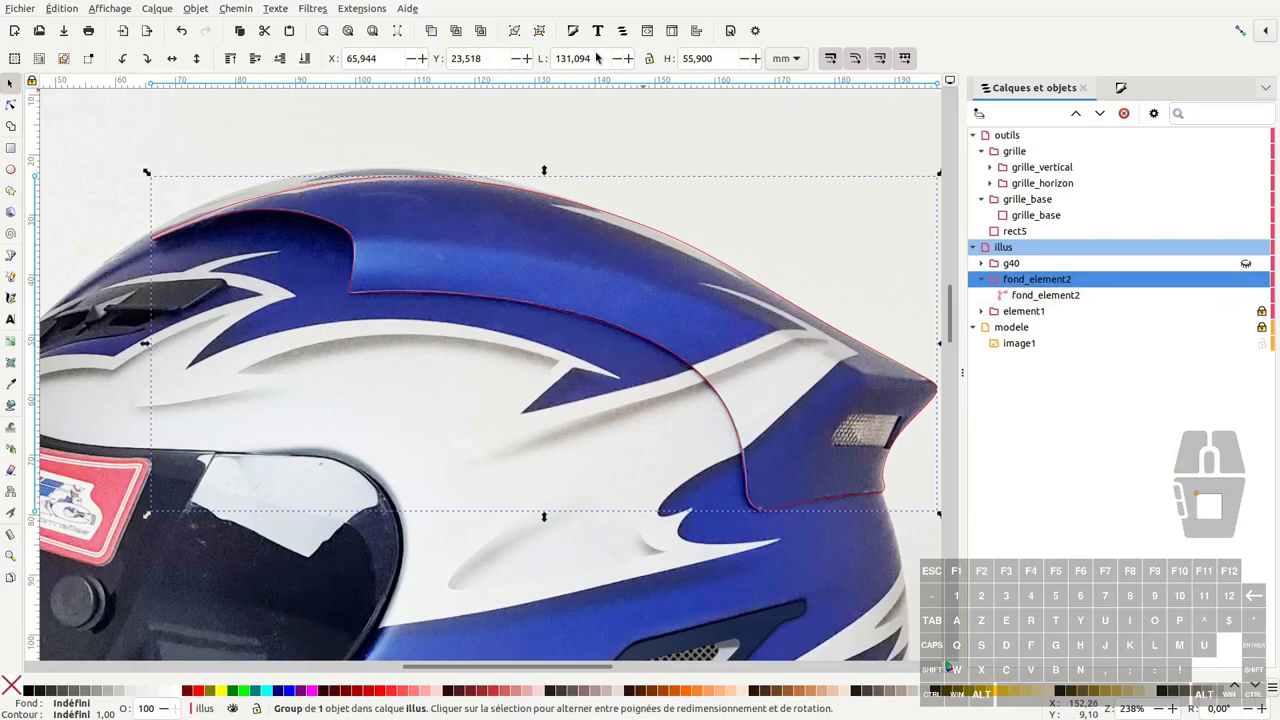
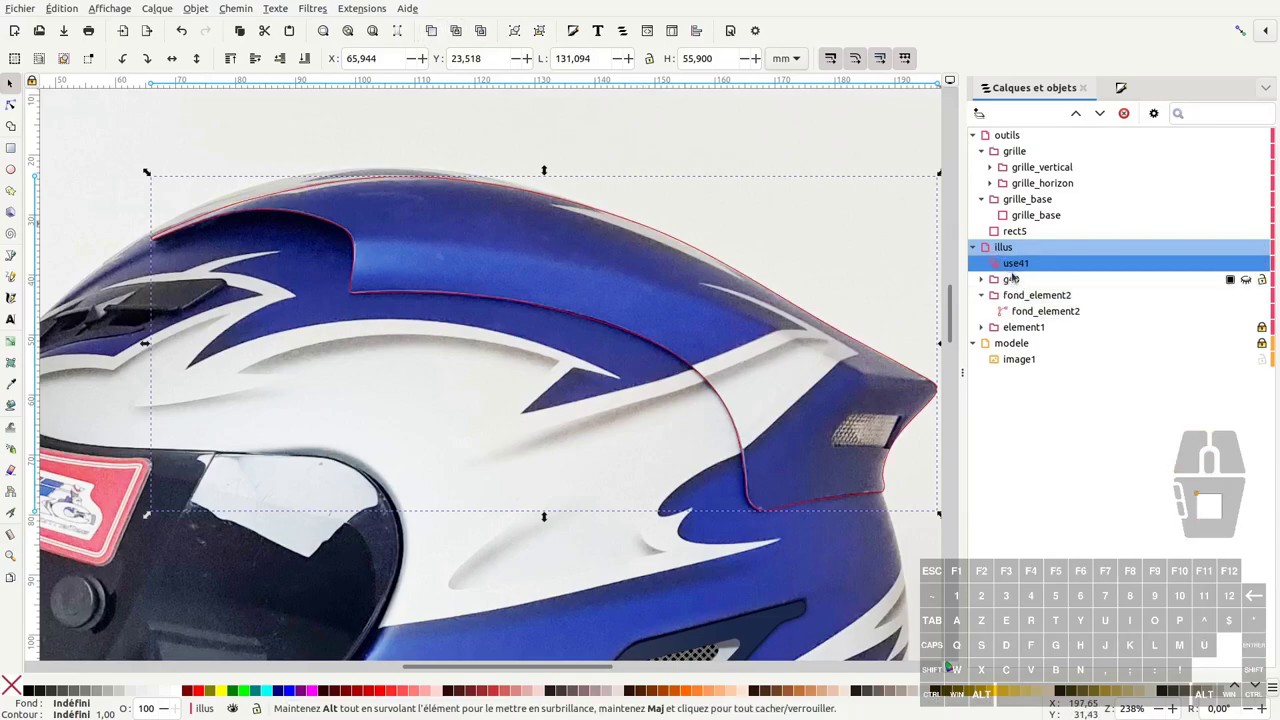
{"action": "double_click", "coordinate": [1026, 270]}
{"action": "key", "text": "ctrl+v"}
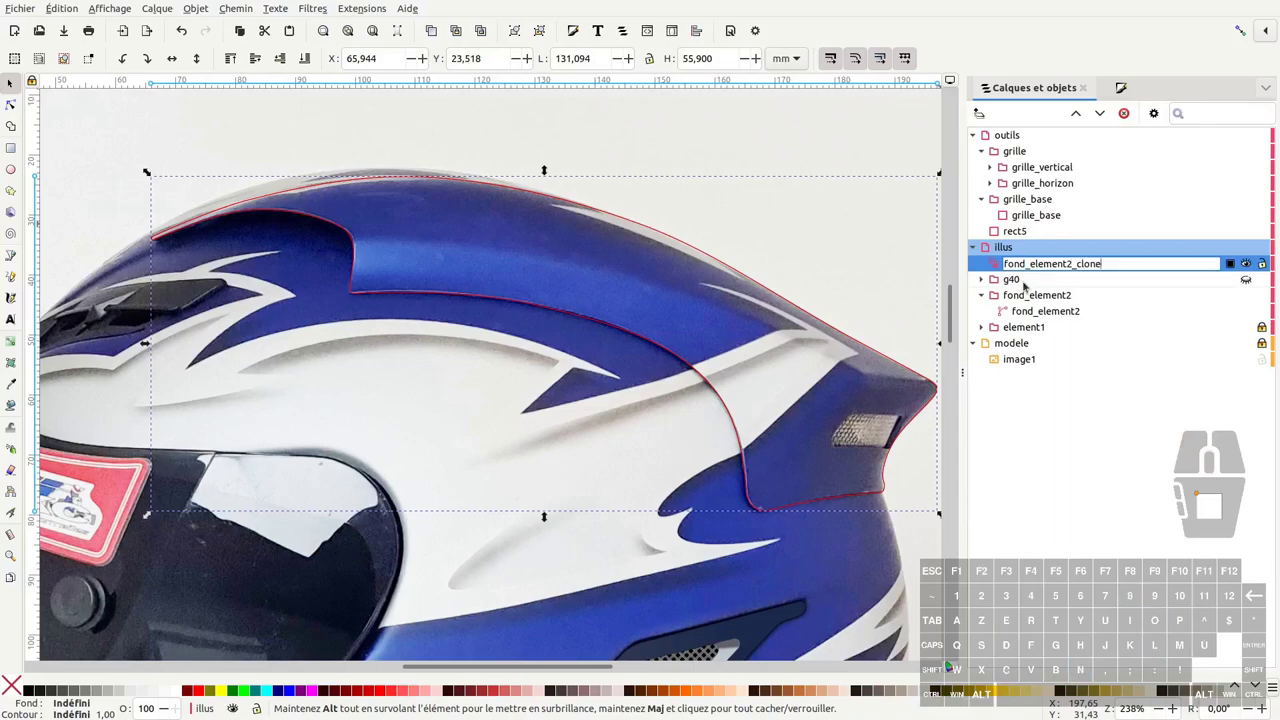
{"action": "key", "text": "Return"}
Clip the spoiler group g40 with the clone via Définir une découpe
{"action": "left_click", "coordinate": [915, 400]}
{"action": "right_click", "coordinate": [915, 400]}
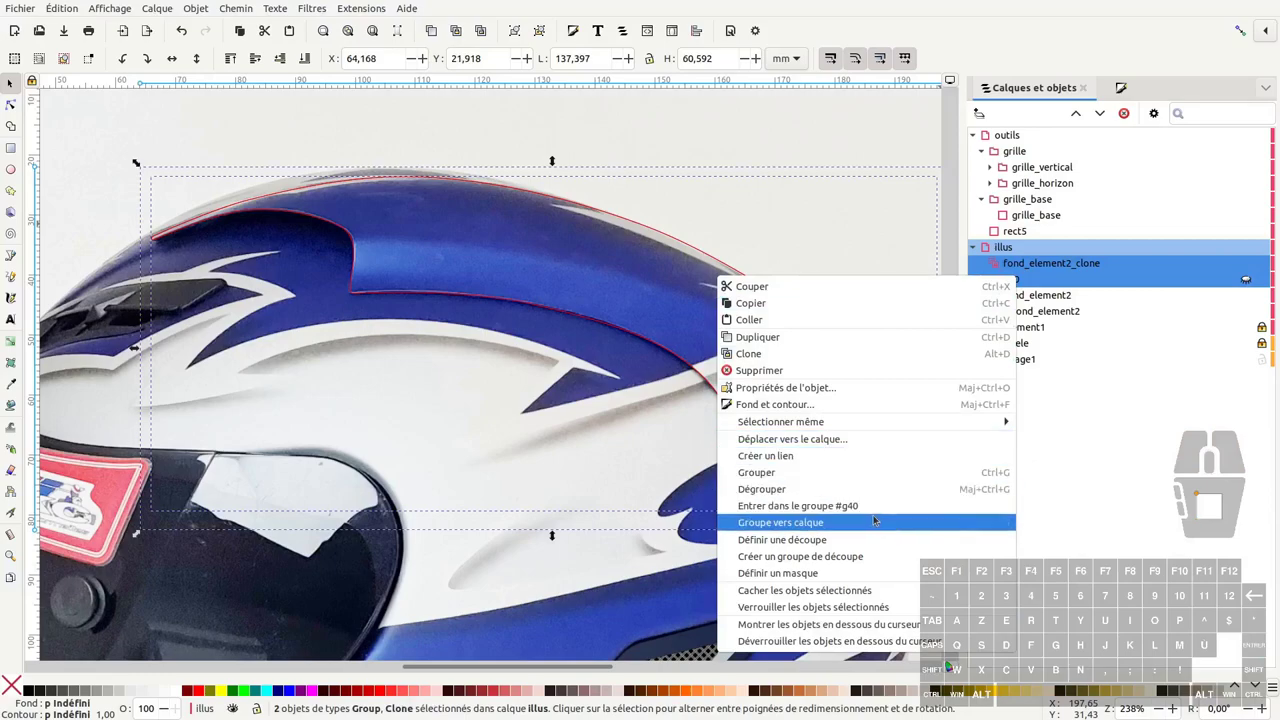
{"action": "left_click", "coordinate": [860, 543]}
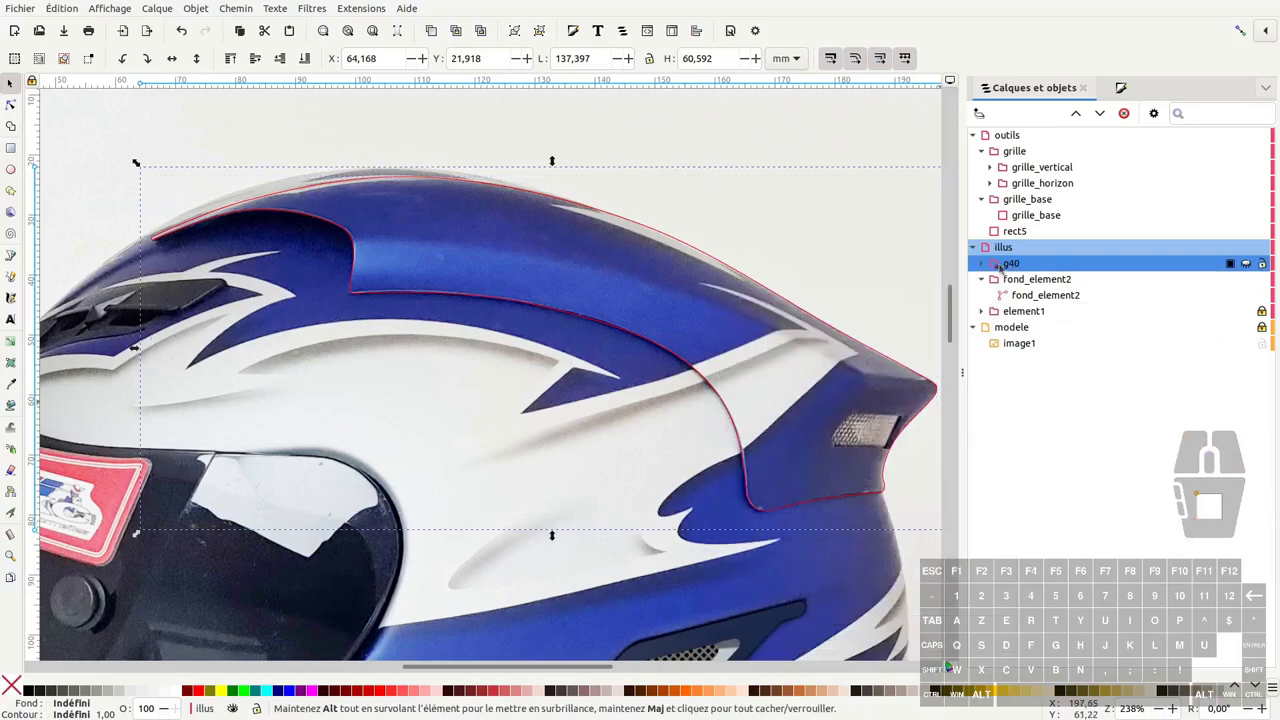
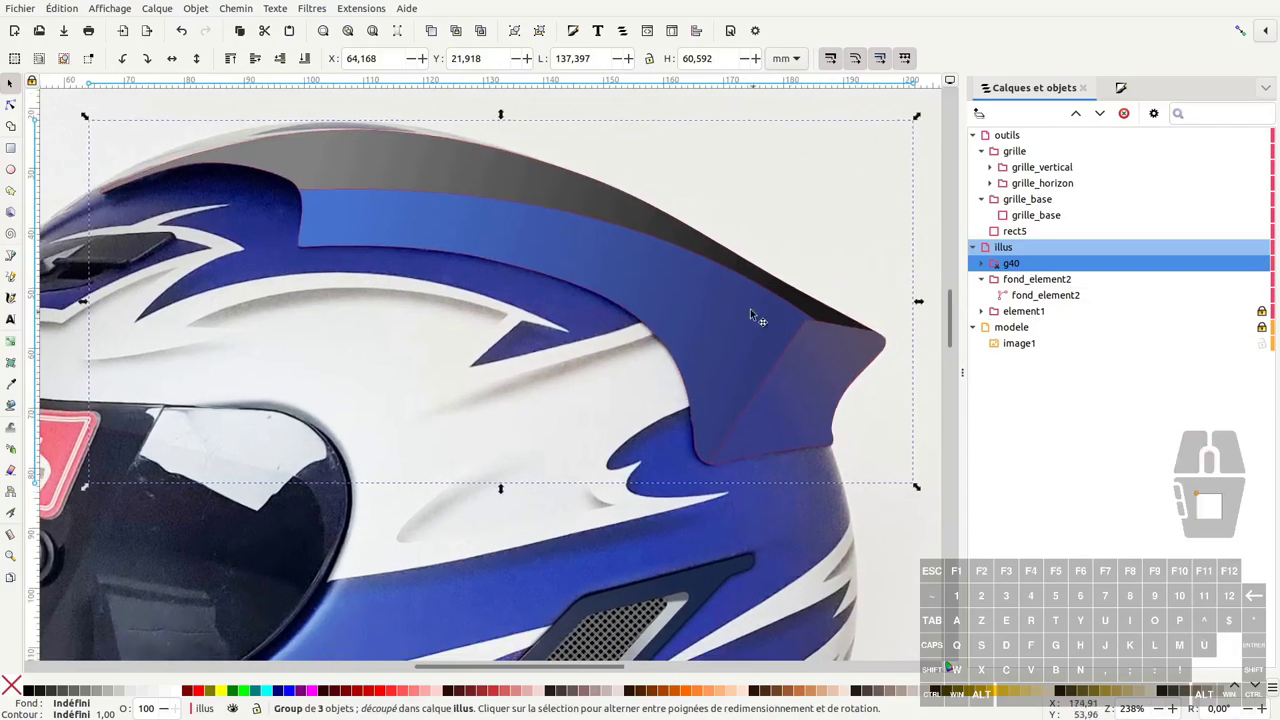
{"action": "left_click", "coordinate": [713, 306]}
{"action": "key", "text": "F1"}
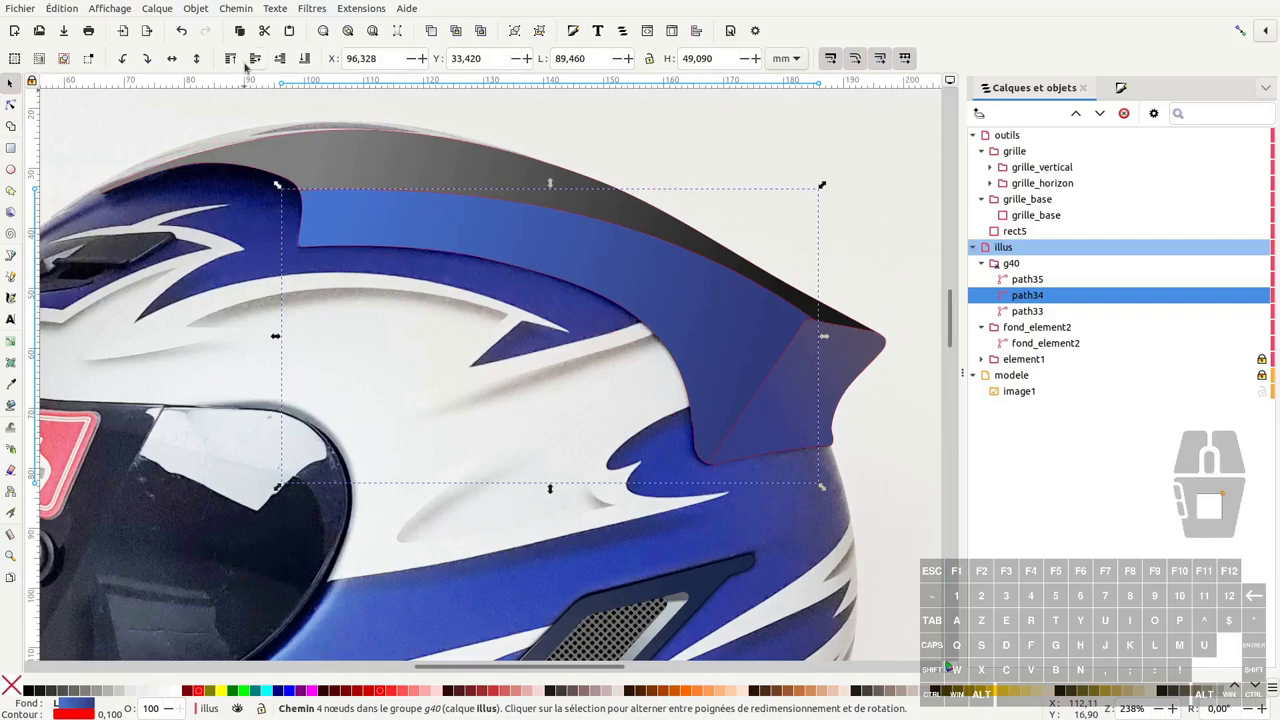
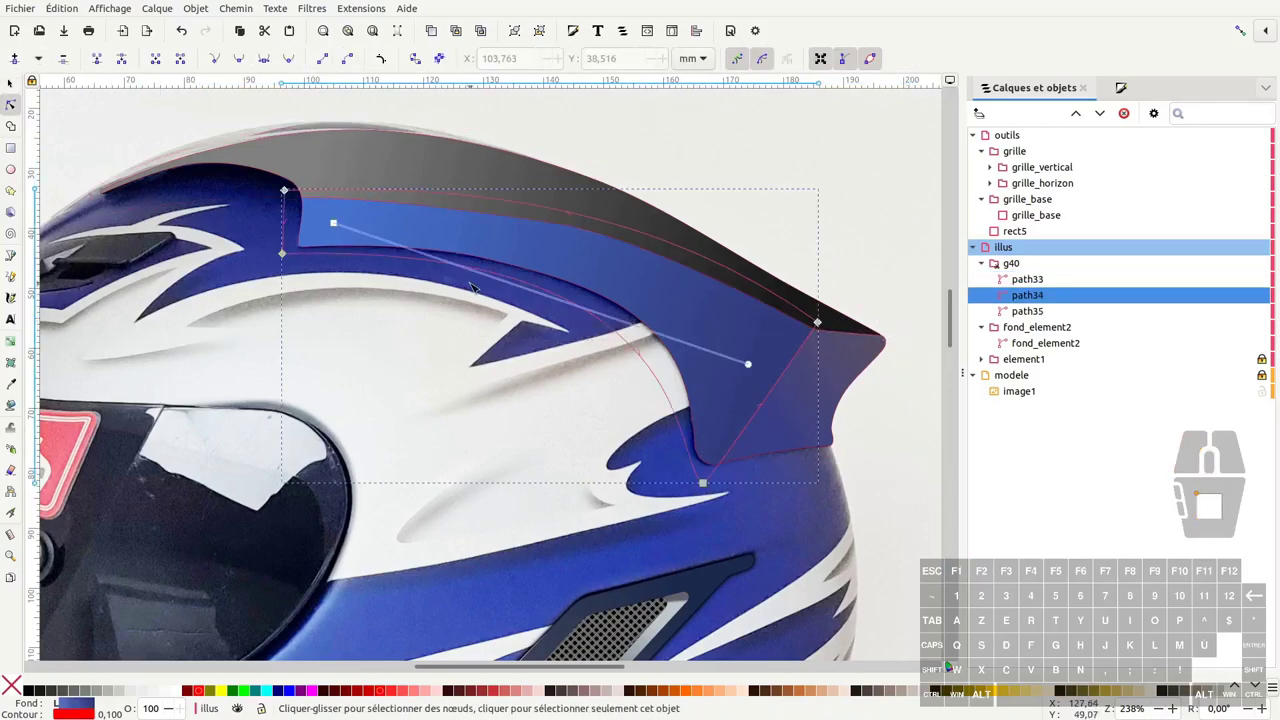
Invert the colours of side pieces path34 and path35 with Extensions > Couleur > Négatif
{"action": "left_click", "coordinate": [811, 395]}
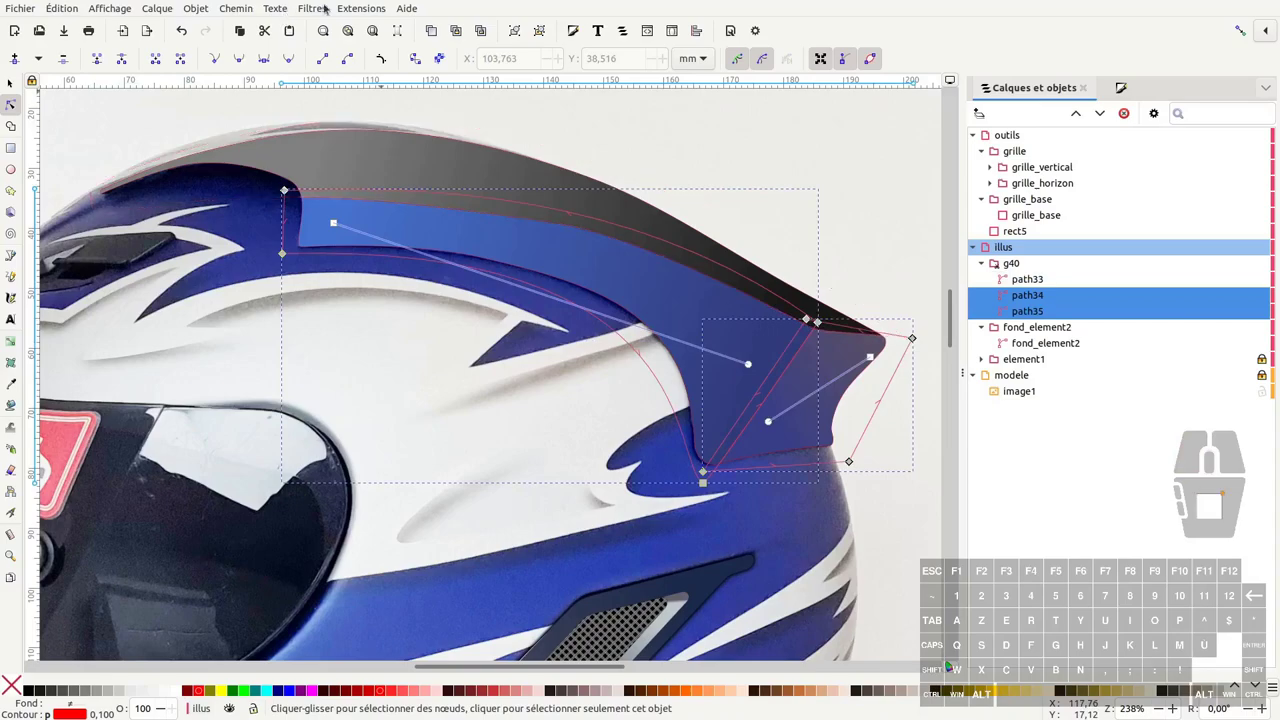
{"action": "left_click", "coordinate": [355, 4]}
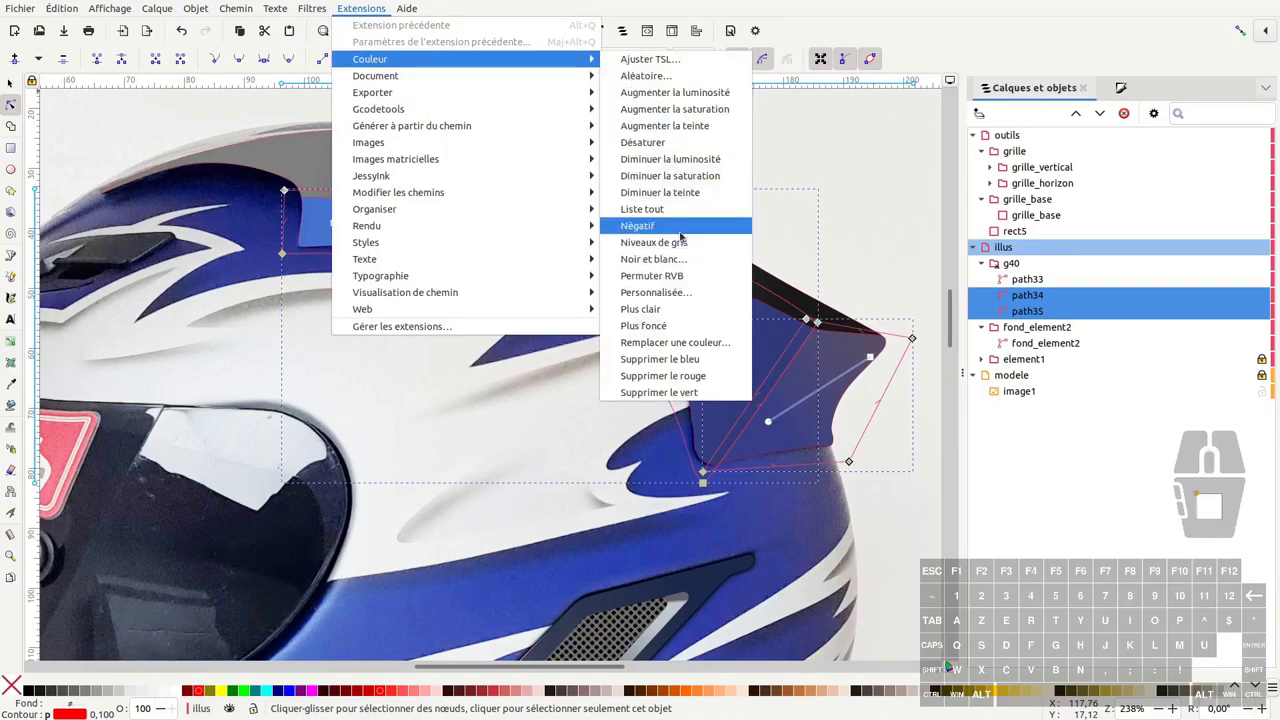
{"action": "left_click", "coordinate": [678, 247]}
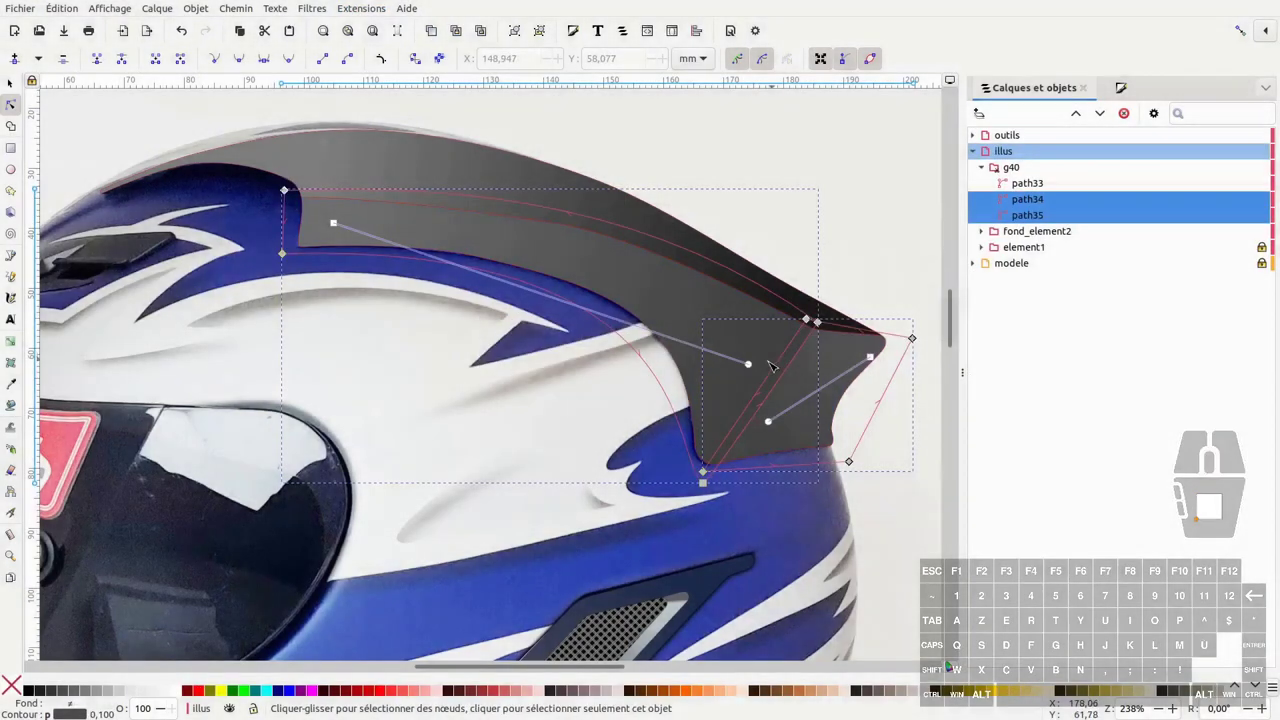
{"action": "key", "text": "ctrl+s"}
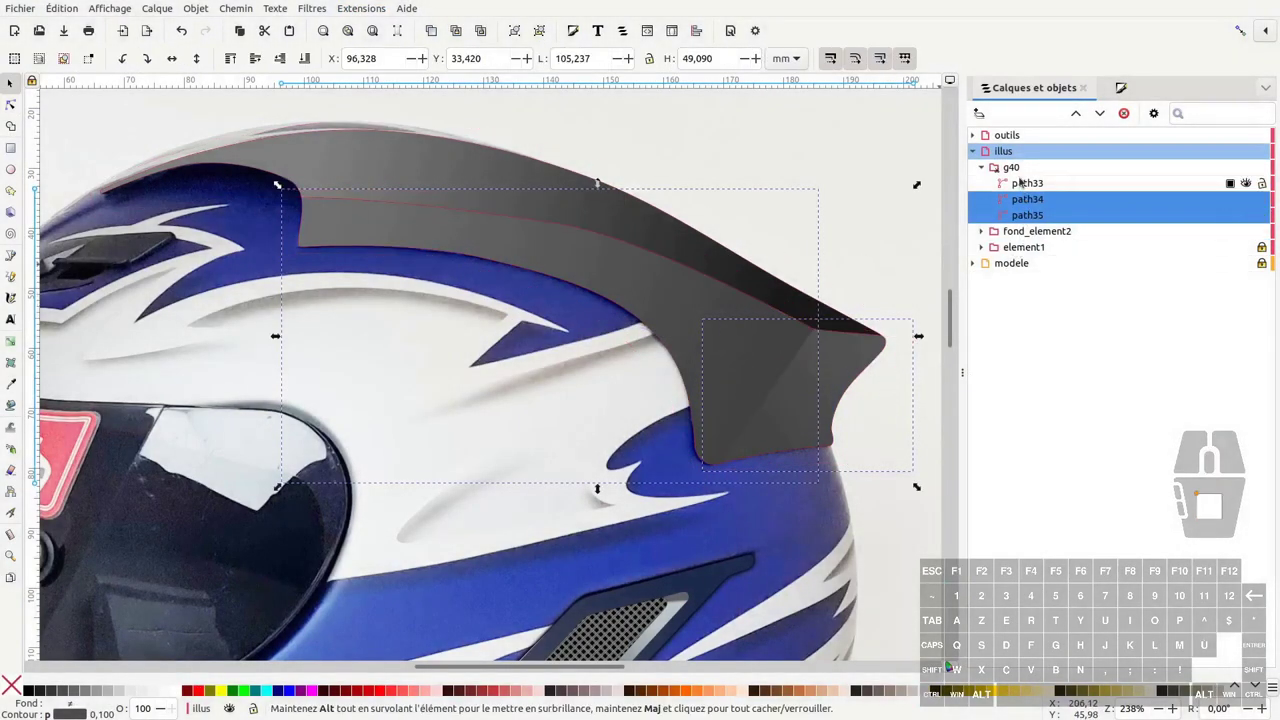
Select path33, path34 and path35 inside g40 and group them as g42
{"action": "left_click", "coordinate": [1017, 174]}
{"action": "left_click", "coordinate": [1027, 189]}
{"action": "left_click", "coordinate": [1030, 206]}
{"action": "left_click", "coordinate": [1031, 217]}
{"action": "key", "text": "ctrl+g"}
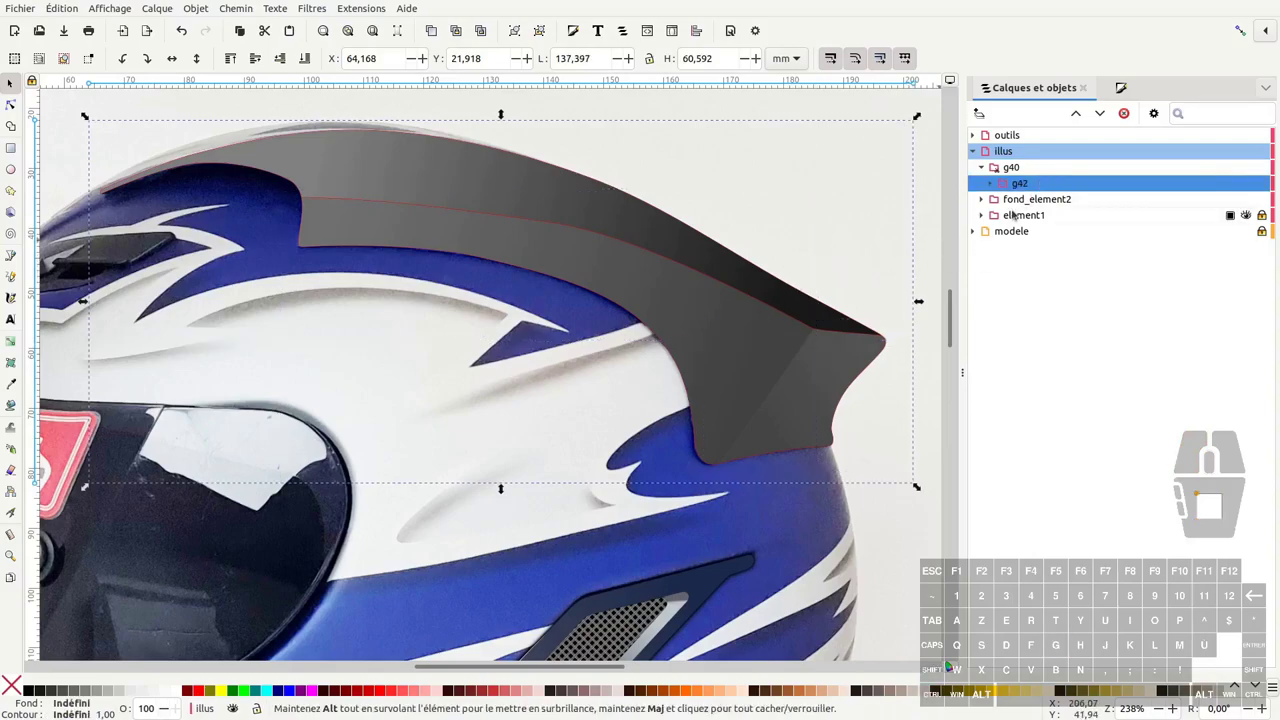
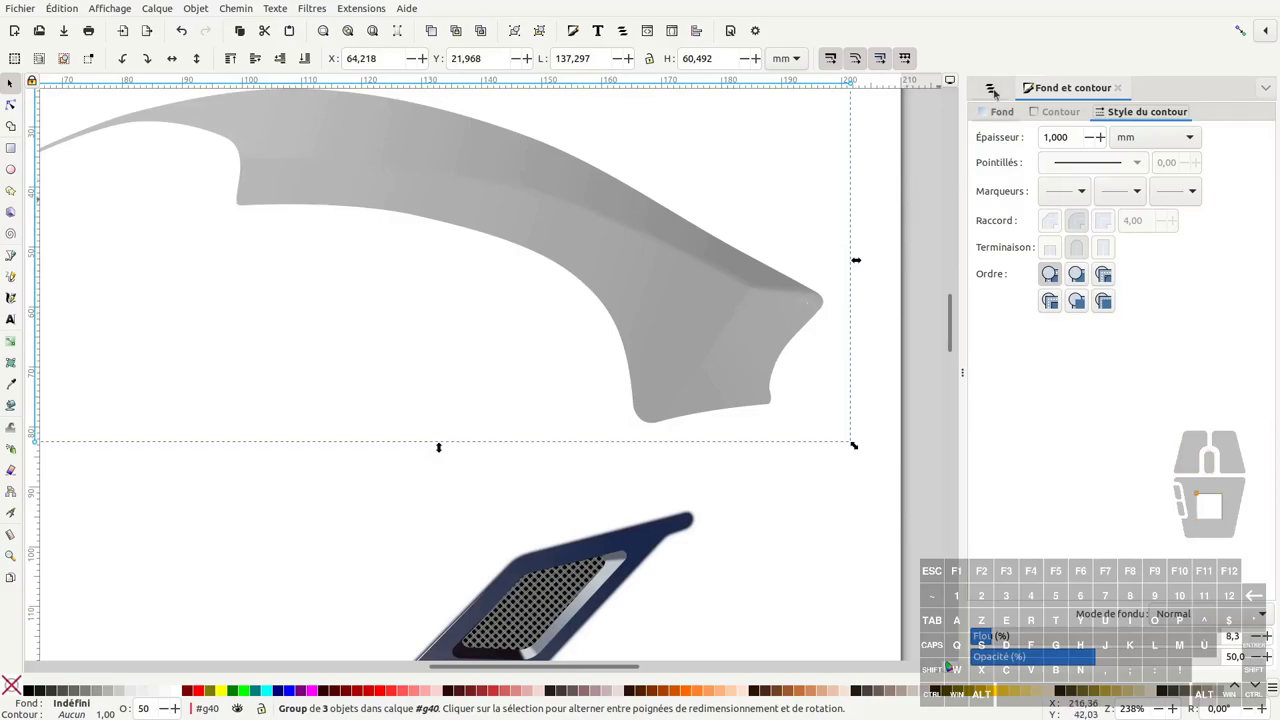
Bring back the Layers and Objects panel and hide the modele photo layer
{"action": "left_click", "coordinate": [993, 92]}
{"action": "left_click", "coordinate": [890, 293]}
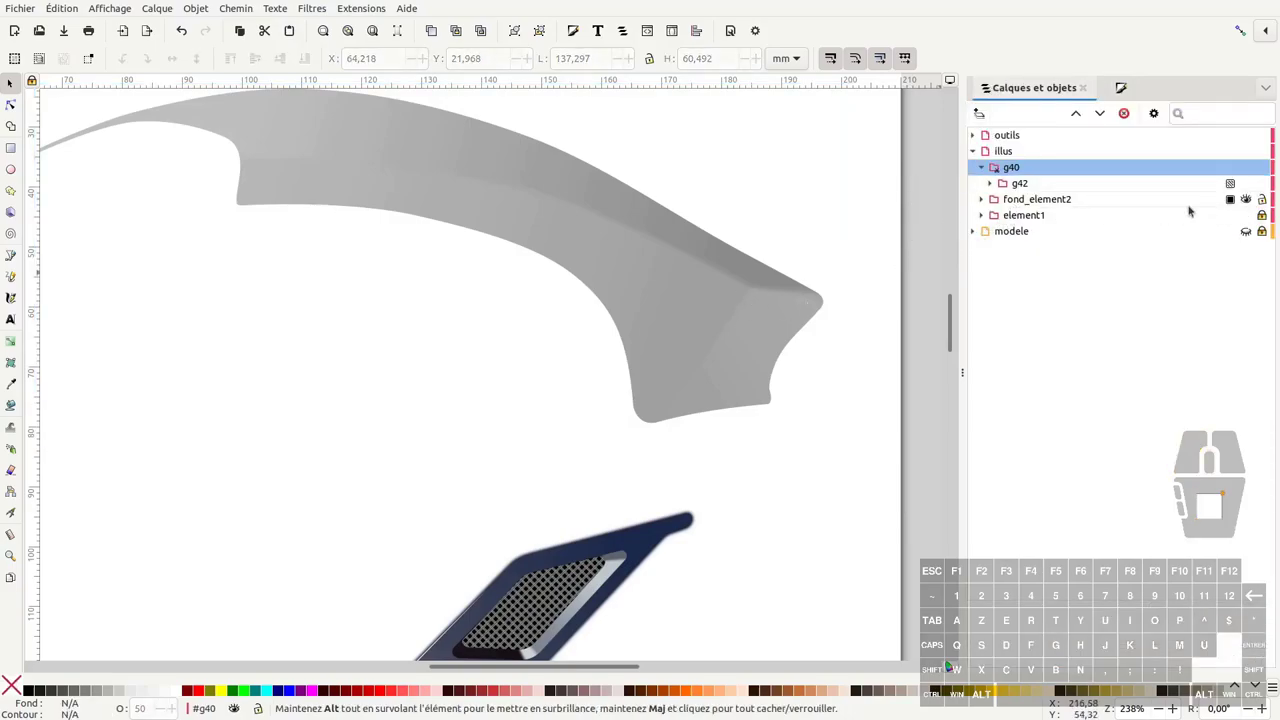
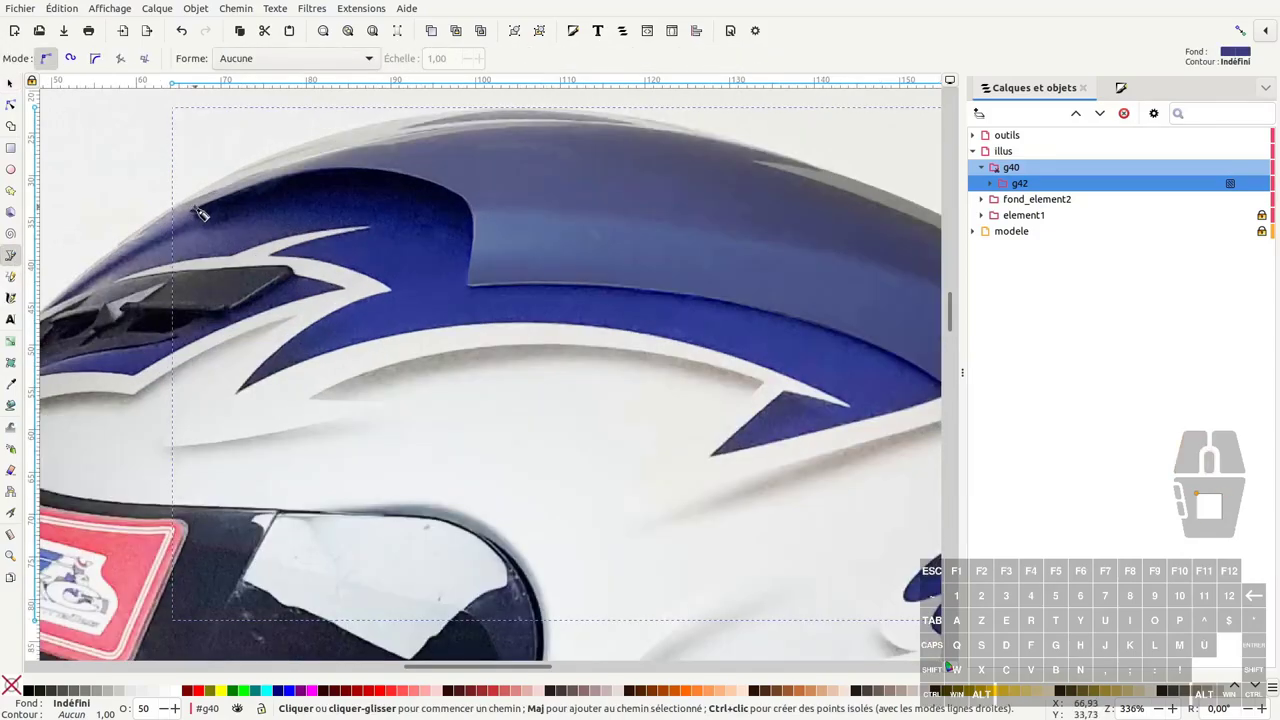
Draw the short path44 along the helmet's top edge inside g40
{"action": "left_click", "coordinate": [150, 247]}
{"action": "left_click", "coordinate": [126, 260]}
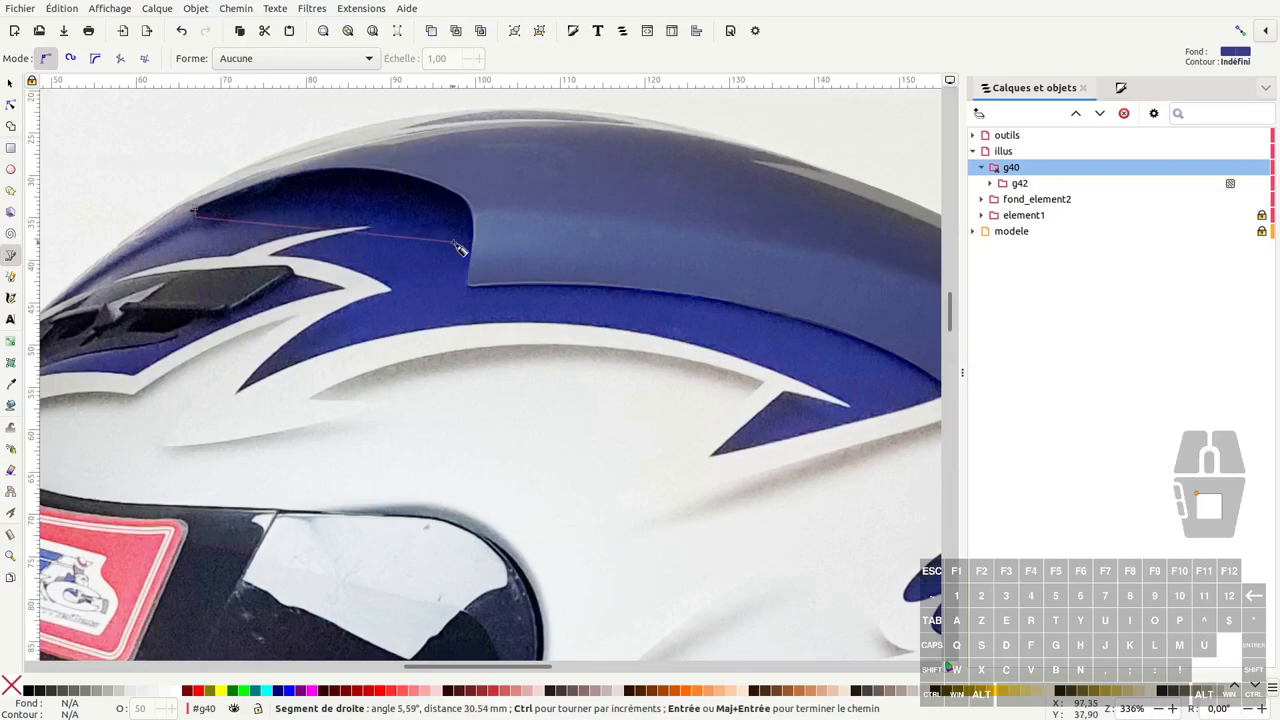
{"action": "key", "text": "F1"}
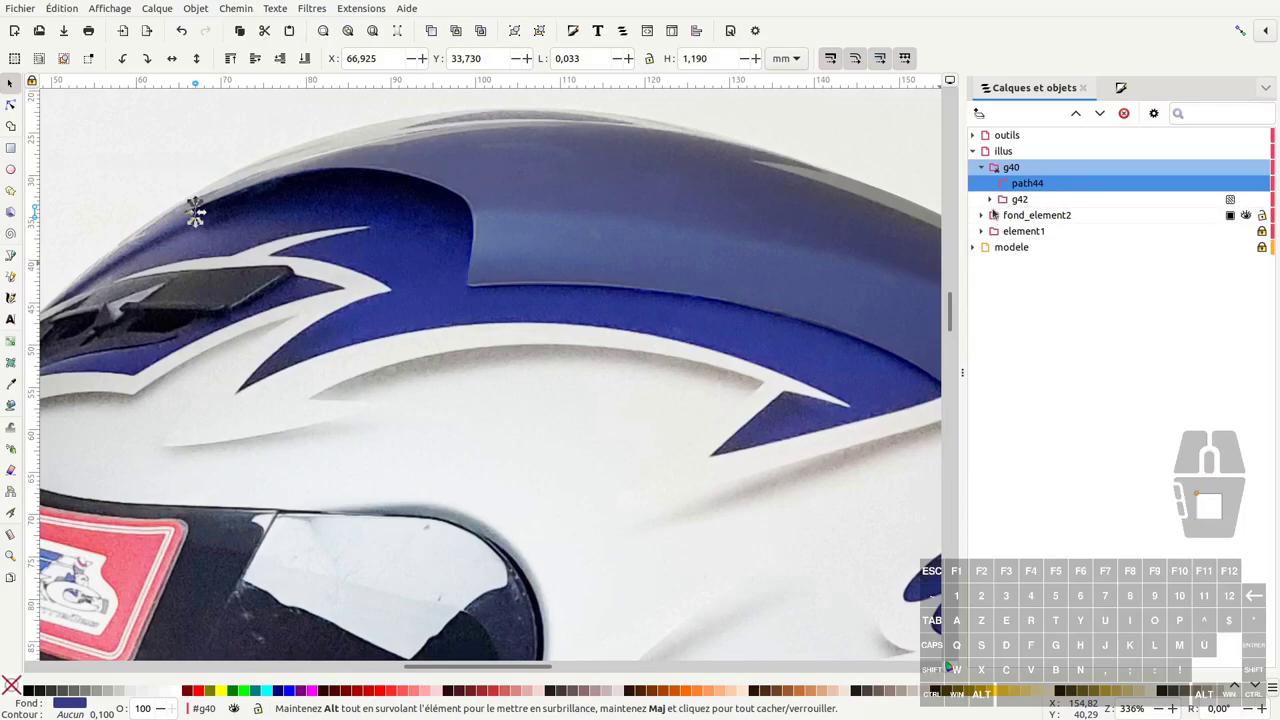
Expand and select the fond_element2 group in Layers and Objects
{"action": "left_click", "coordinate": [126, 260]}
{"action": "left_click", "coordinate": [126, 260]}
{"action": "left_click", "coordinate": [126, 260]}
{"action": "left_click", "coordinate": [126, 260]}
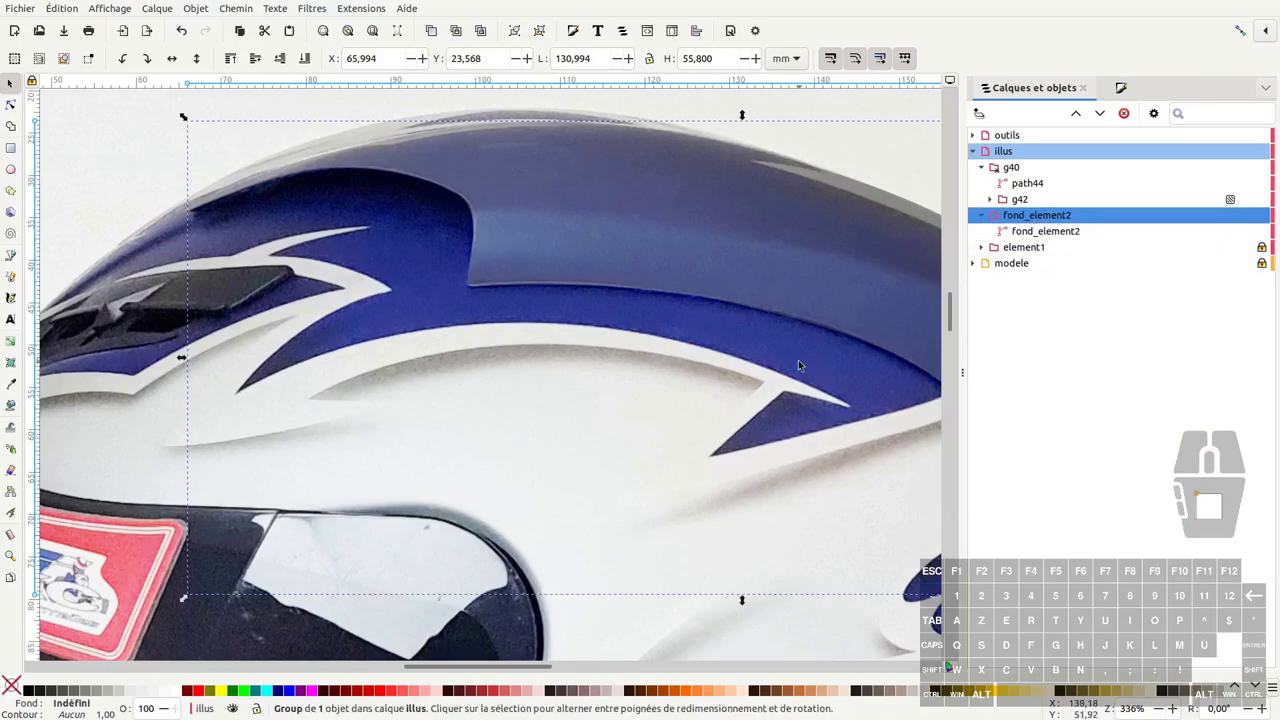
Duplicate fond_element2 as a black blurred shadow group named fond_element2_ombre
{"action": "key", "text": "ctrl+d"}
{"action": "left_click", "coordinate": [12, 79]}
{"action": "left_click", "coordinate": [1049, 238]}
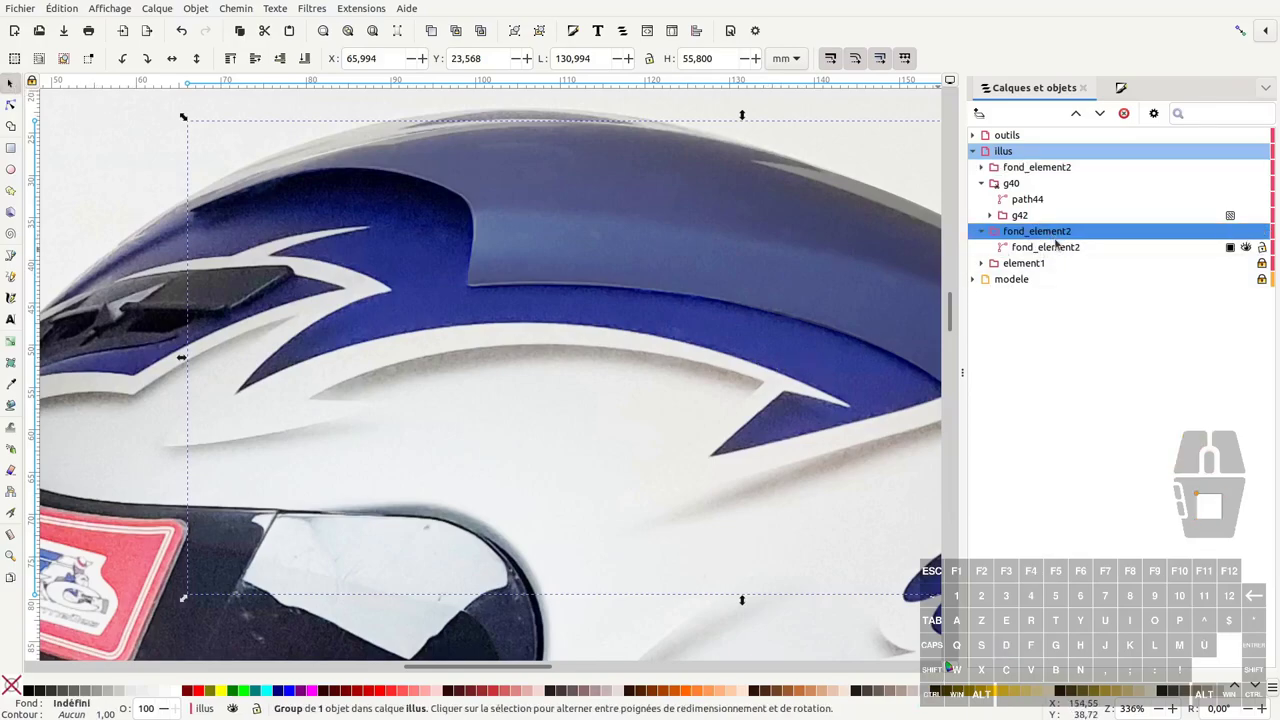
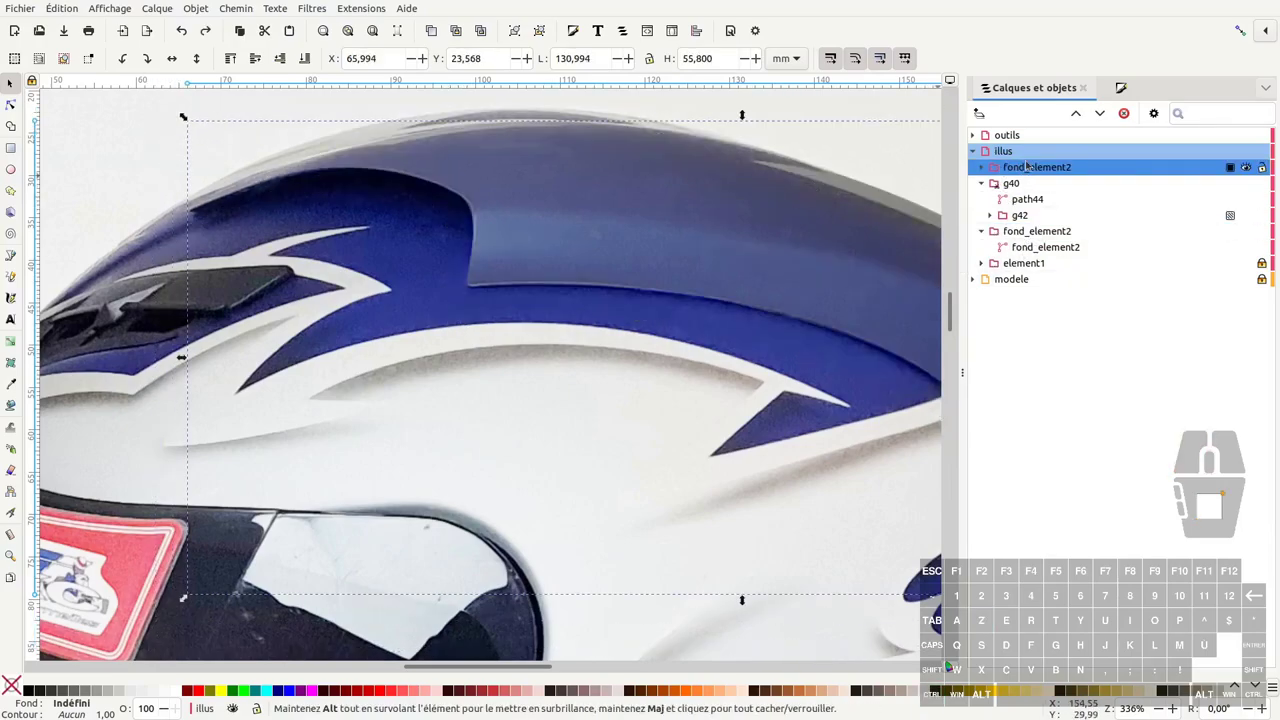
Hide the g40 spoiler group and the original fond_element2 group
{"action": "left_click", "coordinate": [1246, 185]}
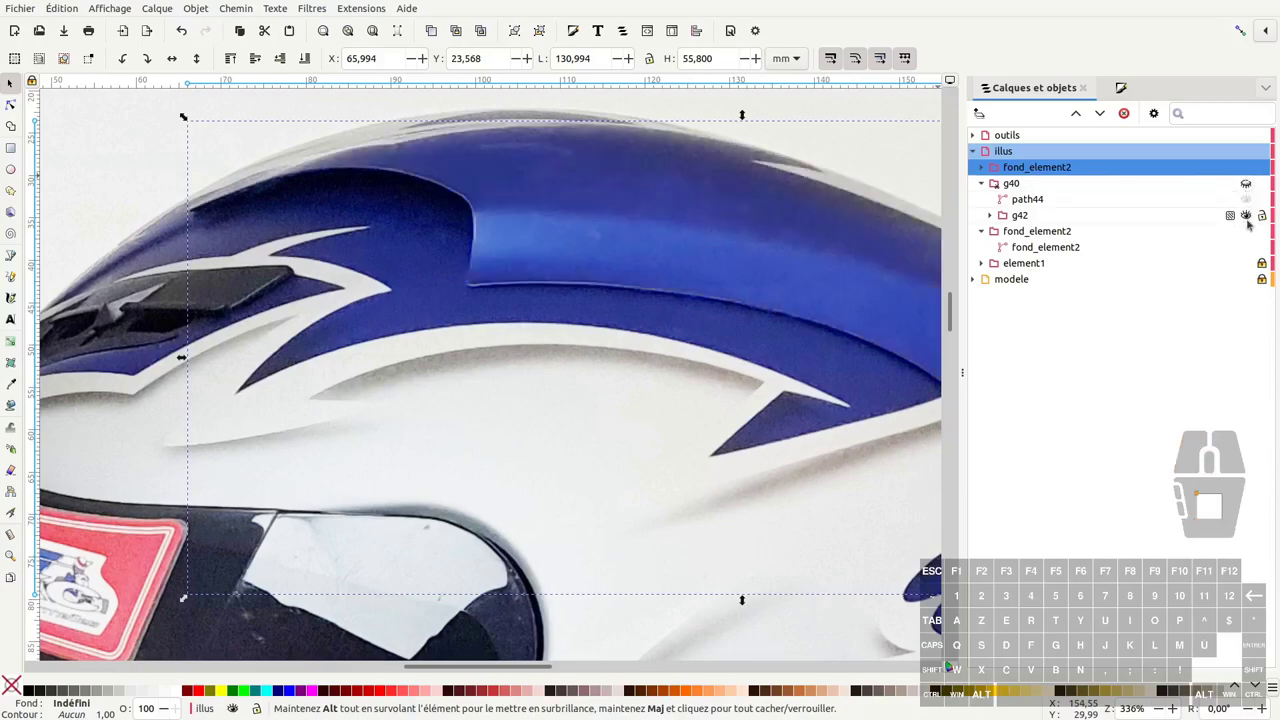
{"action": "left_click", "coordinate": [1248, 230]}
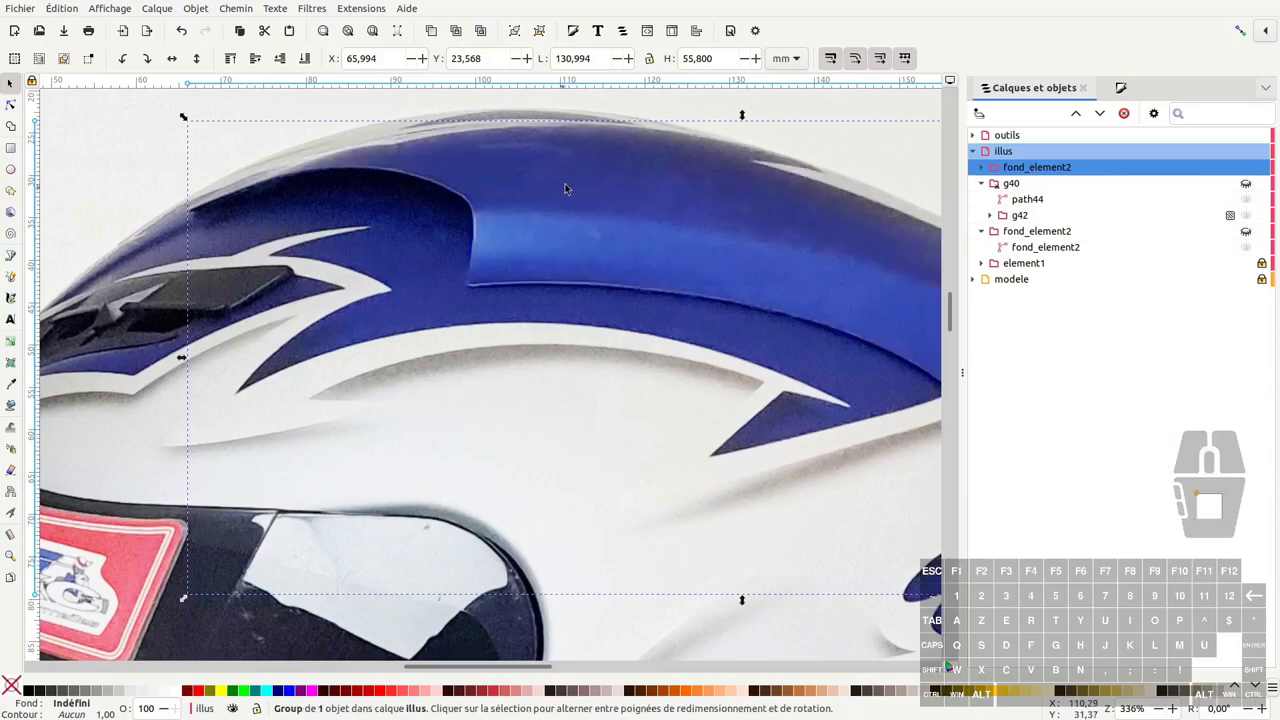
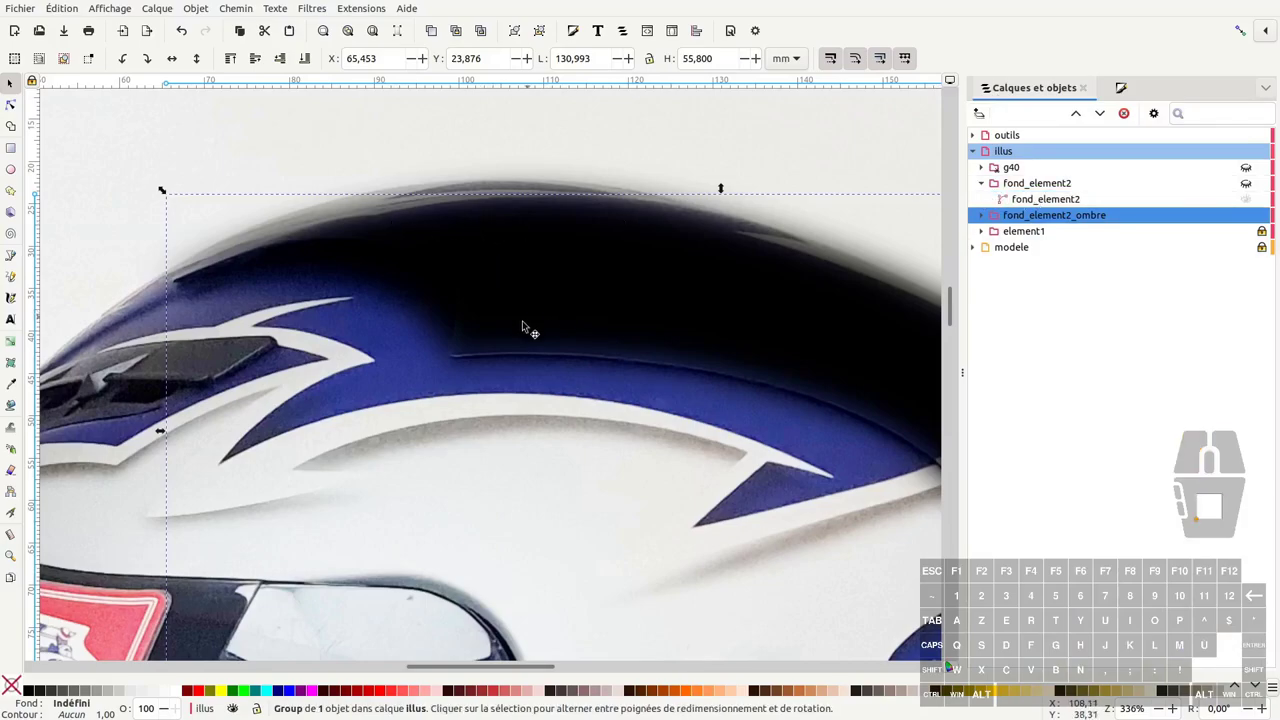
Place an unfilled red-outlined fond_element2 path atop illus and select it with fond_element2_ombre
{"action": "middle_click", "coordinate": [593, 330]}
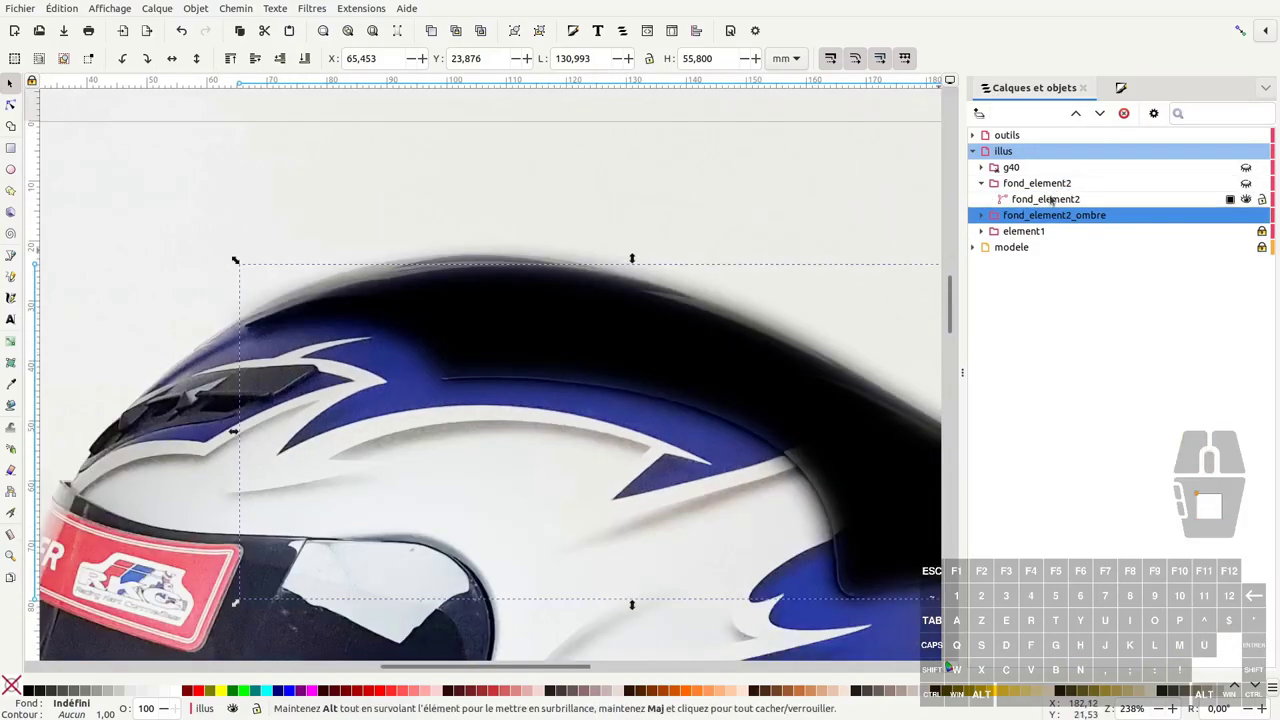
{"action": "left_click", "coordinate": [1050, 197]}
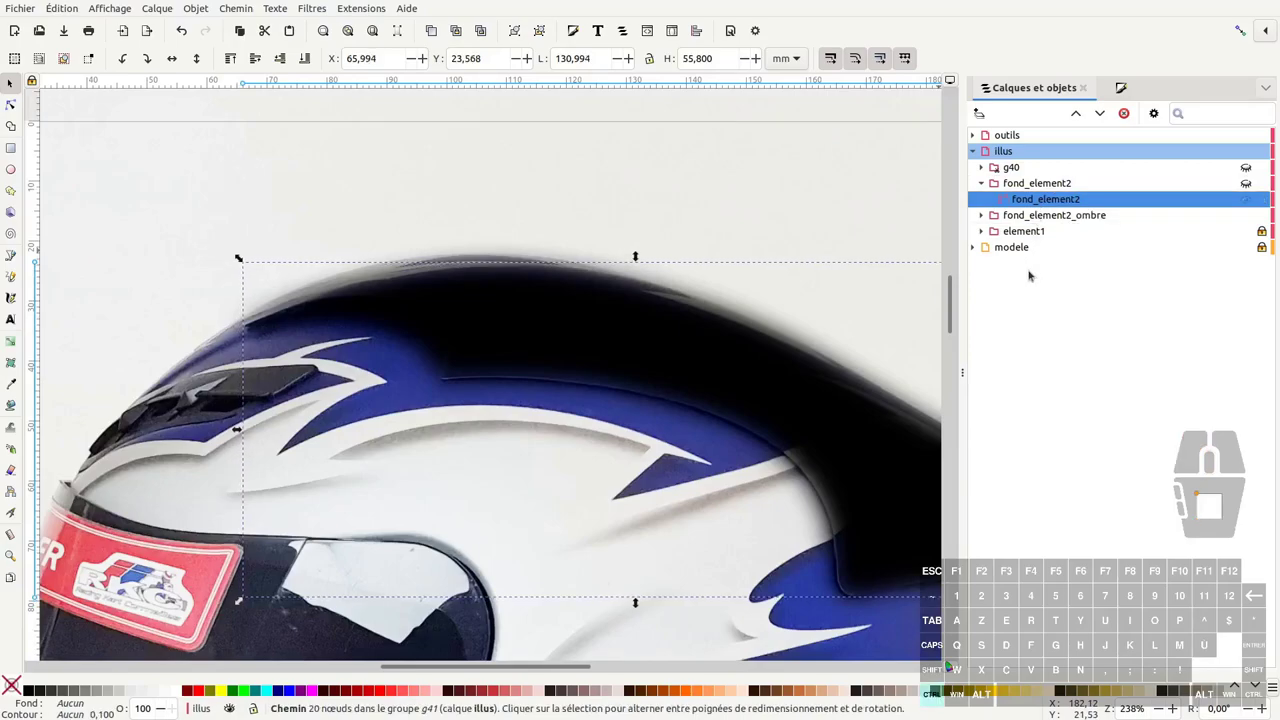
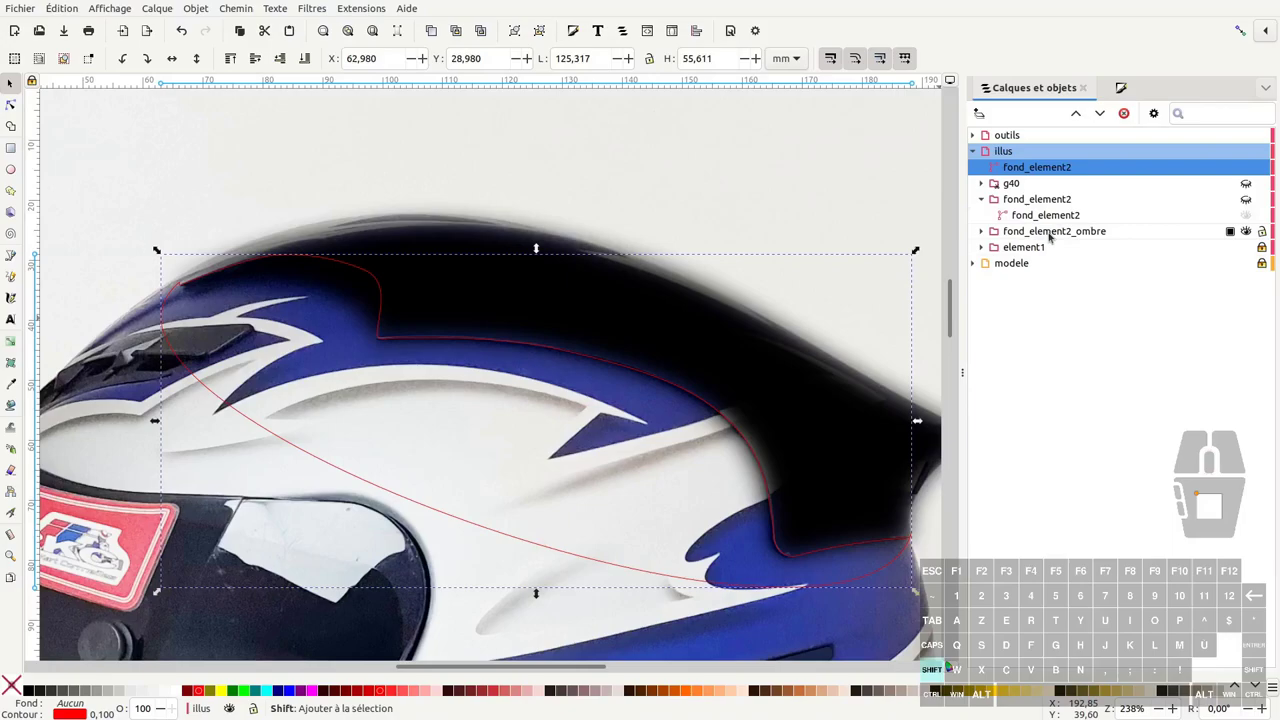
{"action": "left_click", "coordinate": [1053, 232]}
{"action": "left_click", "coordinate": [995, 187]}
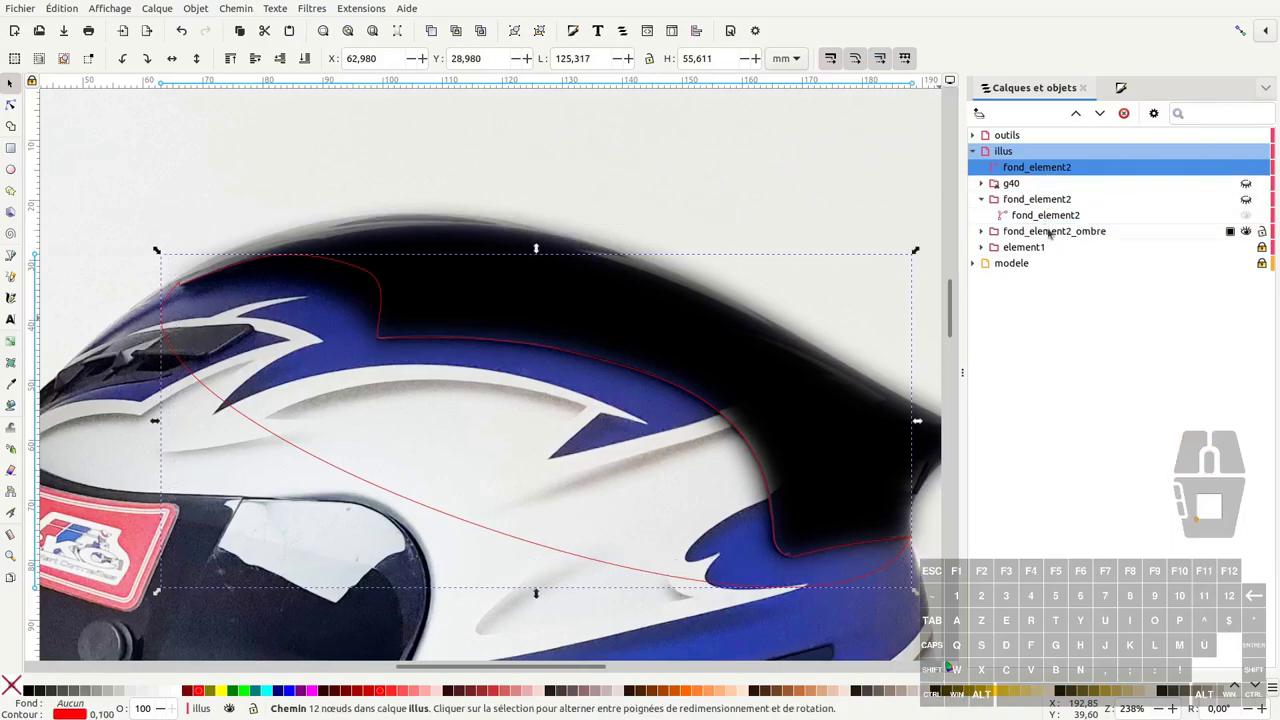
{"action": "left_click", "coordinate": [1057, 233]}
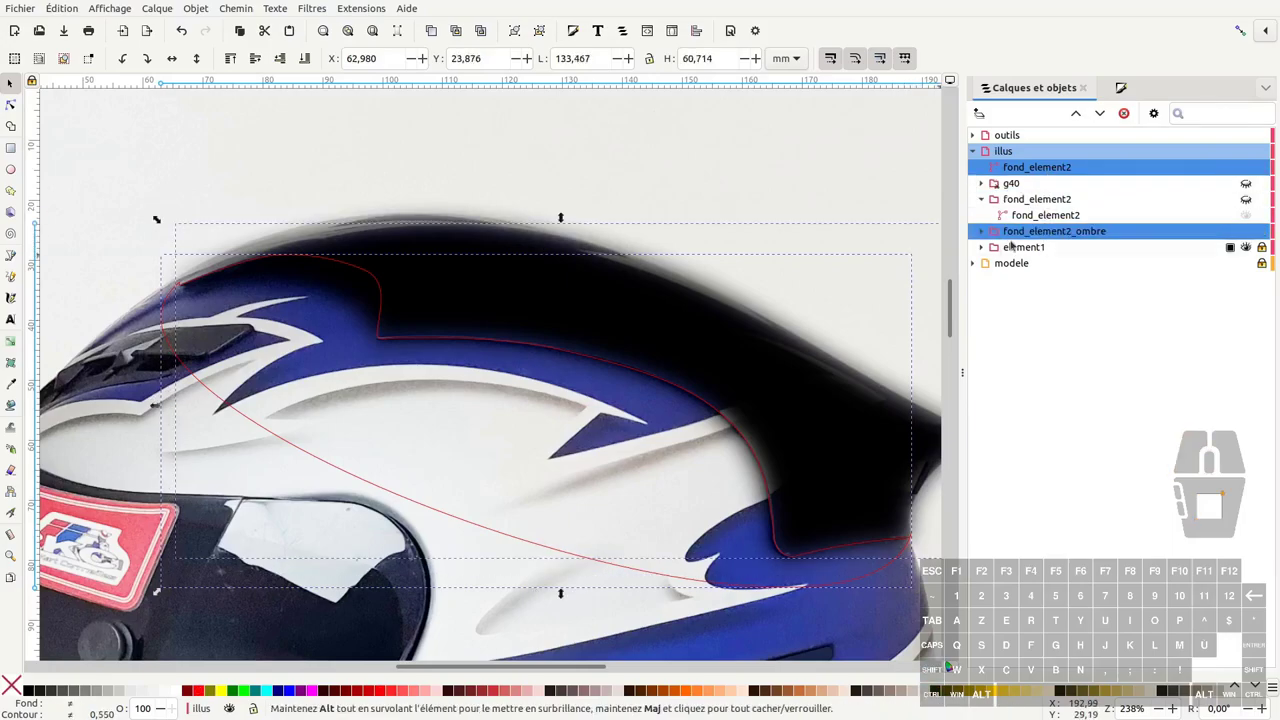
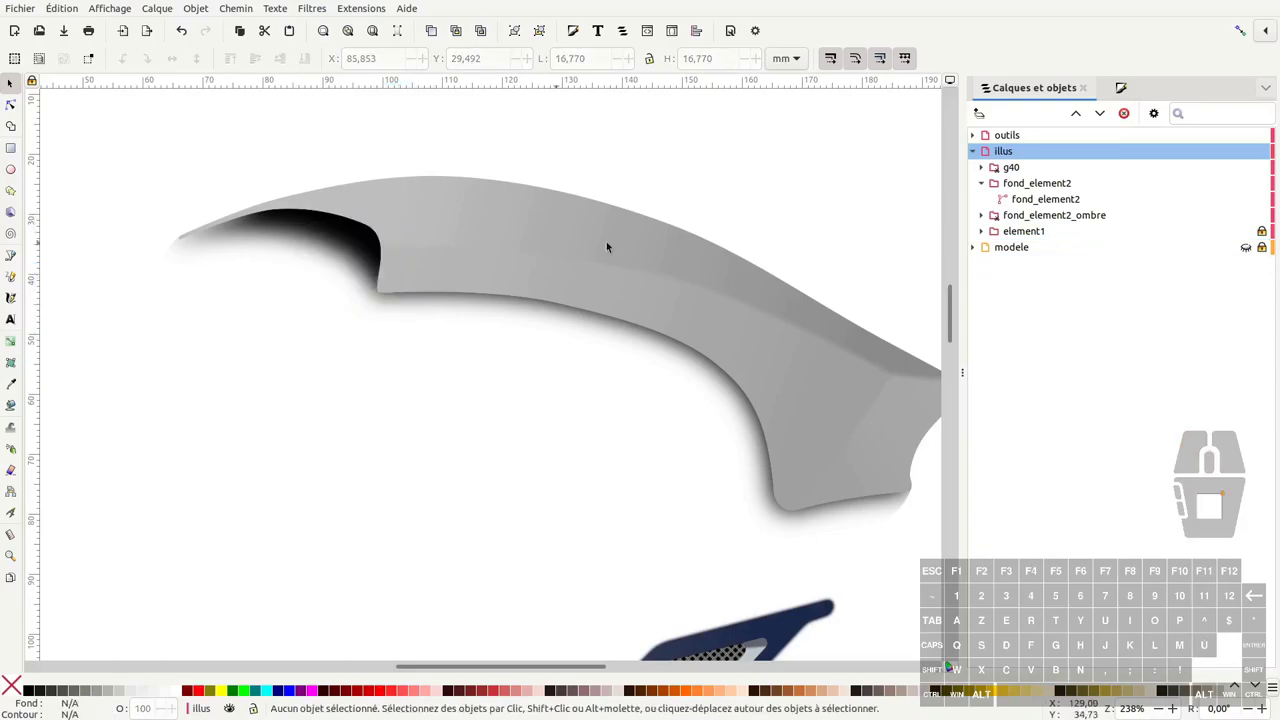
Show the modele photo again, fit the helmet in view and select the three spoiler groups
{"action": "left_click", "coordinate": [989, 179]}
{"action": "left_click", "coordinate": [1248, 250]}
{"action": "left_click", "coordinate": [672, 173]}
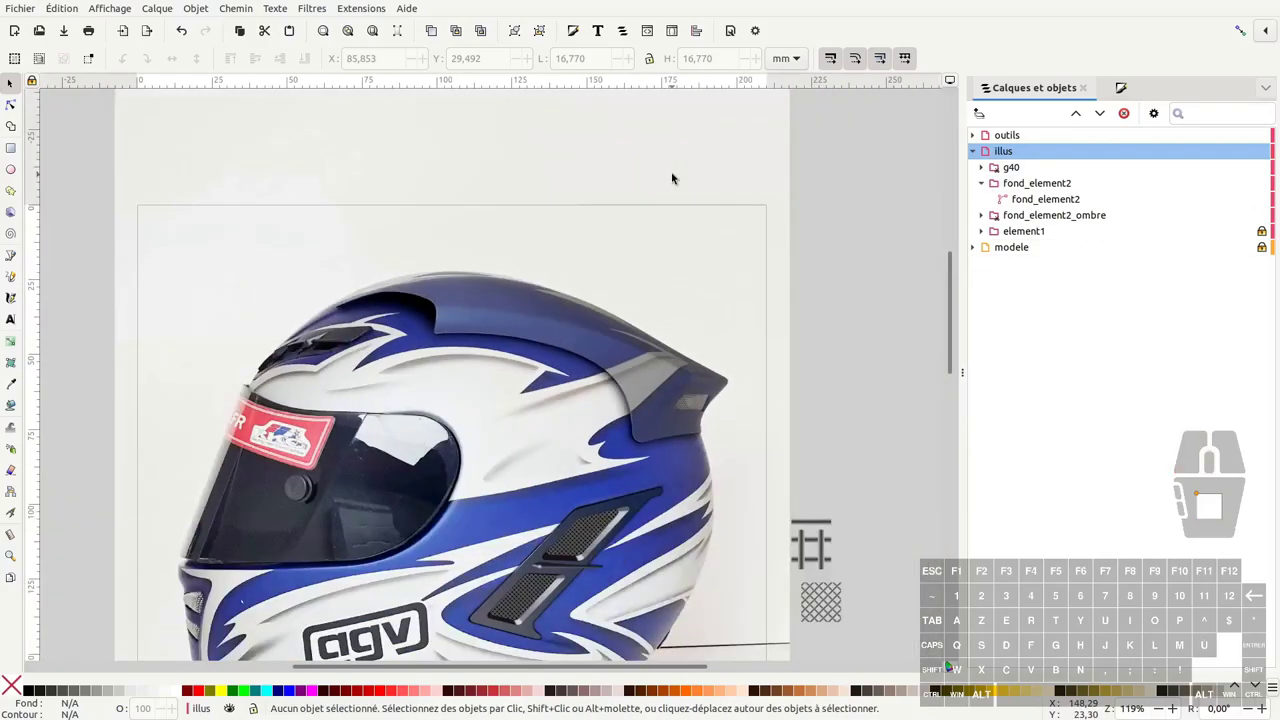
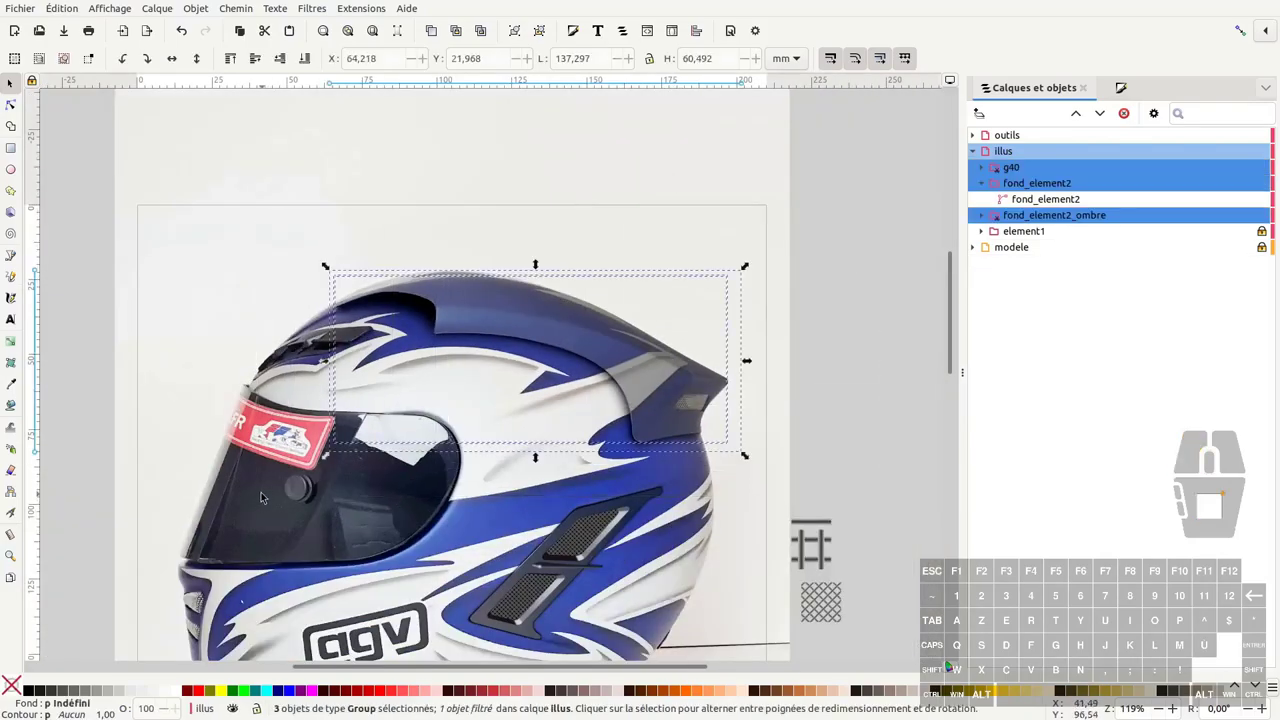
Group the three spoiler groups and rename the new group element2
{"action": "key", "text": "ctrl+g"}
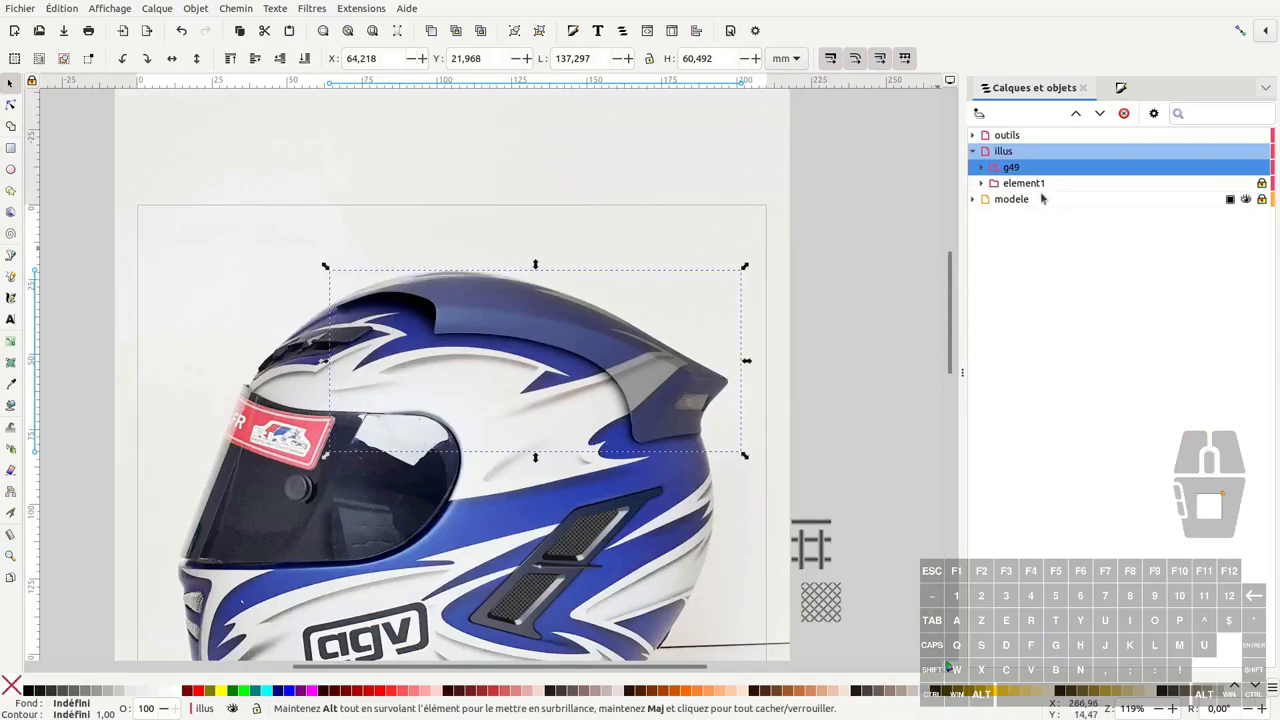
{"action": "double_click", "coordinate": [1013, 189]}
{"action": "key", "text": "ctrl+c"}
{"action": "double_click", "coordinate": [1015, 174]}
{"action": "key", "text": "ctrl+v"}
{"action": "key", "text": "BackSpace"}
{"action": "key", "text": "Return"}
Zoom in on the vent at the spoiler tip and save the document
{"action": "middle_click", "coordinate": [732, 407]}
{"action": "middle_click", "coordinate": [738, 353]}
{"action": "middle_click", "coordinate": [738, 353]}
{"action": "middle_click", "coordinate": [732, 351]}
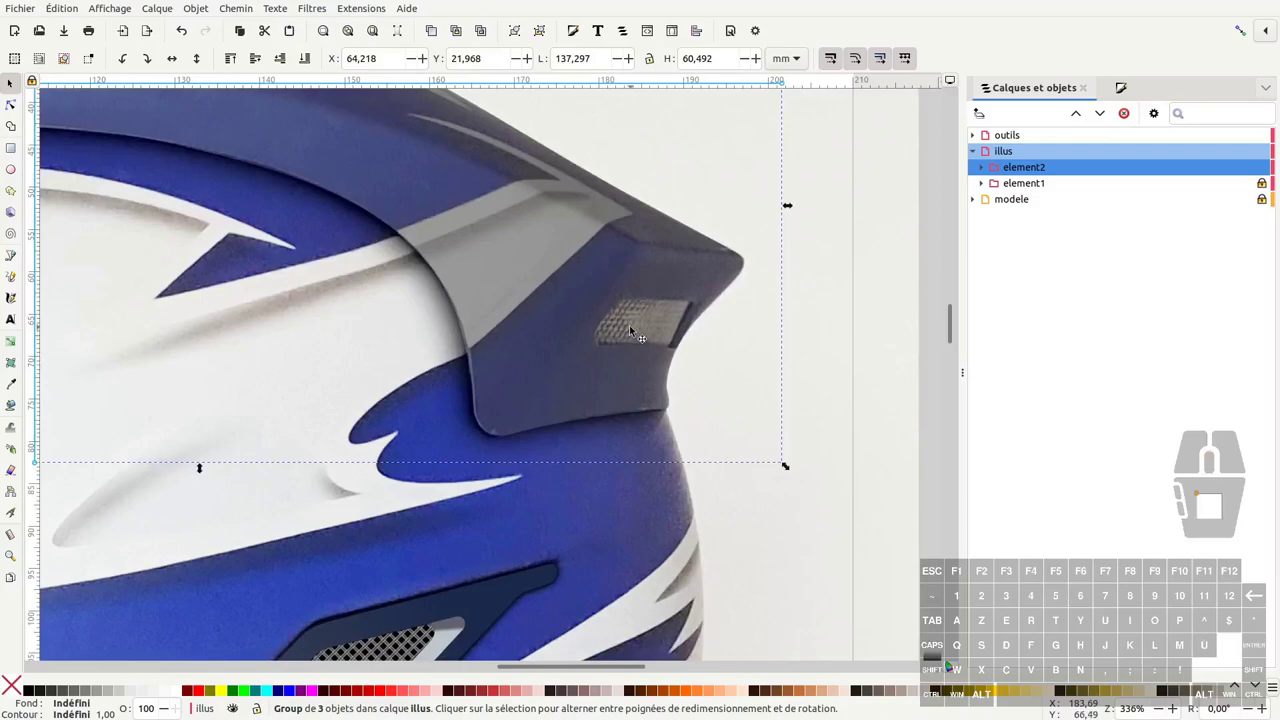
{"action": "middle_click", "coordinate": [637, 323]}
{"action": "middle_click", "coordinate": [623, 316]}
{"action": "middle_click", "coordinate": [674, 329]}
{"action": "key", "text": "ctrl+s"}
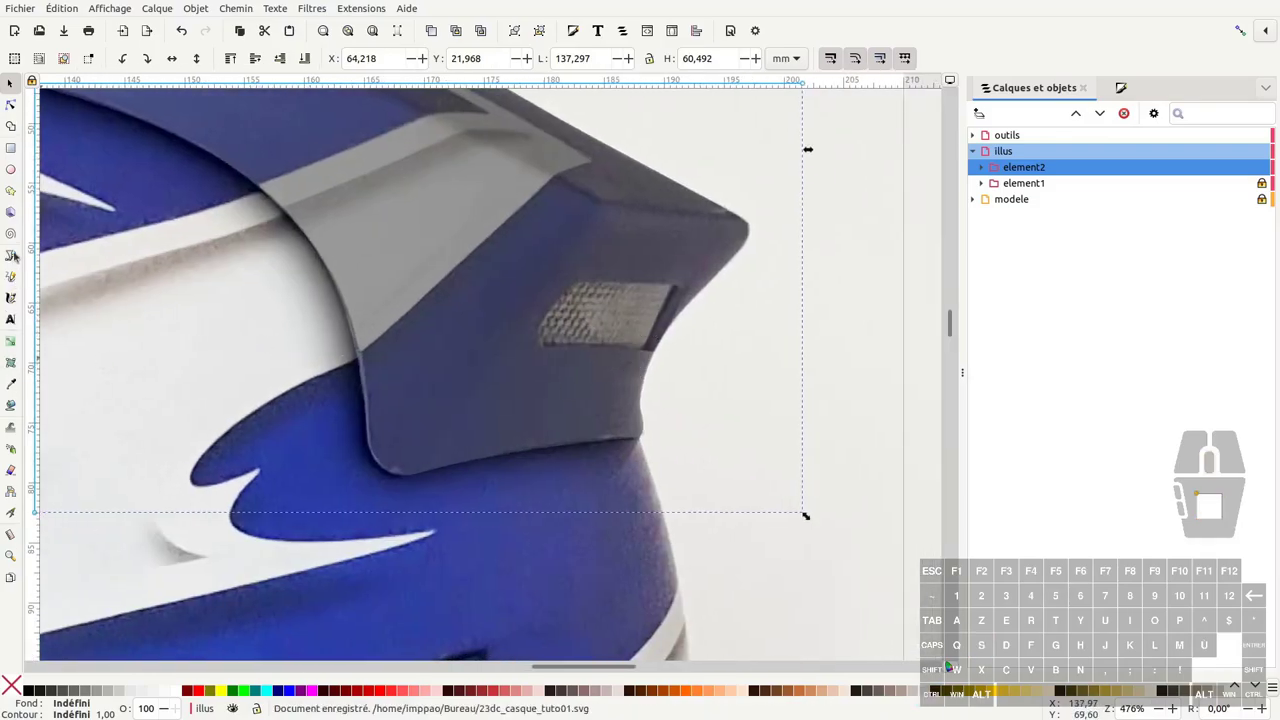
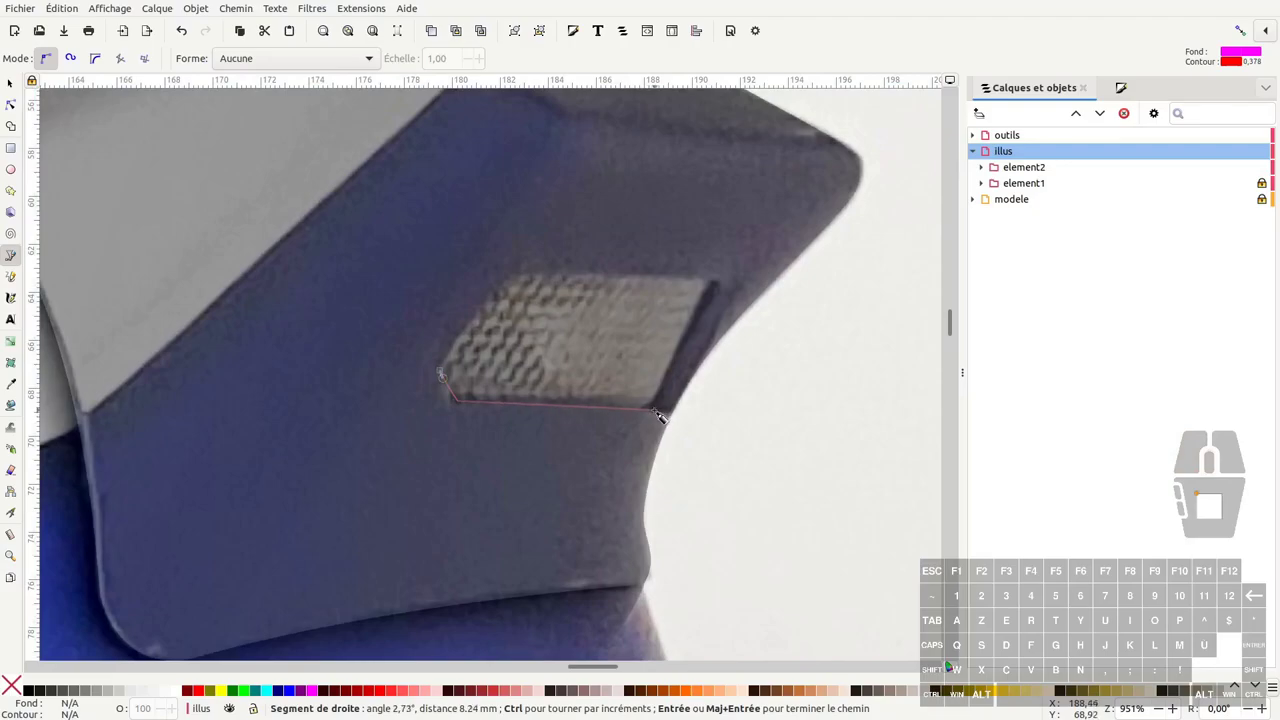
Close the straight-edged vent path path49 around the vent and remove its fill
{"action": "left_click", "coordinate": [475, 351]}
{"action": "left_click", "coordinate": [475, 351]}
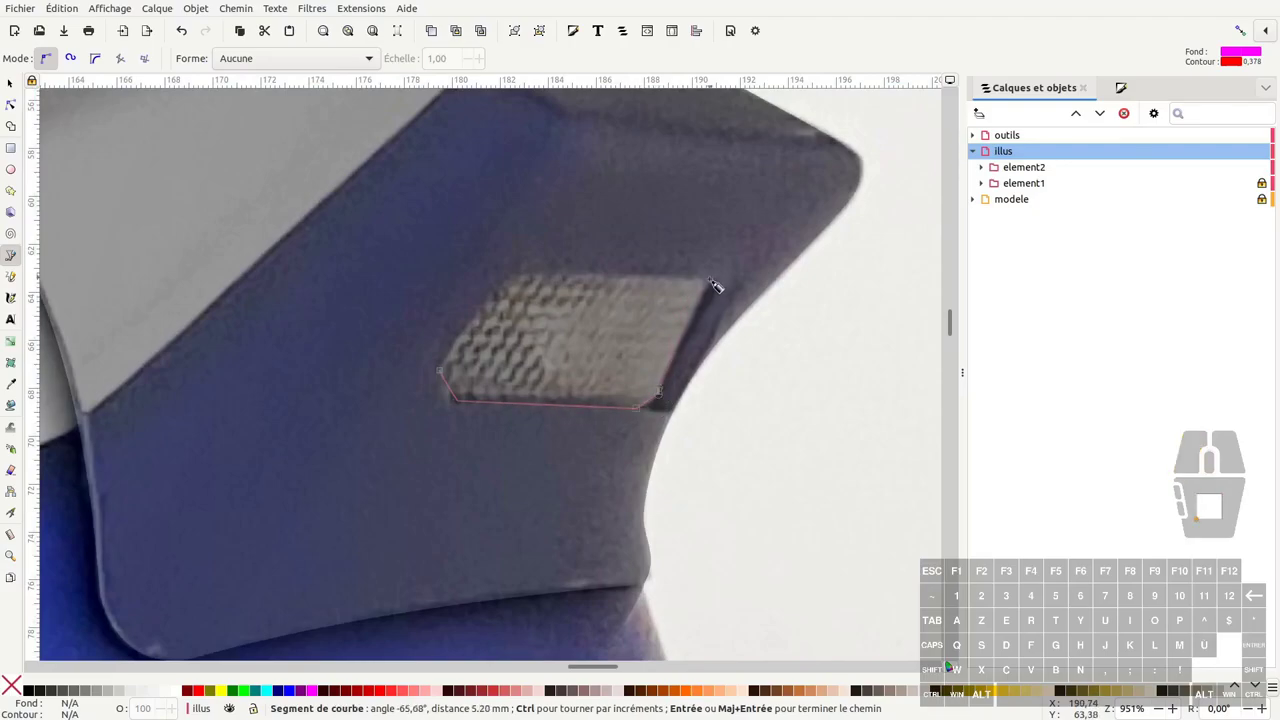
{"action": "double_click", "coordinate": [475, 351]}
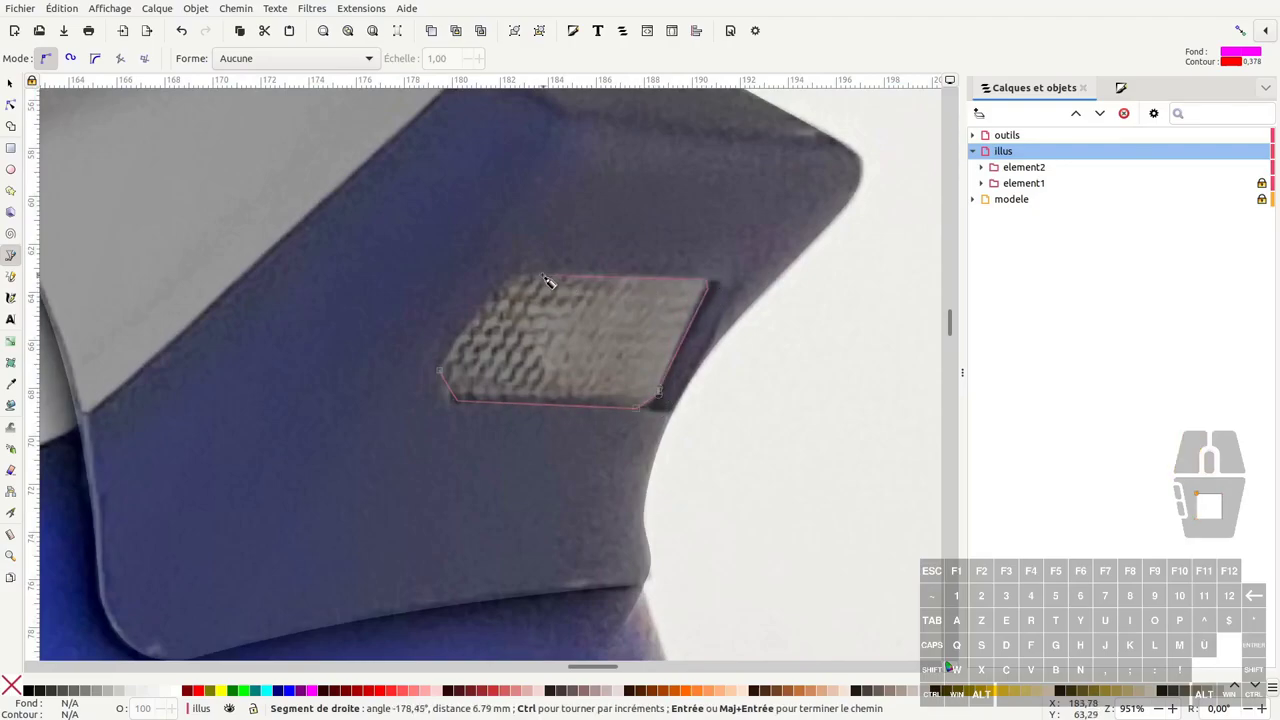
{"action": "left_click", "coordinate": [529, 319]}
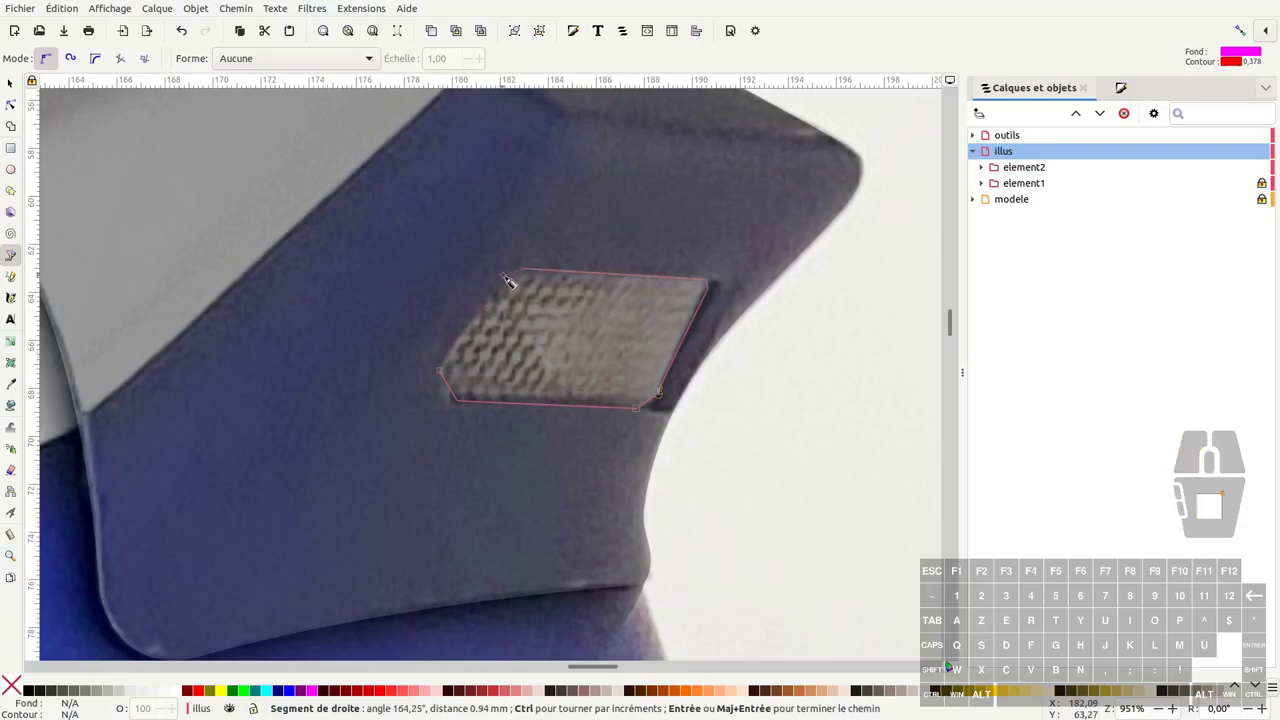
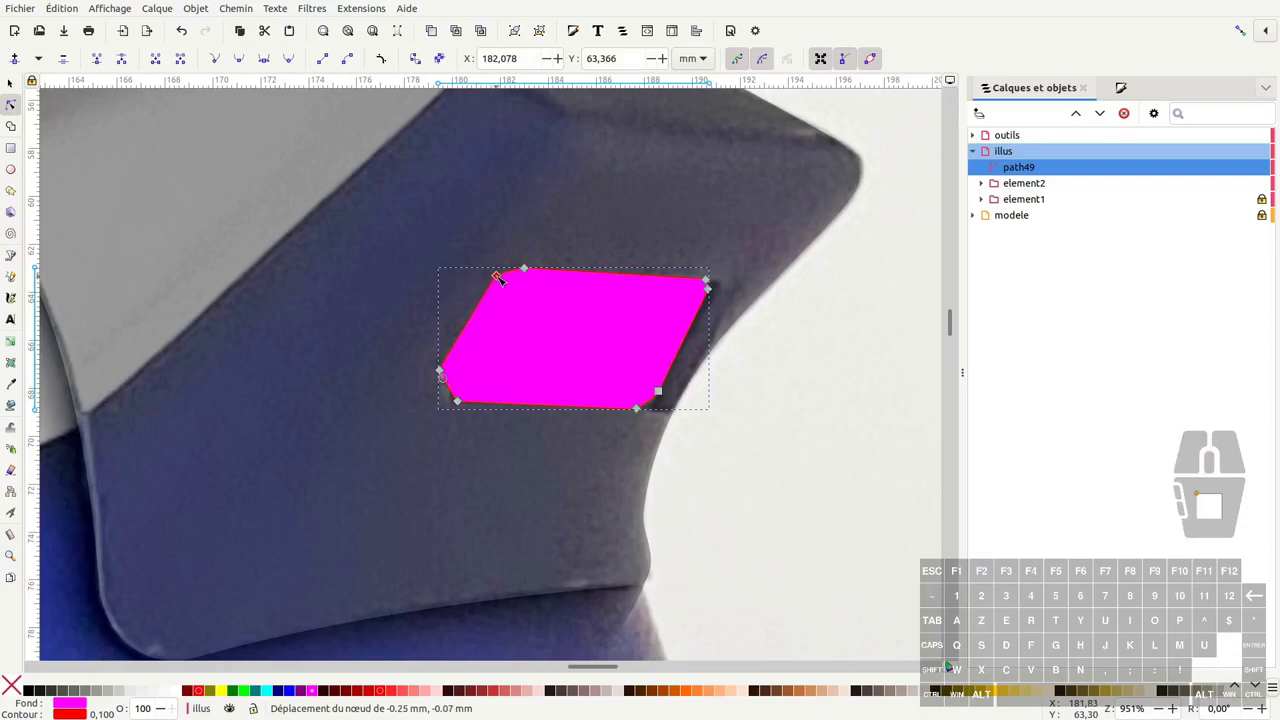
{"action": "left_click", "coordinate": [16, 686]}
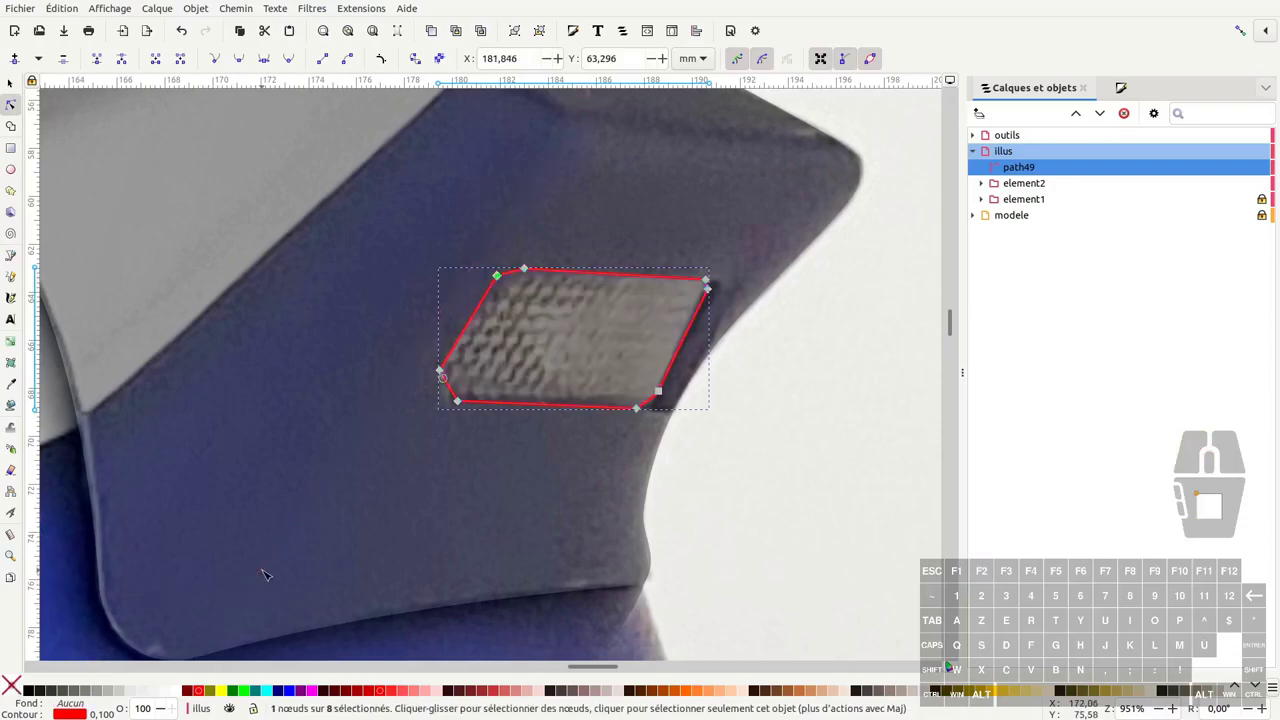
{"action": "middle_click", "coordinate": [227, 590]}
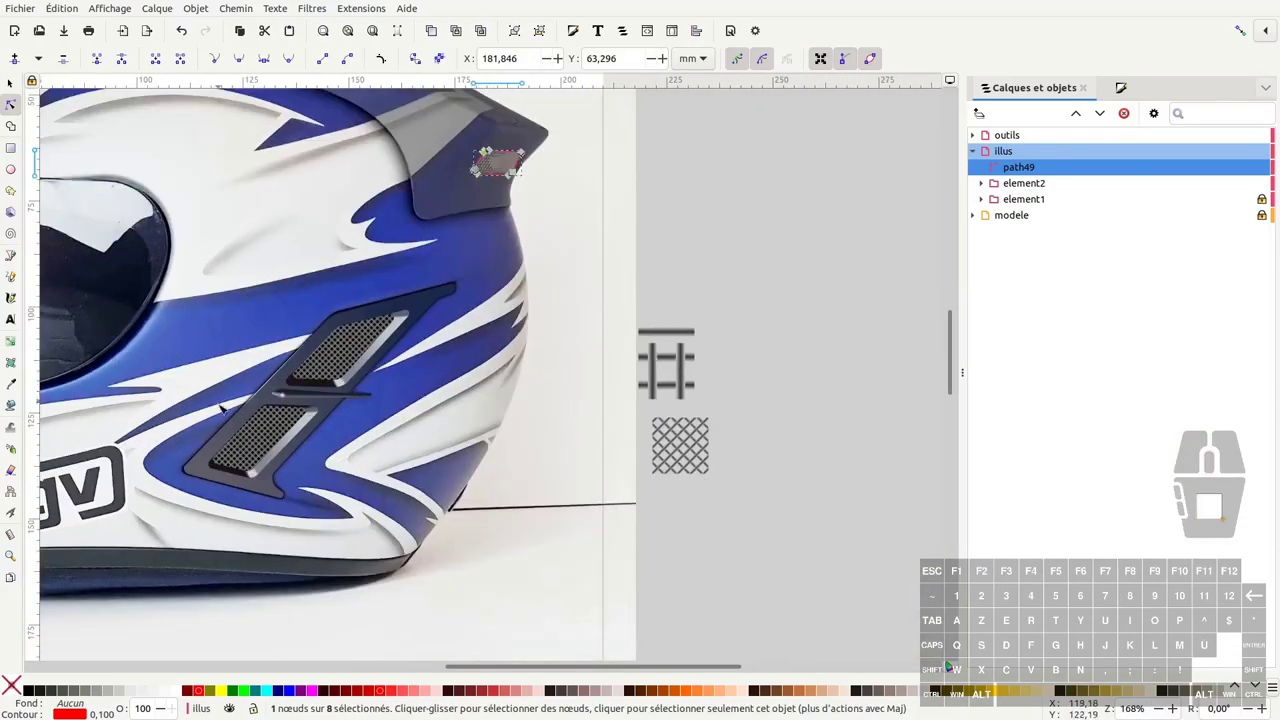
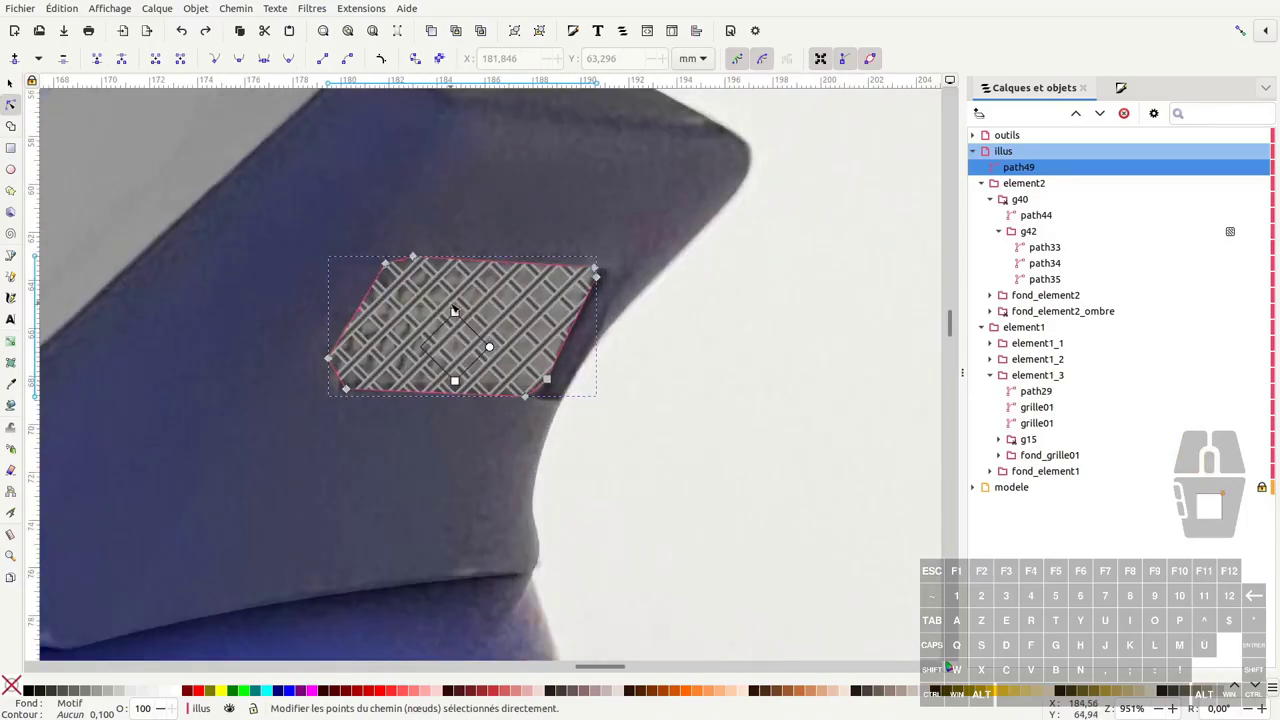
Reshape the patterned mesh outline and duplicate it as a dark brown backing copy
{"action": "left_click_drag", "start_coordinate": [418, 307], "coordinate": [457, 367]}
{"action": "key", "text": "F1"}
{"action": "key", "text": "ctrl+d"}
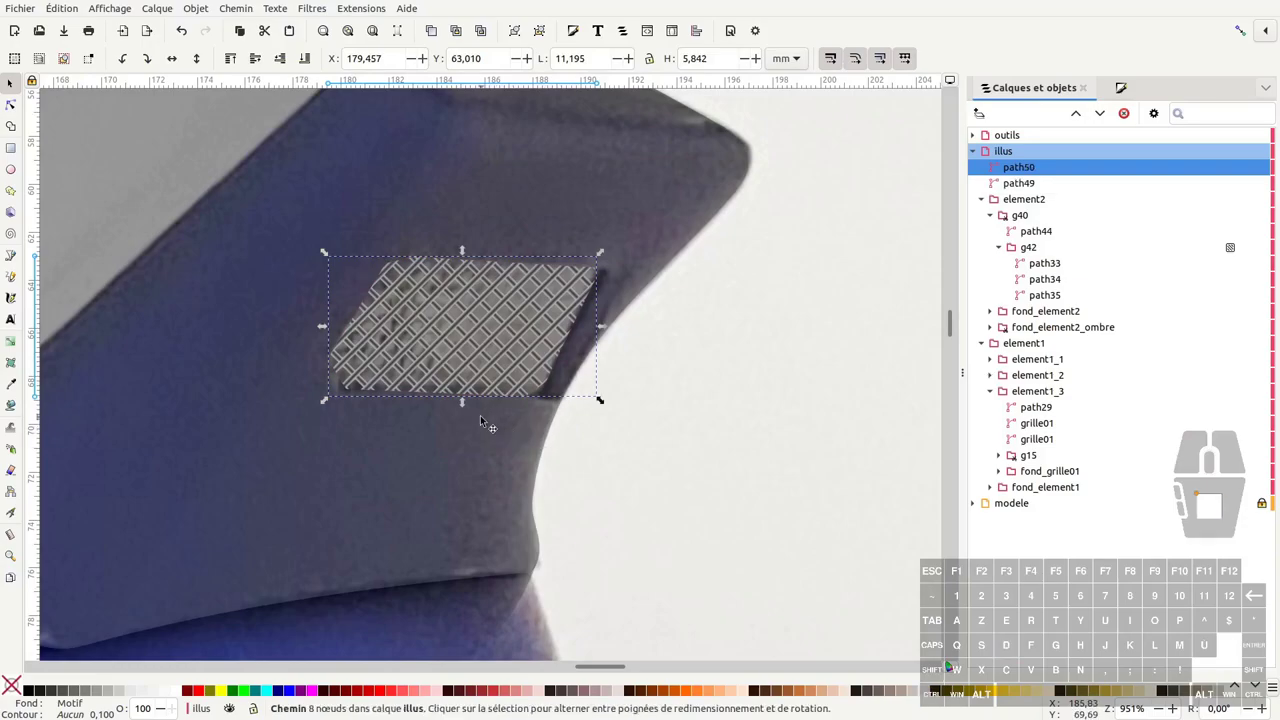
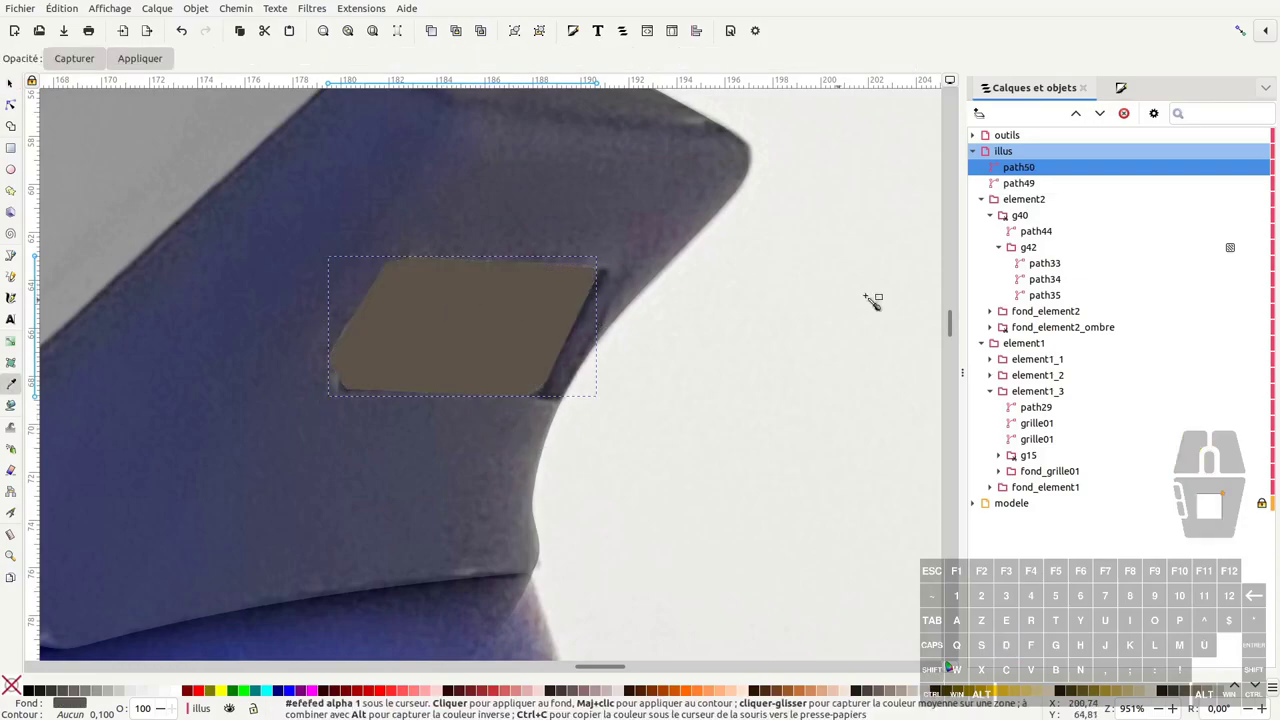
{"action": "key", "text": "F1"}
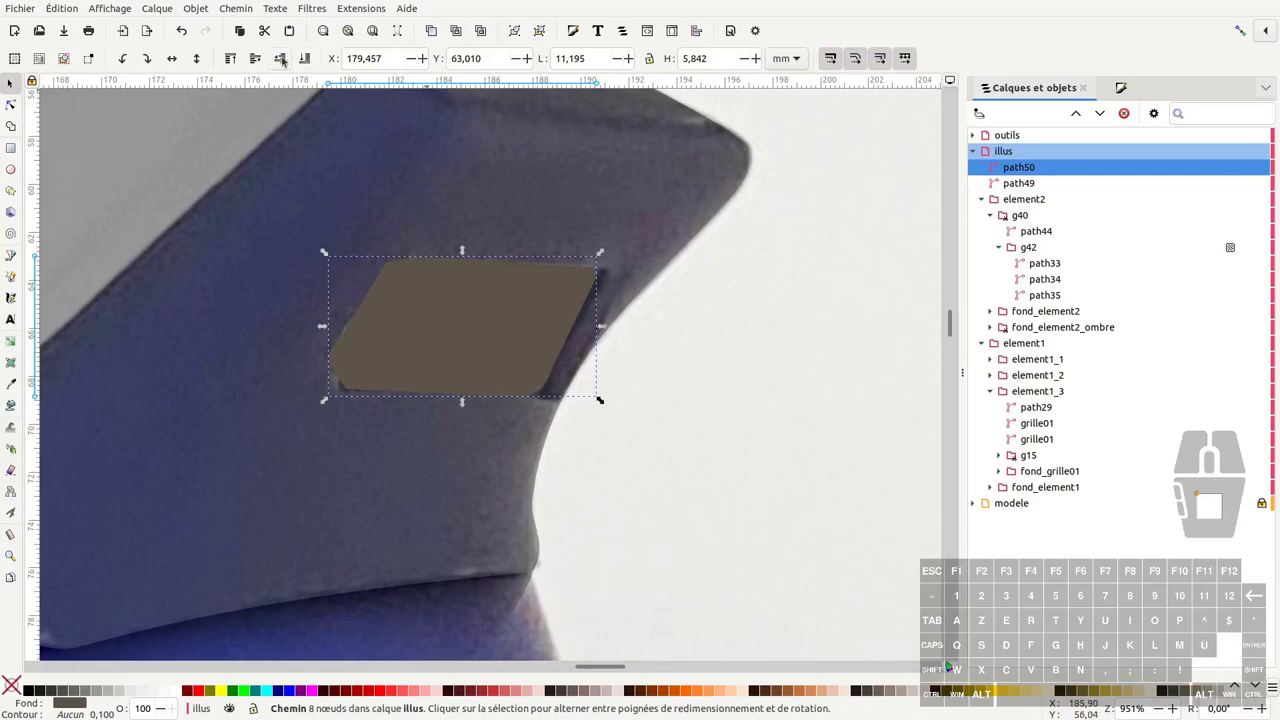
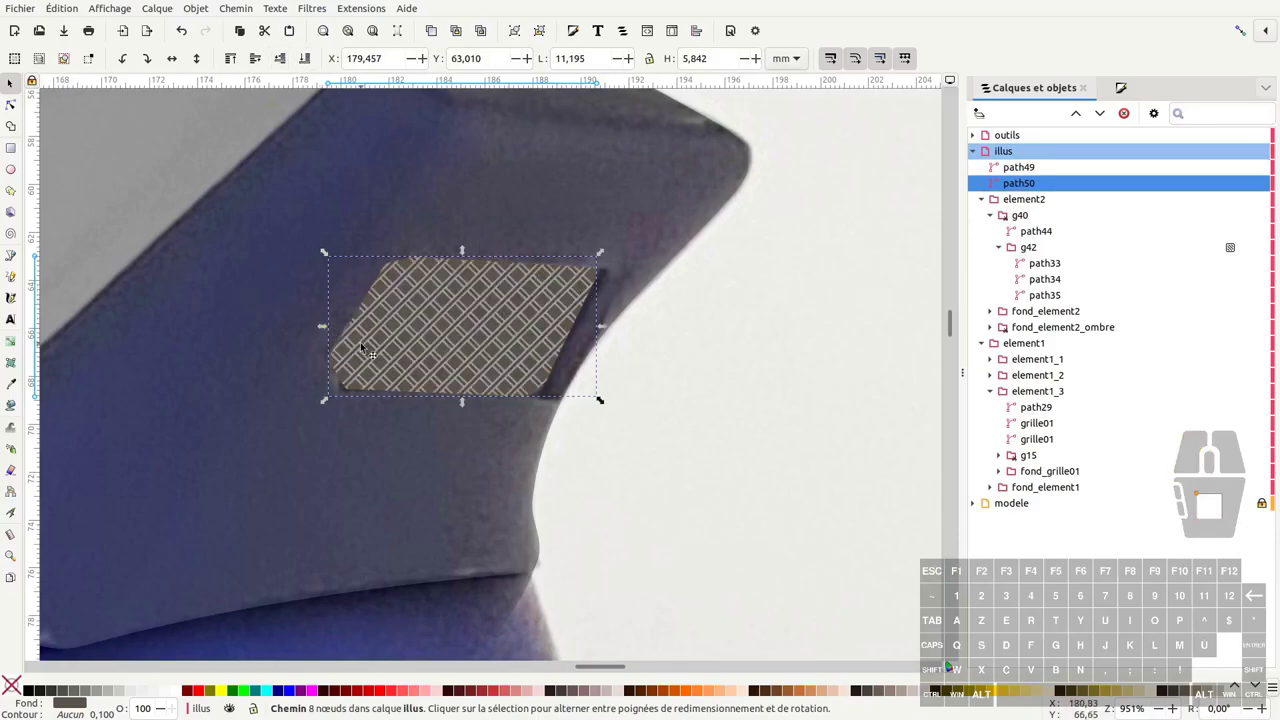
Make all nodes of the mesh shape smooth to soften its corners
{"action": "key", "text": "F2"}
{"action": "left_click", "coordinate": [399, 348]}
{"action": "middle_click", "coordinate": [401, 318]}
{"action": "left_click", "coordinate": [399, 321]}
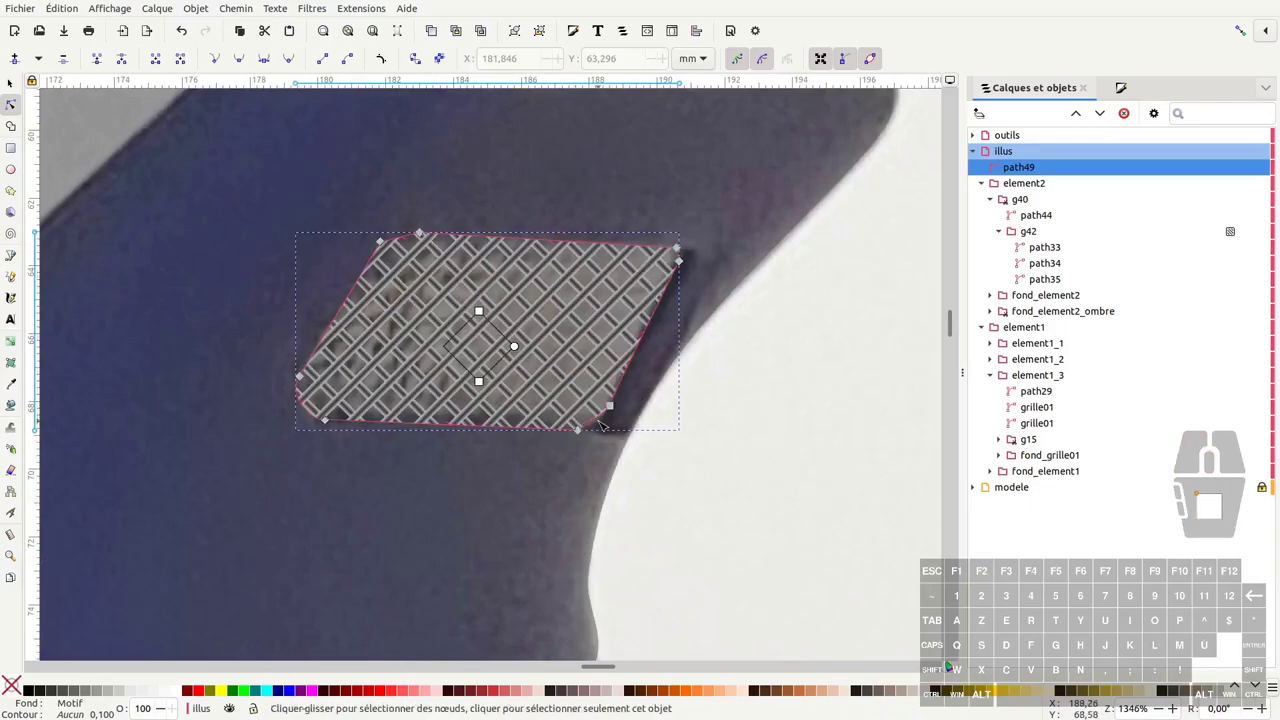
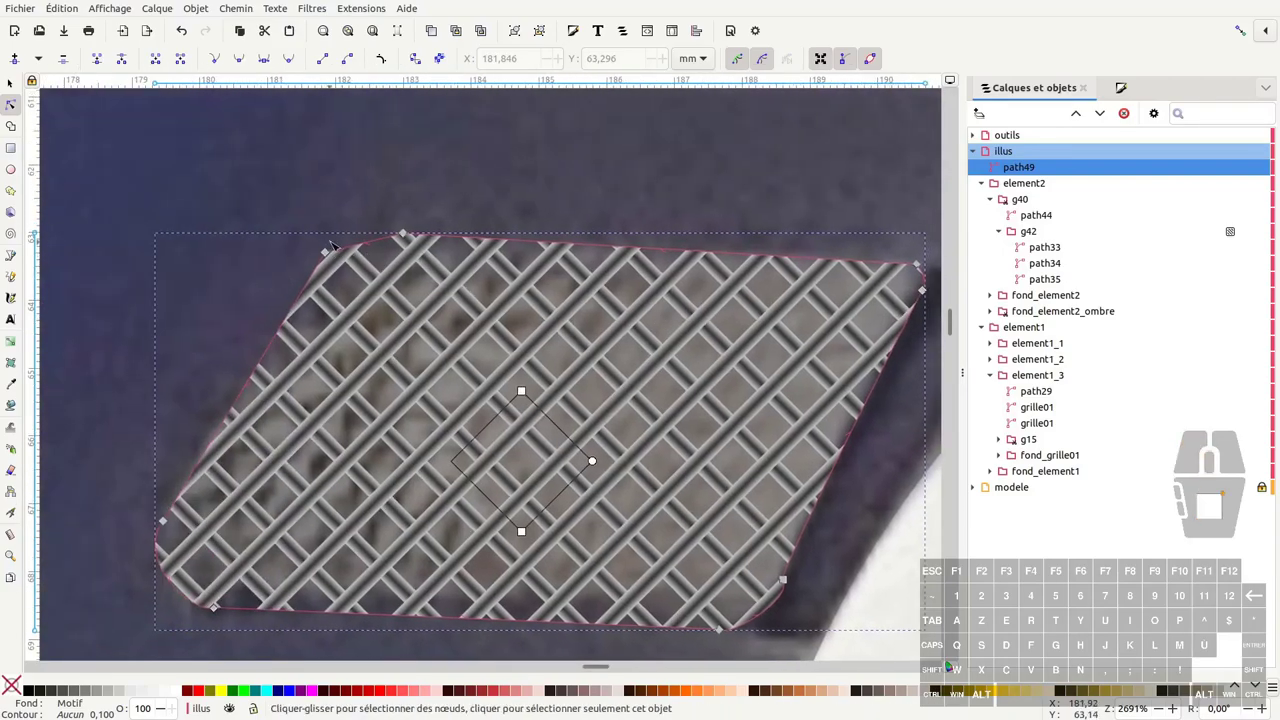
{"action": "left_click", "coordinate": [420, 274]}
{"action": "key", "text": "ctrl+a"}
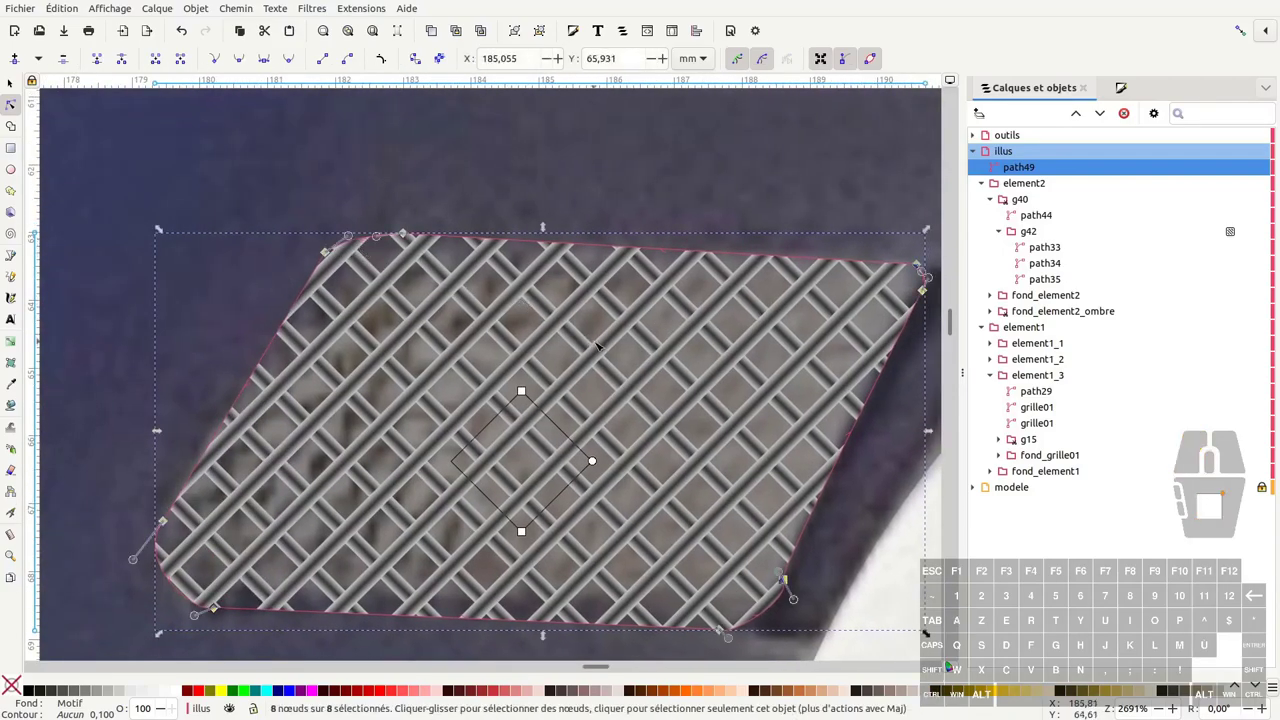
{"action": "key", "text": "shift+s"}
Duplicate the mesh shape again and start sampling a colour from the helmet
{"action": "key", "text": "F1"}
{"action": "key", "text": "ctrl+d"}
{"action": "key", "text": "d"}
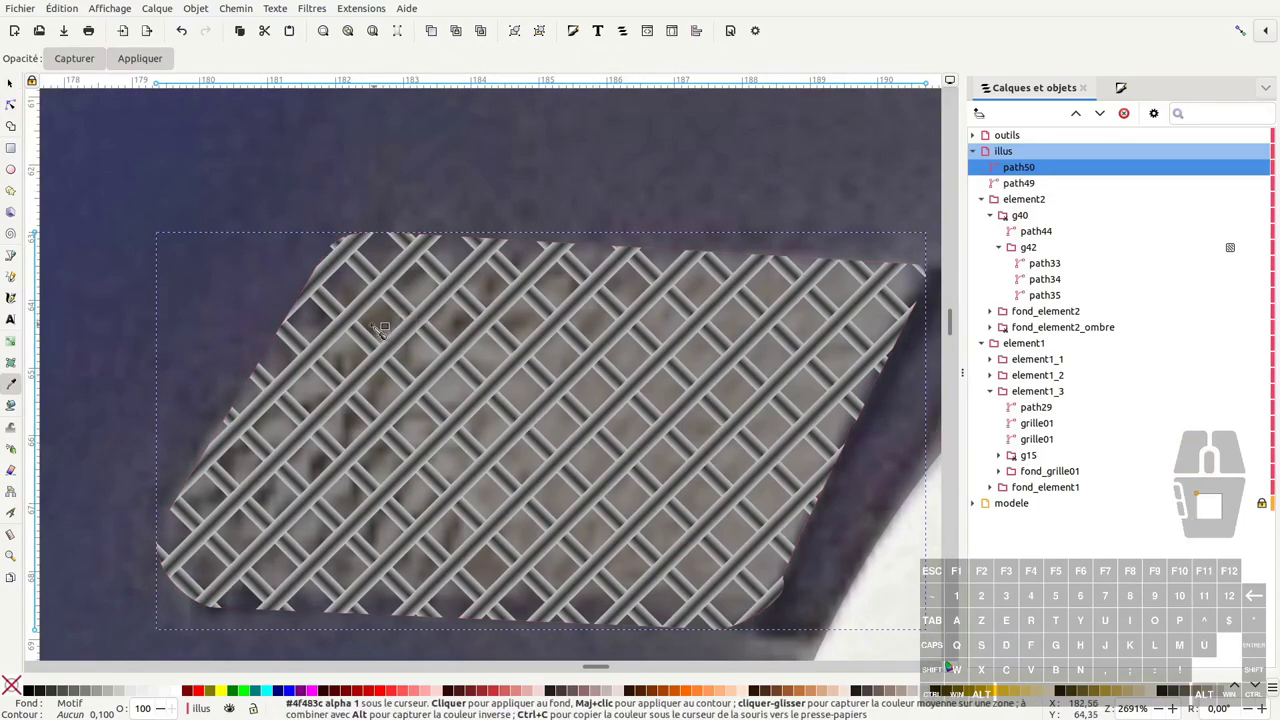
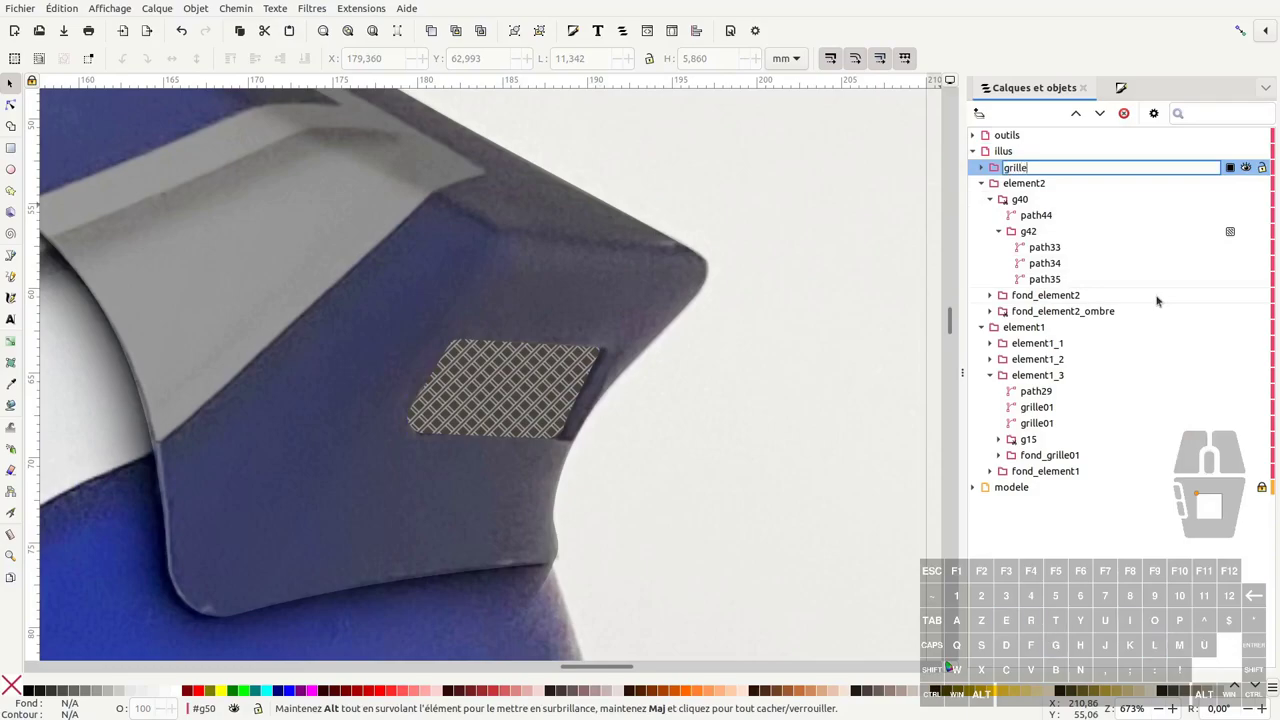
Finish naming the mesh group element2_grille and pick the straight-path pen
{"action": "key", "text": "8"}
{"action": "key", "text": "BackSpace"}
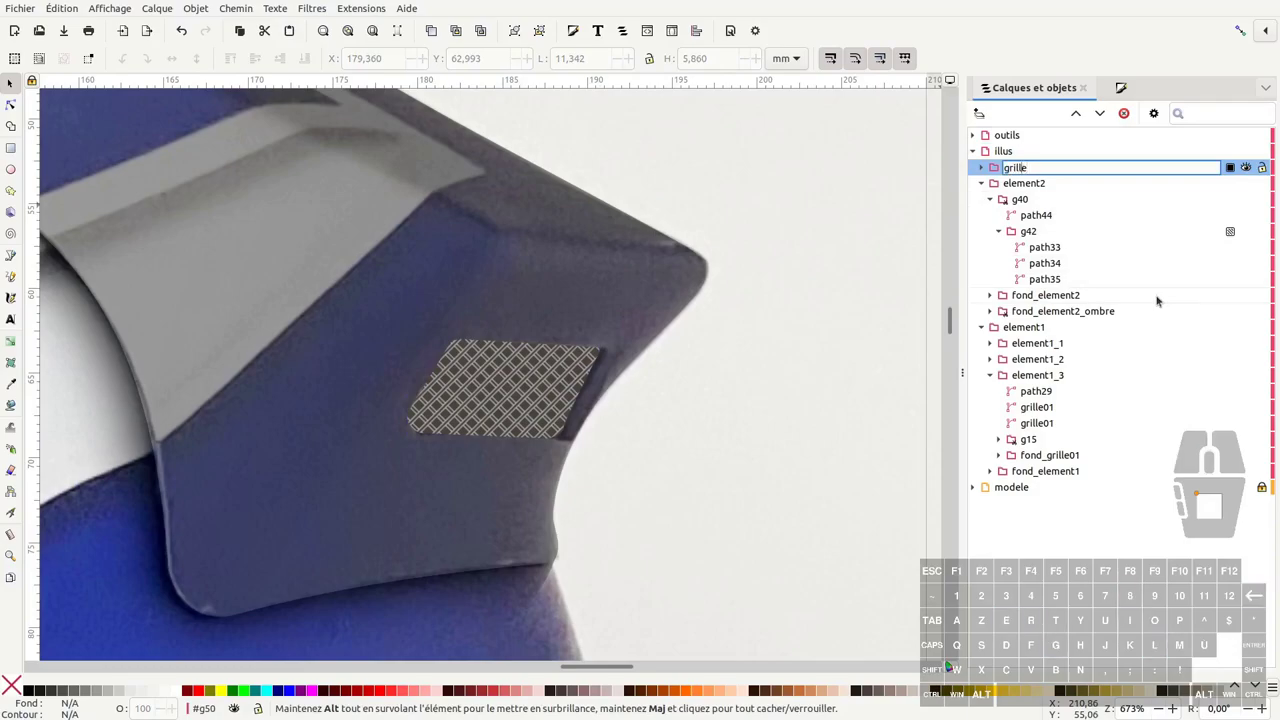
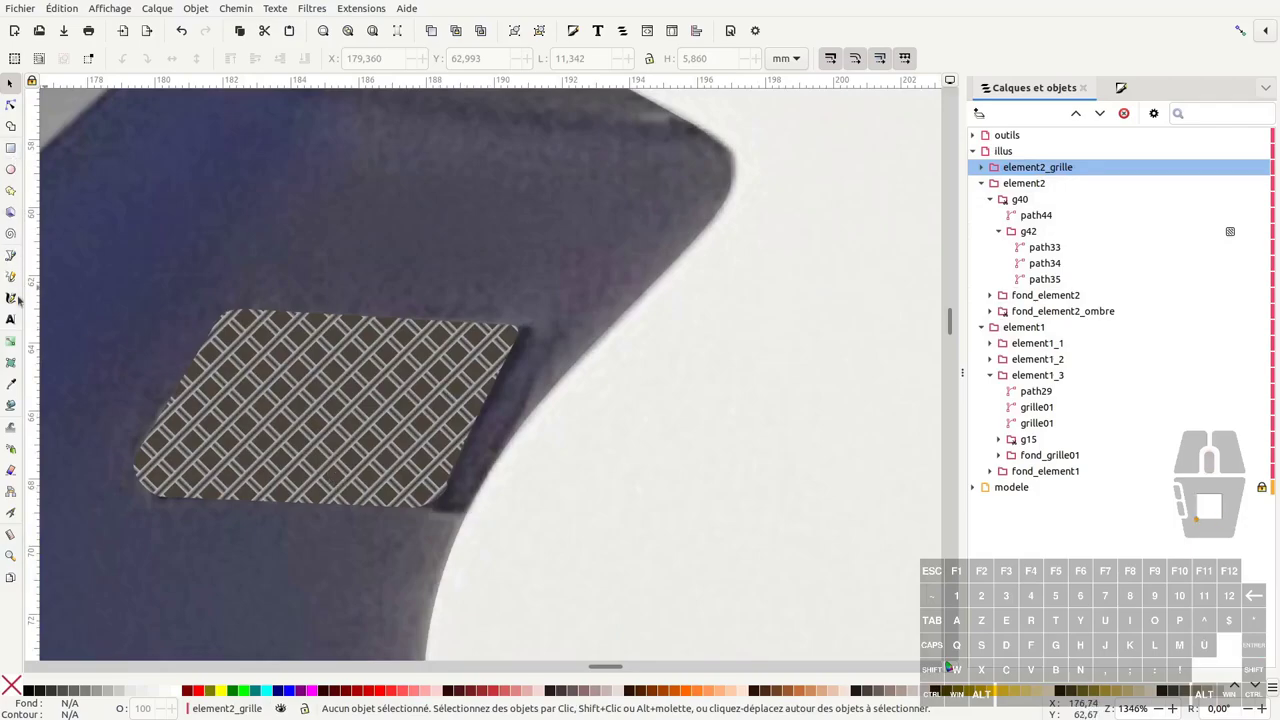
{"action": "left_click", "coordinate": [15, 254]}
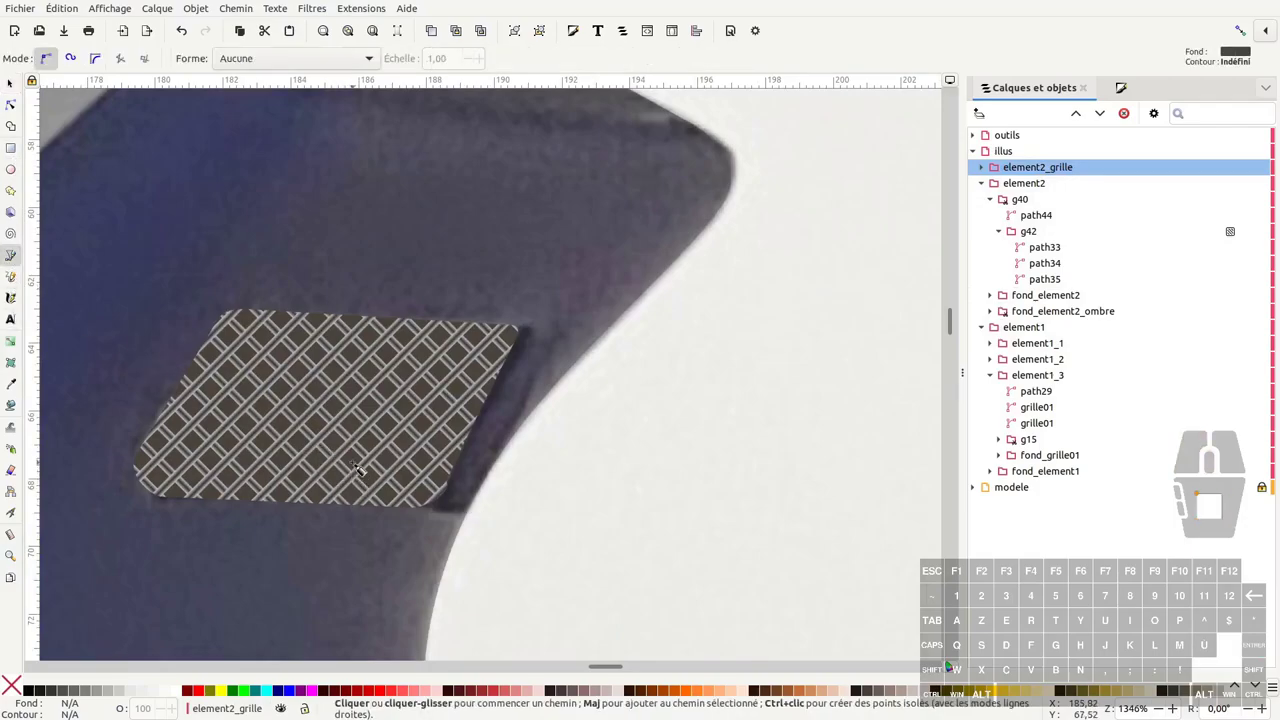
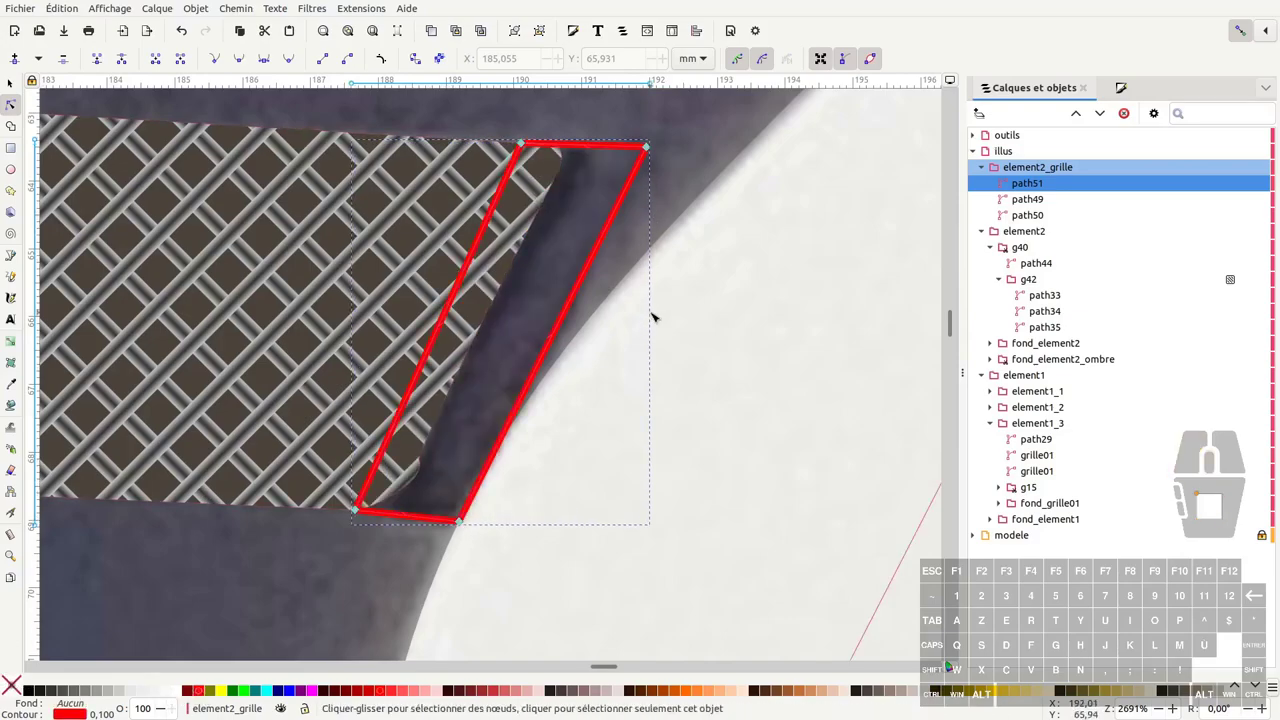
Apply the Corners (Sommets) path effect to the shadow strip along the grille's right edge
{"action": "left_click", "coordinate": [231, 7]}
{"action": "left_click", "coordinate": [197, 268]}
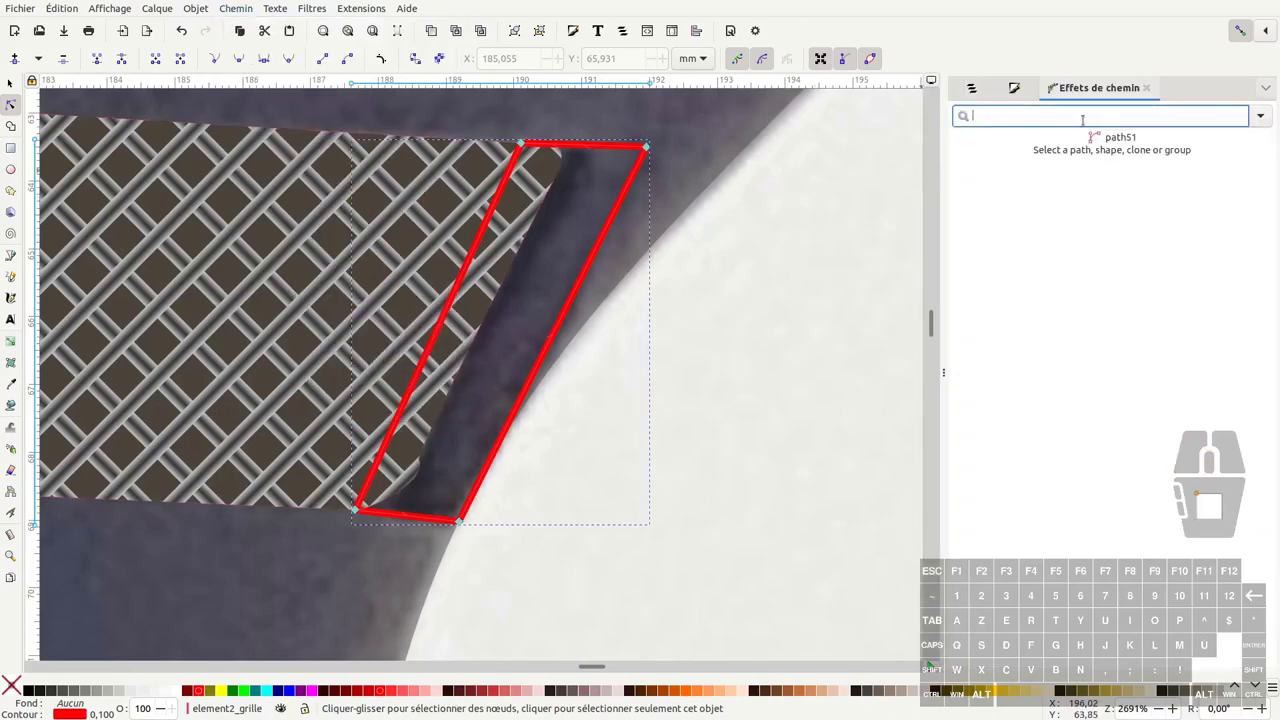
{"action": "key", "text": "BackSpace"}
{"action": "key", "text": "BackSpace"}
{"action": "key", "text": "o"}
{"action": "left_click", "coordinate": [233, 232]}
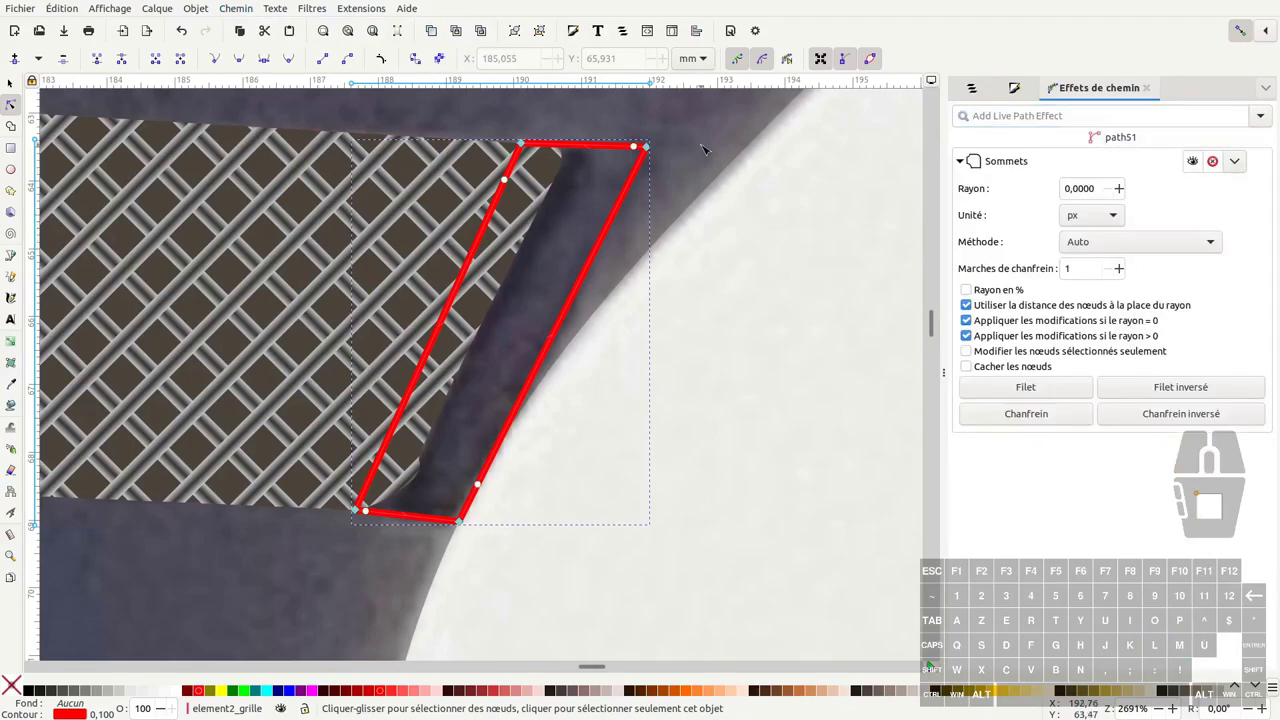
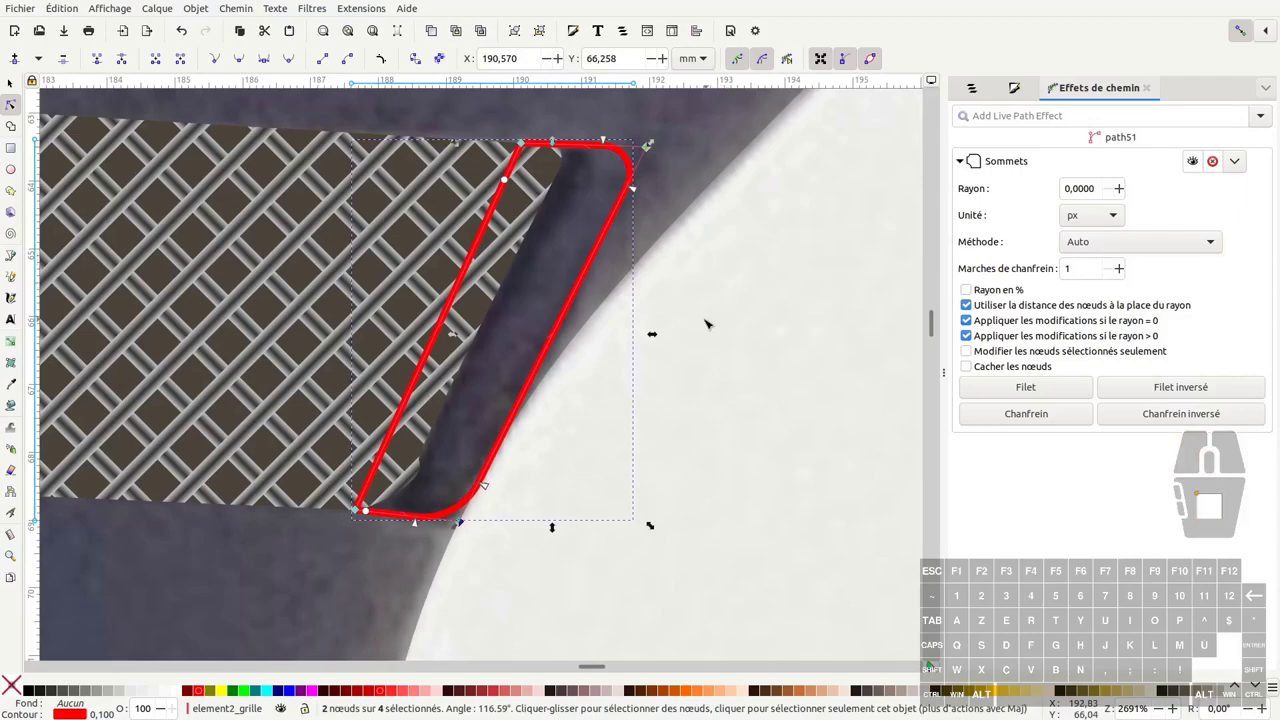
Fill the shadow strip path51 with a dark grey sampled from the helmet
{"action": "left_click", "coordinate": [258, 136]}
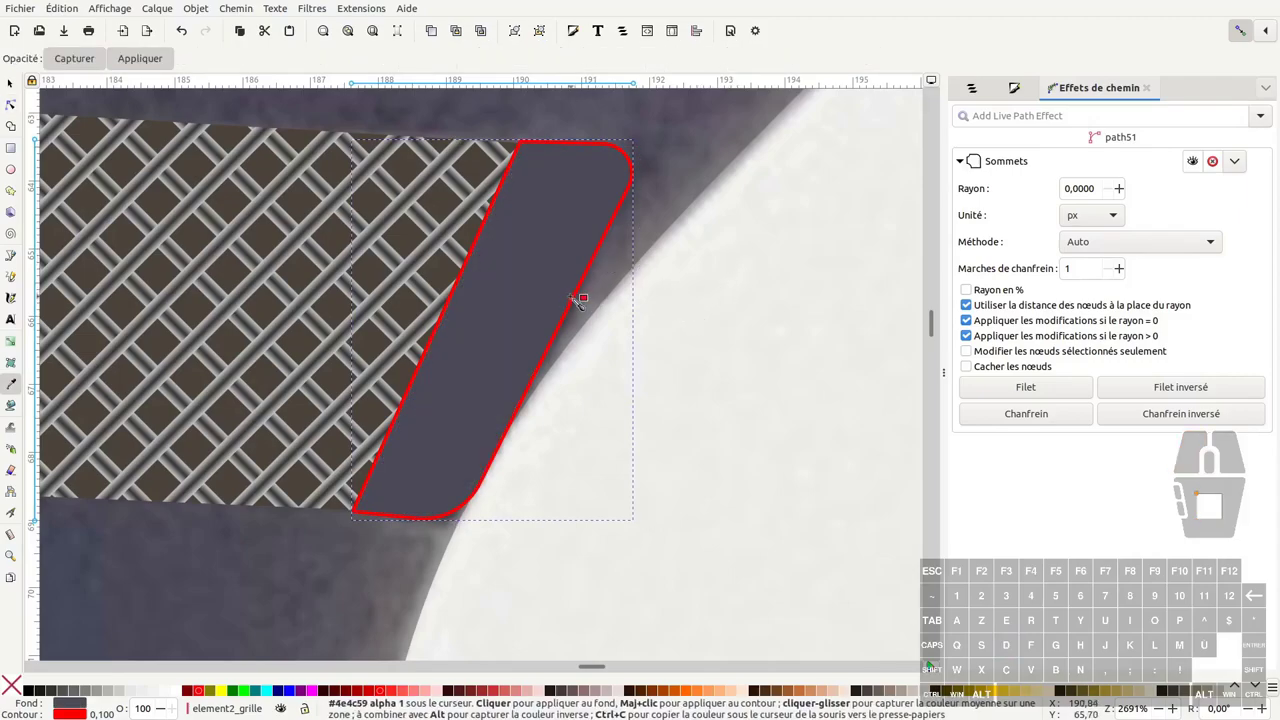
{"action": "key", "text": "g"}
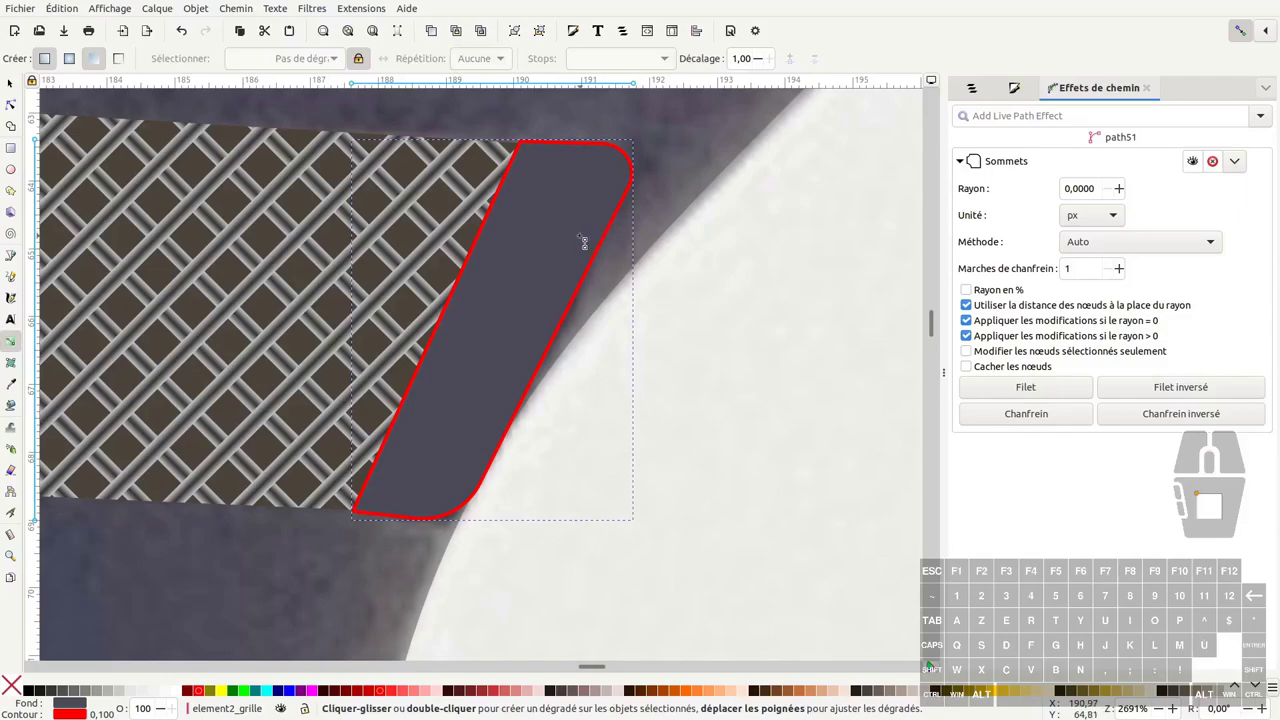
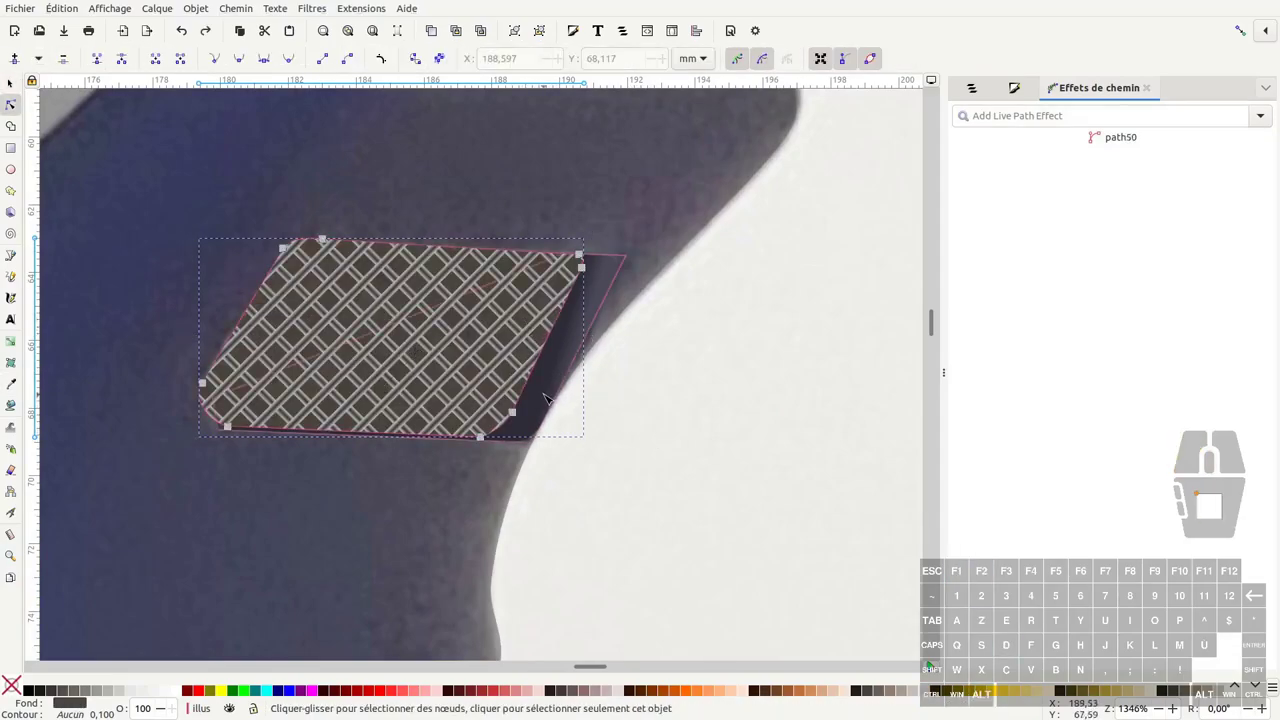
Select the three grille pieces and group them together
{"action": "left_click", "coordinate": [671, 244]}
{"action": "left_click", "coordinate": [454, 301]}
{"action": "left_click_drag", "start_coordinate": [461, 300], "coordinate": [467, 325]}
{"action": "key", "text": "ctrl+z"}
{"action": "left_click", "coordinate": [437, 326]}
Enter the group, select the path50 backing and sample a darker shade beside the grille
{"action": "double_click", "coordinate": [437, 326]}
{"action": "double_click", "coordinate": [444, 322]}
{"action": "left_click", "coordinate": [445, 312]}
{"action": "left_click", "coordinate": [447, 311]}
{"action": "key", "text": "ctrl+z"}
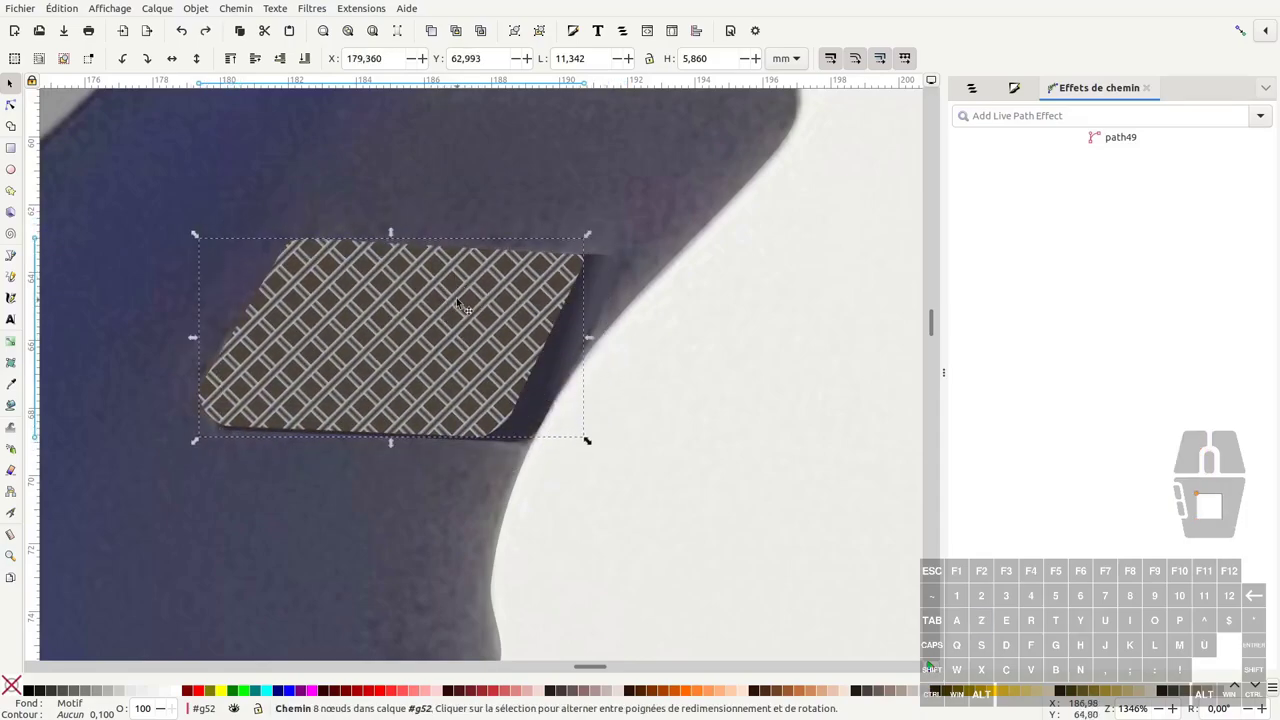
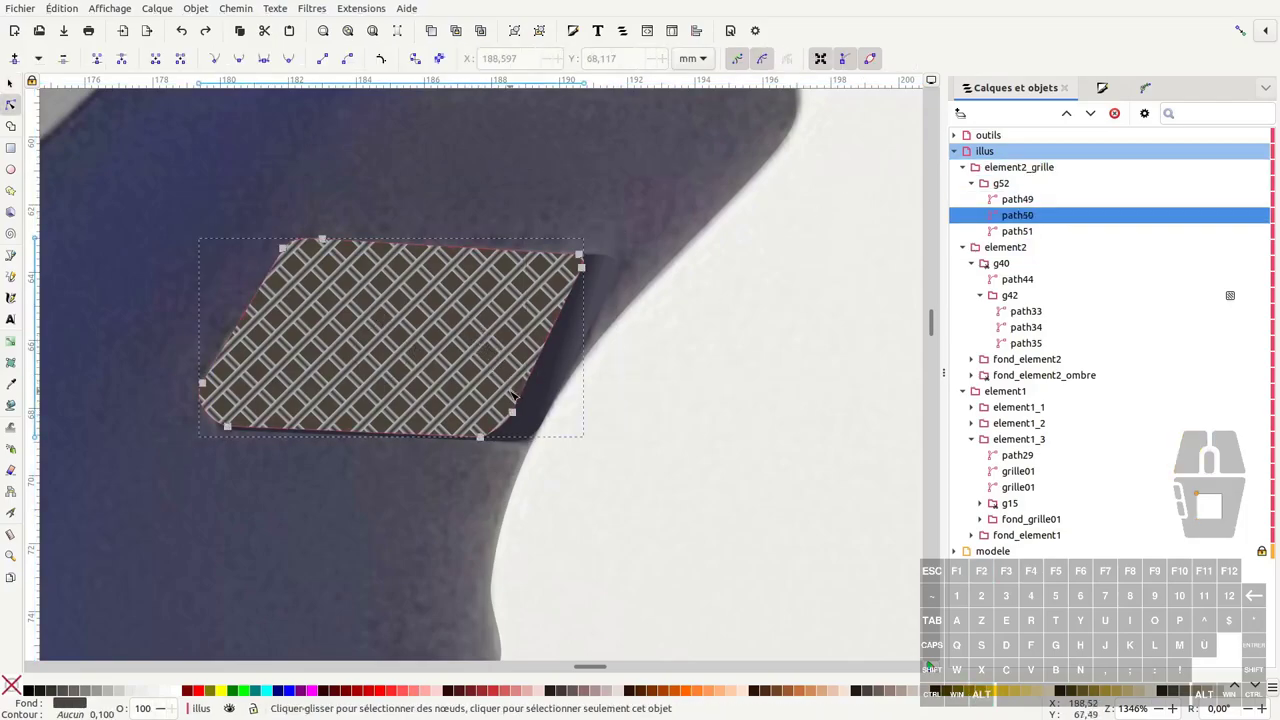
{"action": "key", "text": "d"}
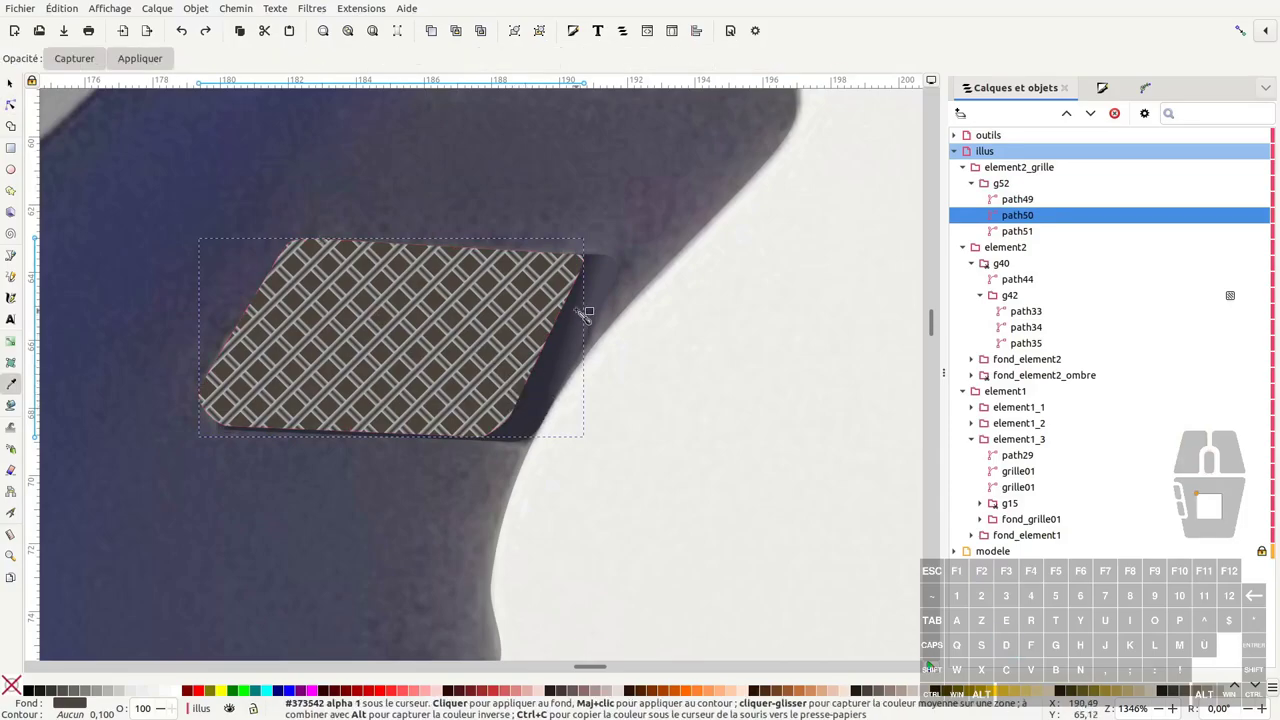
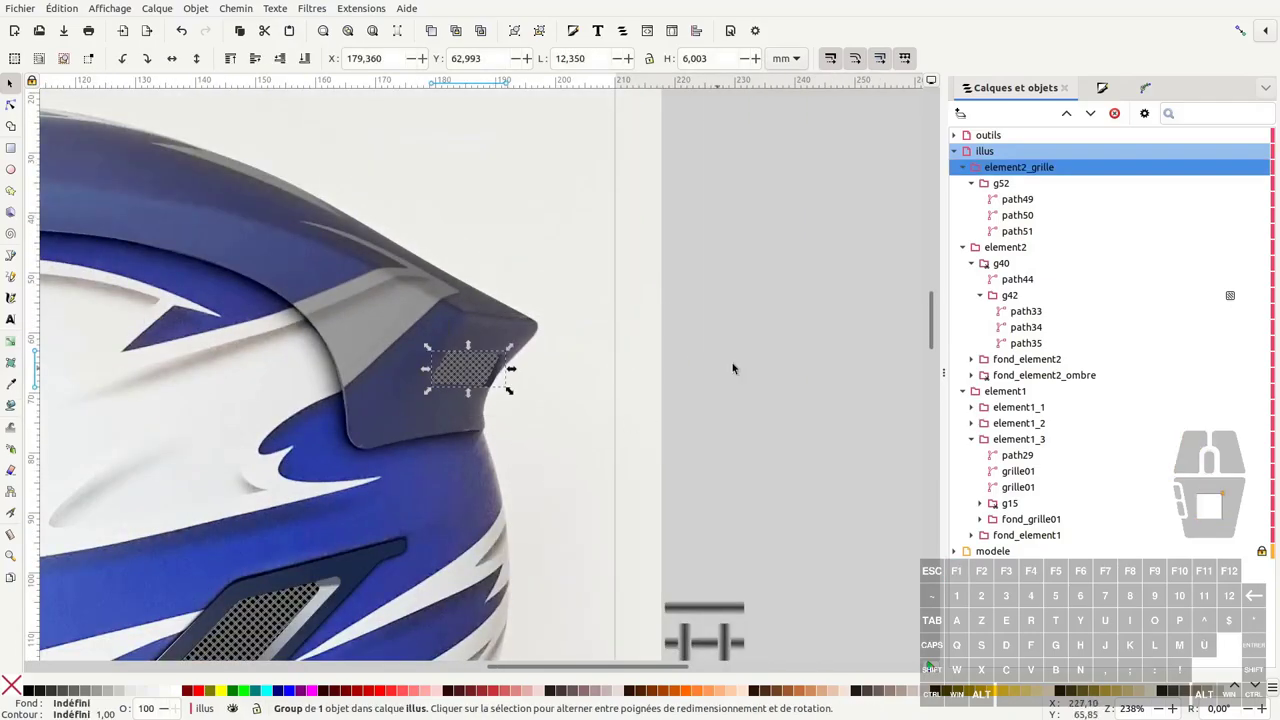
Drag element2_grille into the element2 group in the object list
{"action": "left_click", "coordinate": [967, 163]}
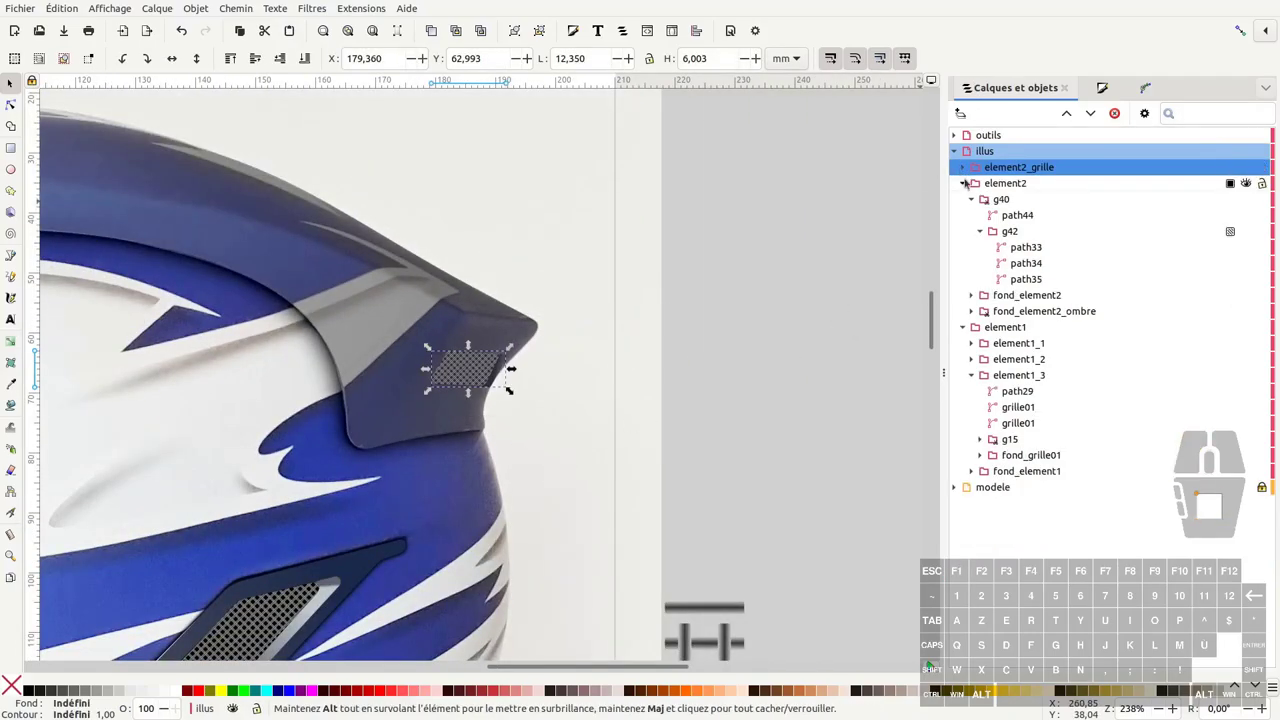
{"action": "left_click", "coordinate": [962, 190]}
{"action": "left_click", "coordinate": [969, 196]}
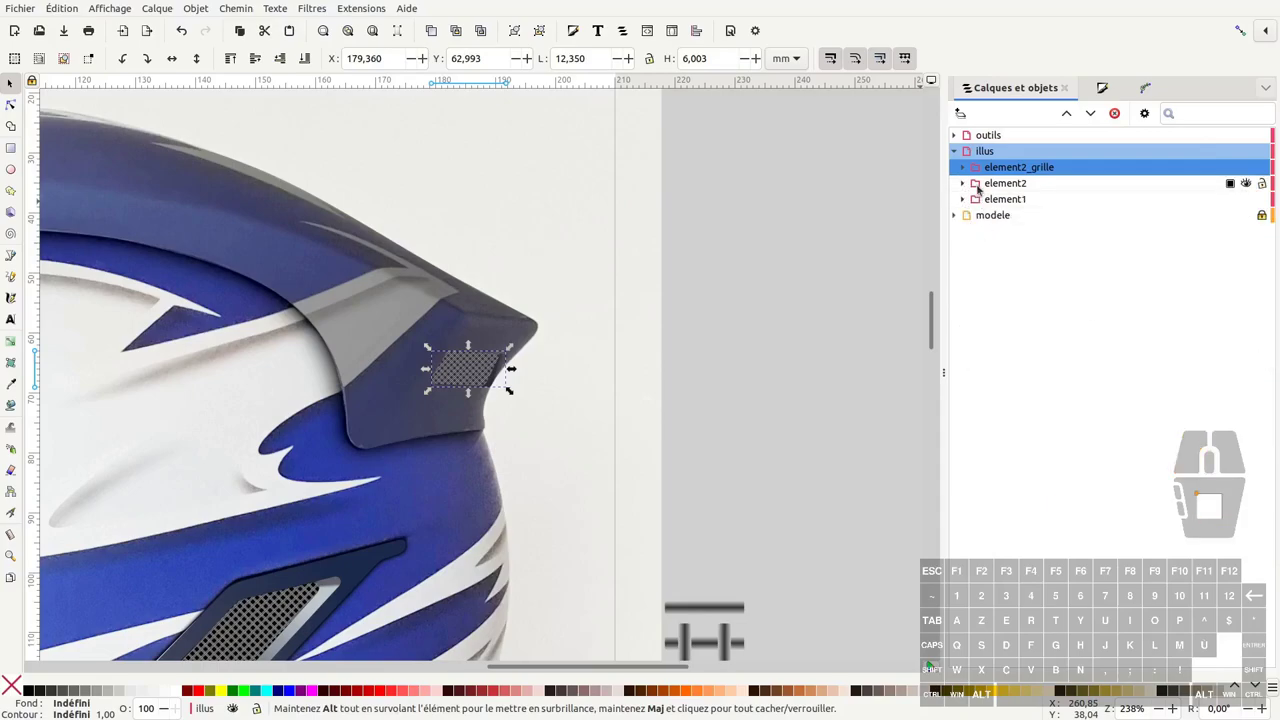
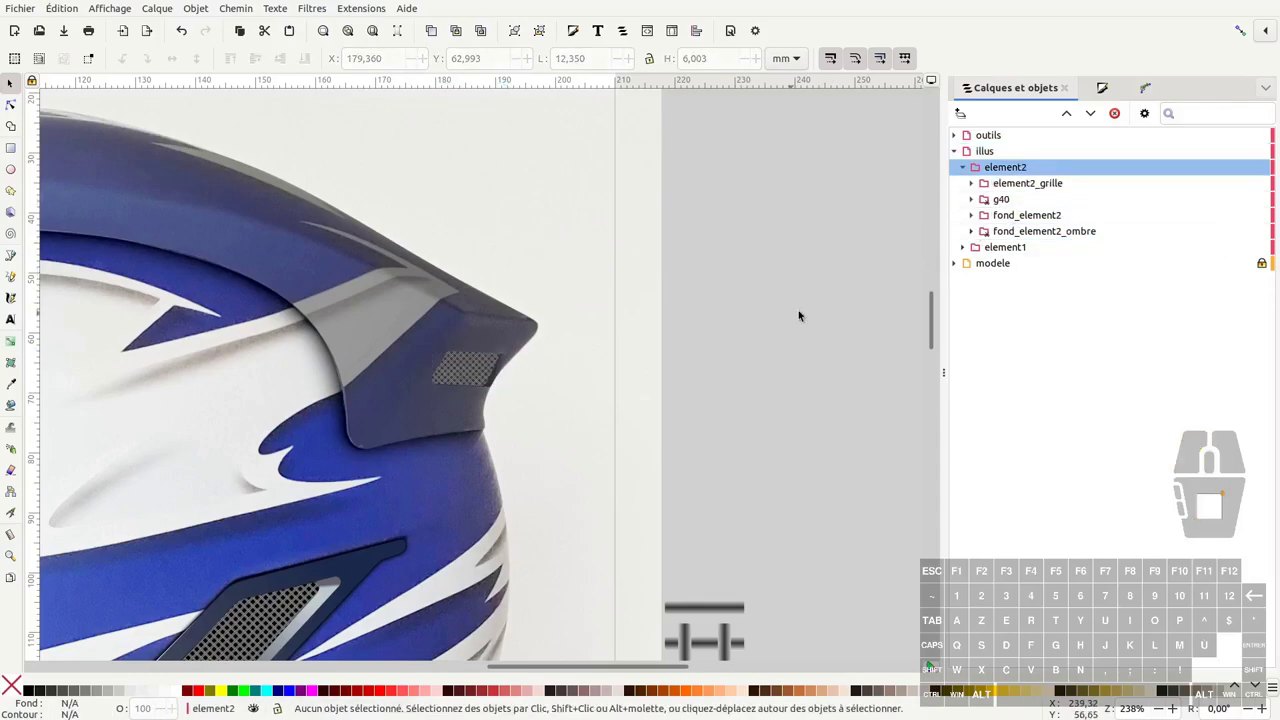
Collapse element2 and the illus layer and fit the whole page in the window
{"action": "left_click", "coordinate": [961, 169]}
{"action": "left_click", "coordinate": [958, 150]}
{"action": "left_click", "coordinate": [1252, 168]}
{"action": "left_click", "coordinate": [868, 301]}
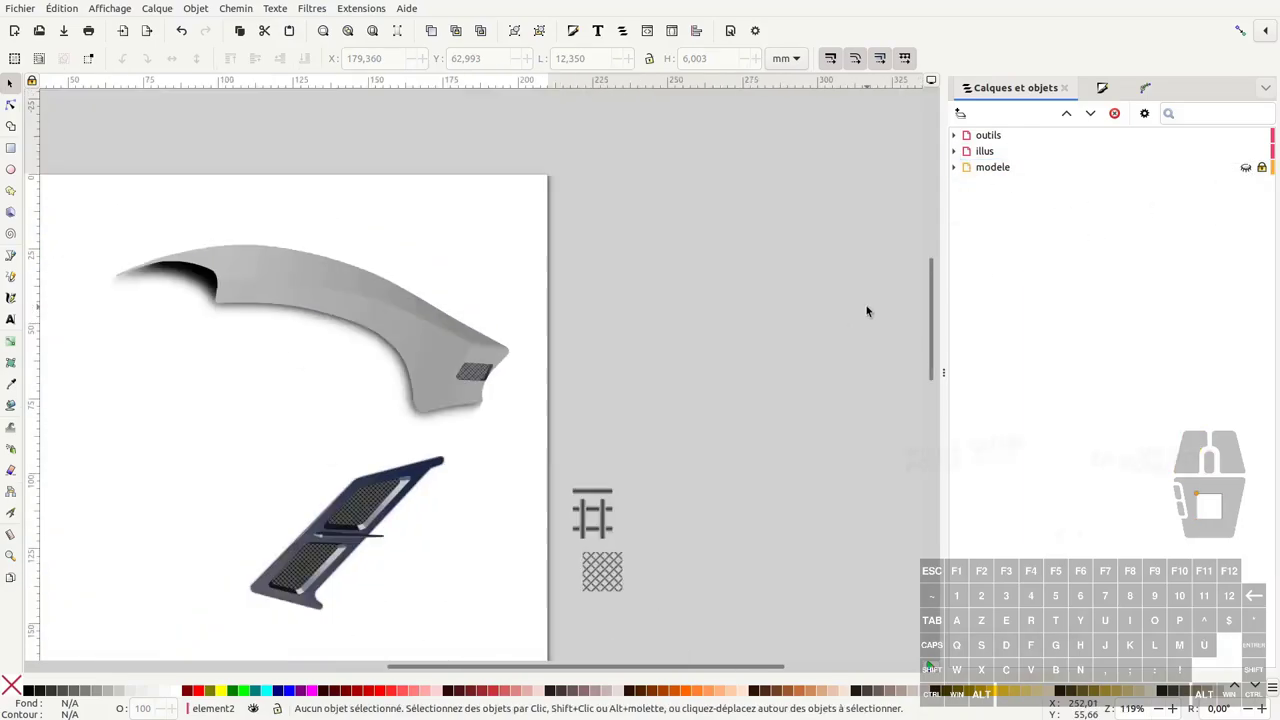